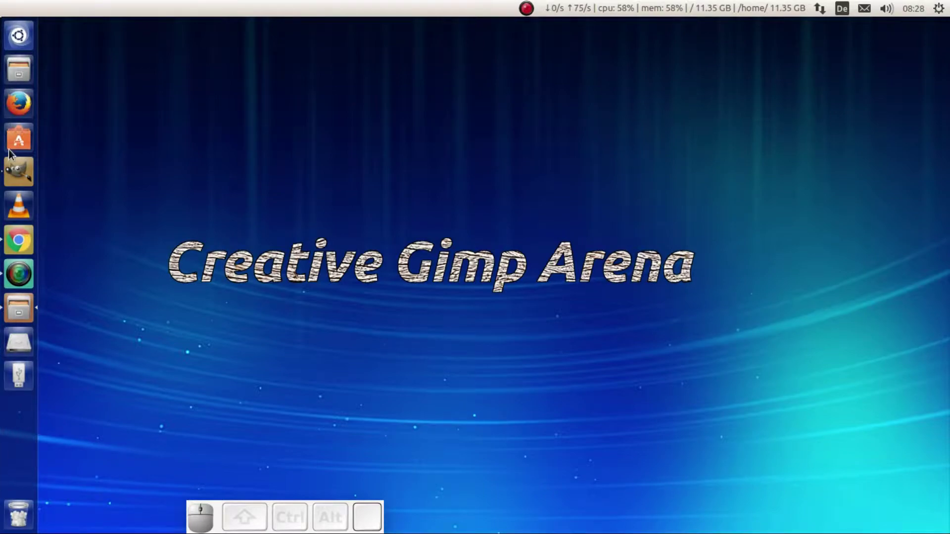
Open the BrickLargeBlocks texture from the textures folder and carry it to the background document
click(20, 172)
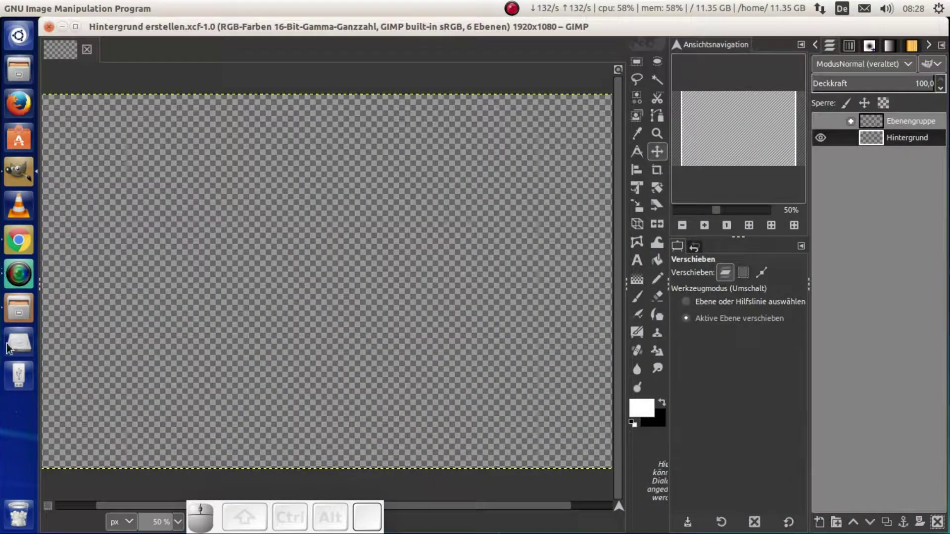
click(20, 314)
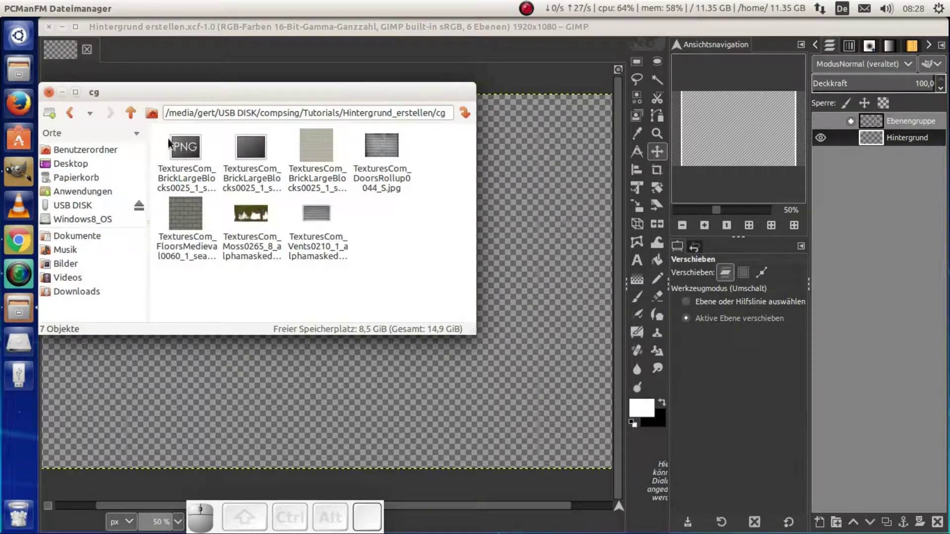
drag(186, 149, 617, 60)
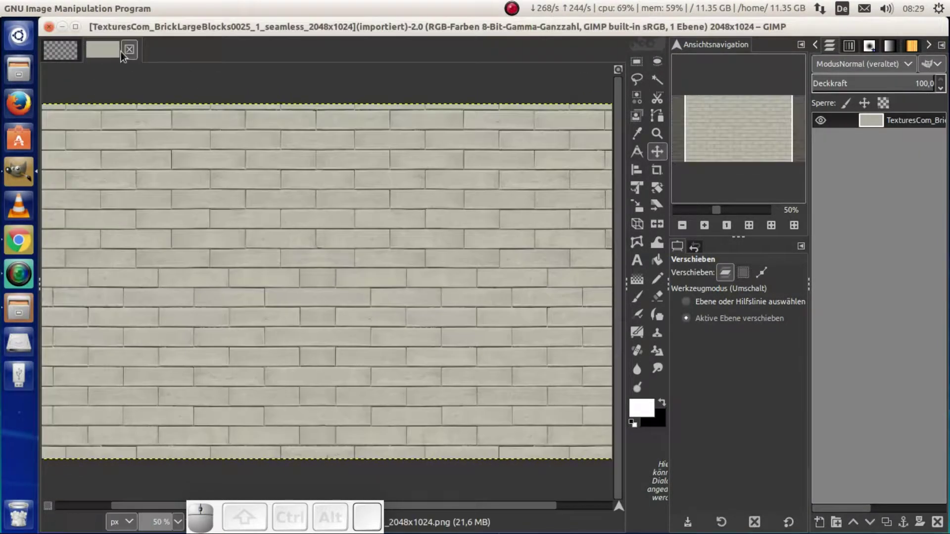
drag(112, 50, 124, 160)
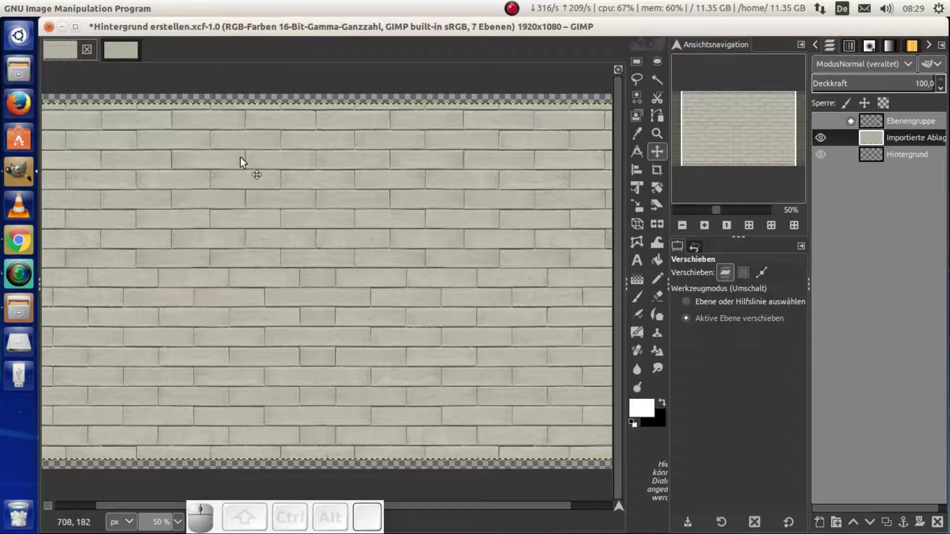
Drop the brick texture into the document and shift it up to the top of the canvas
click(250, 162)
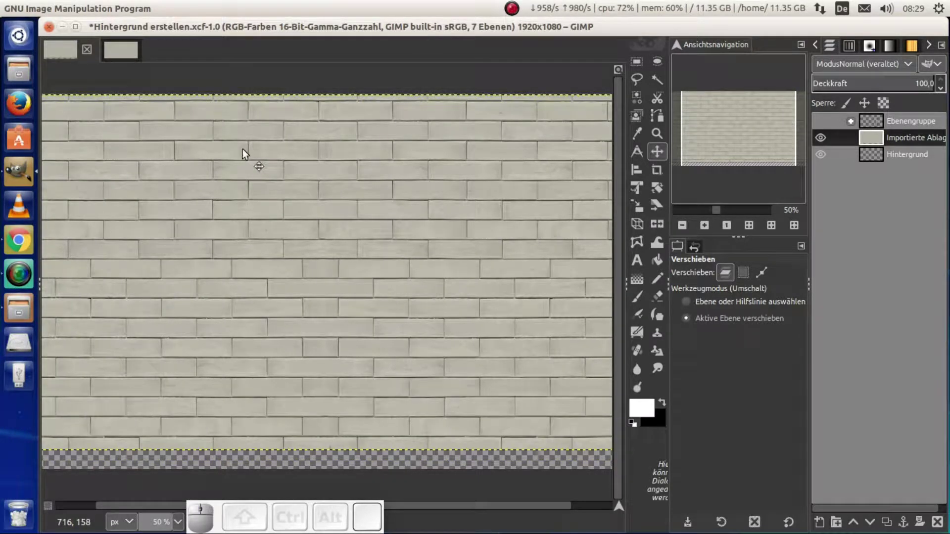
scroll(down, 3)
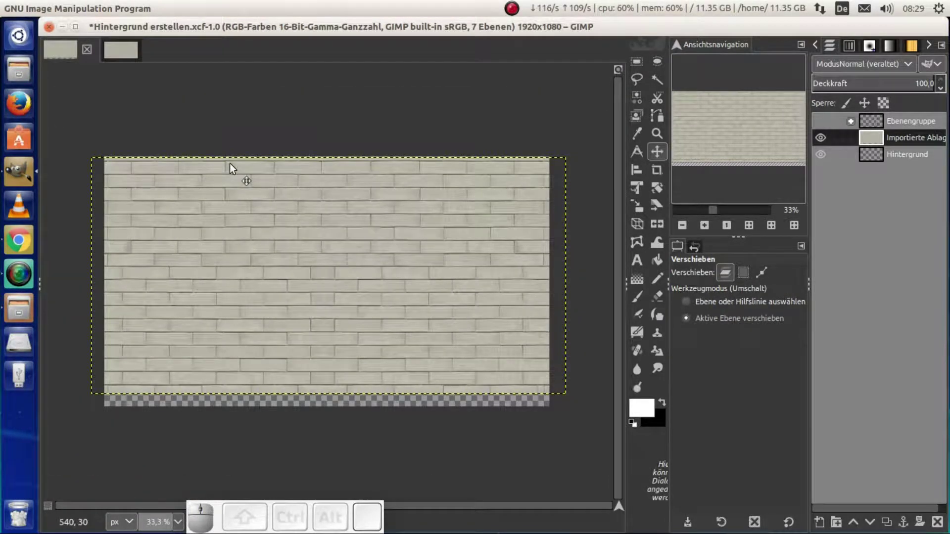
drag(250, 180, 400, 183)
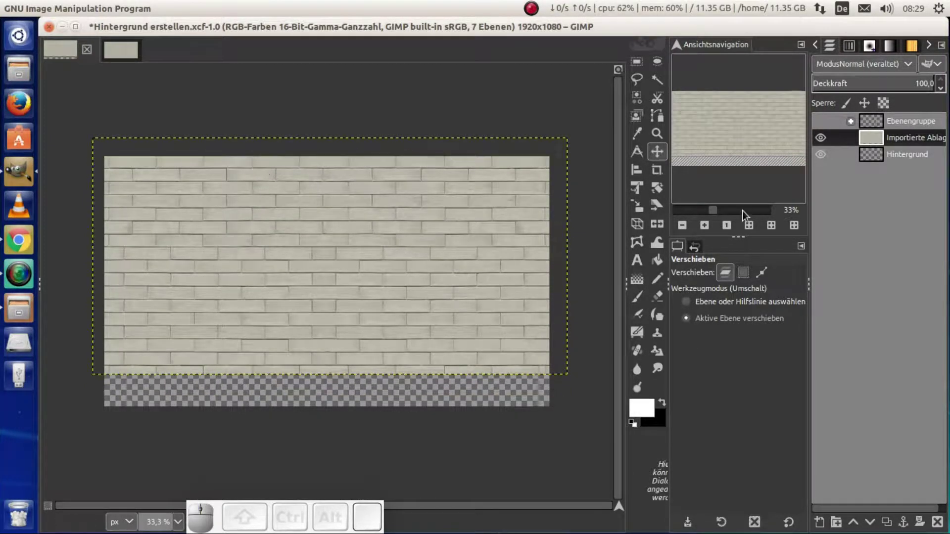
click(323, 219)
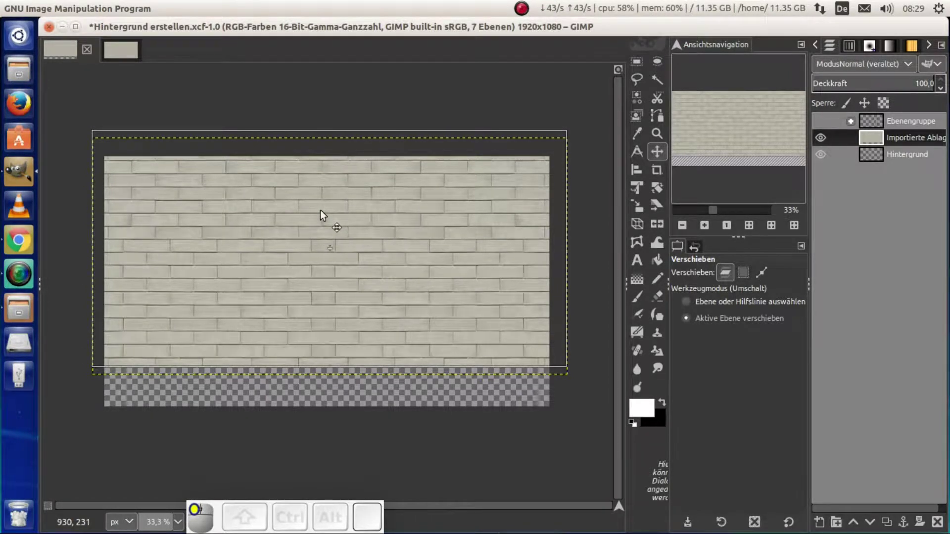
Rename the brick layer to 'Wand' and close the leftover texture image
click(887, 147)
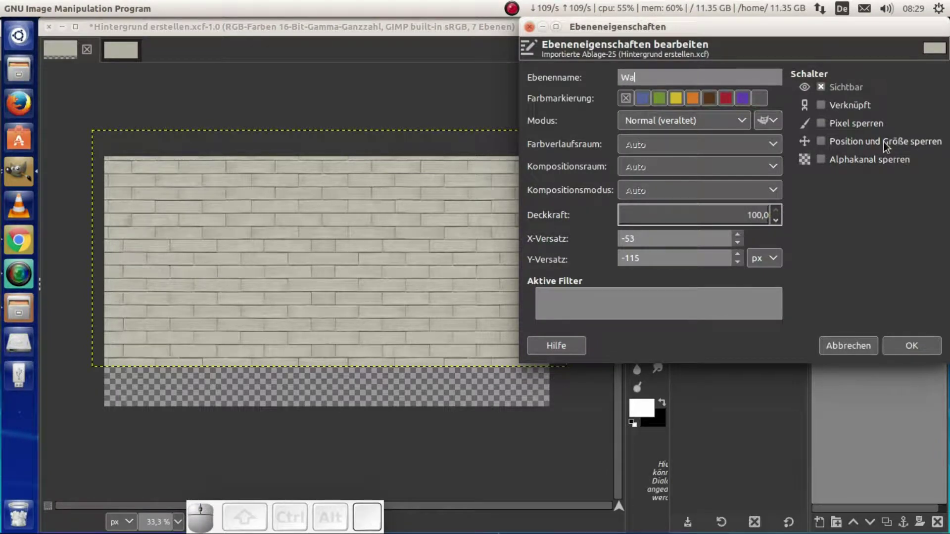
key(n)
key(d)
key(Return)
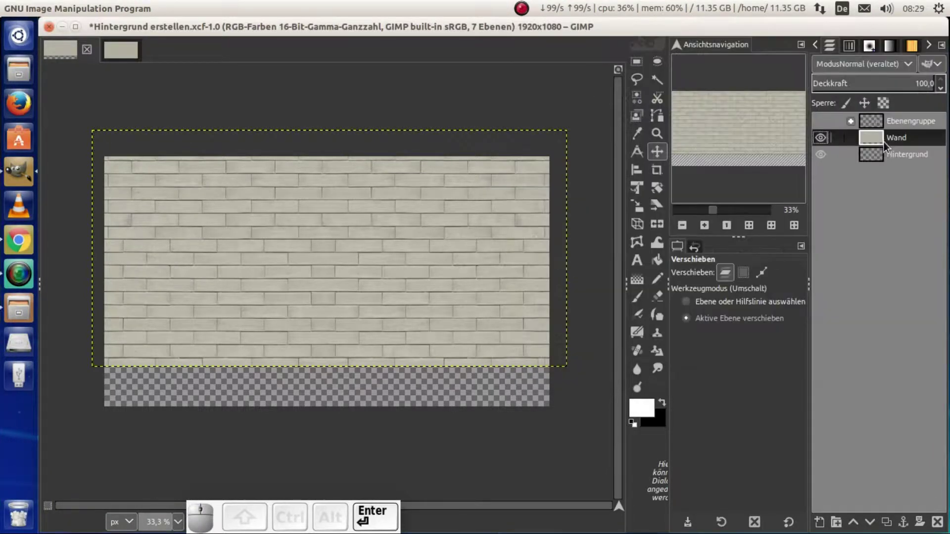
click(127, 51)
click(137, 56)
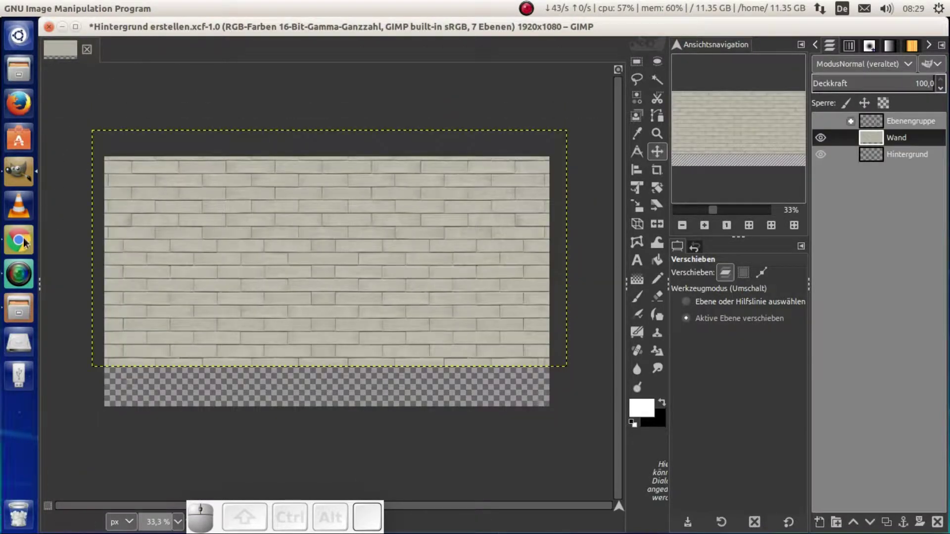
Bring the FloorsMedieval texture into the document as a layer named 'Boden'
click(22, 308)
drag(180, 215, 653, 51)
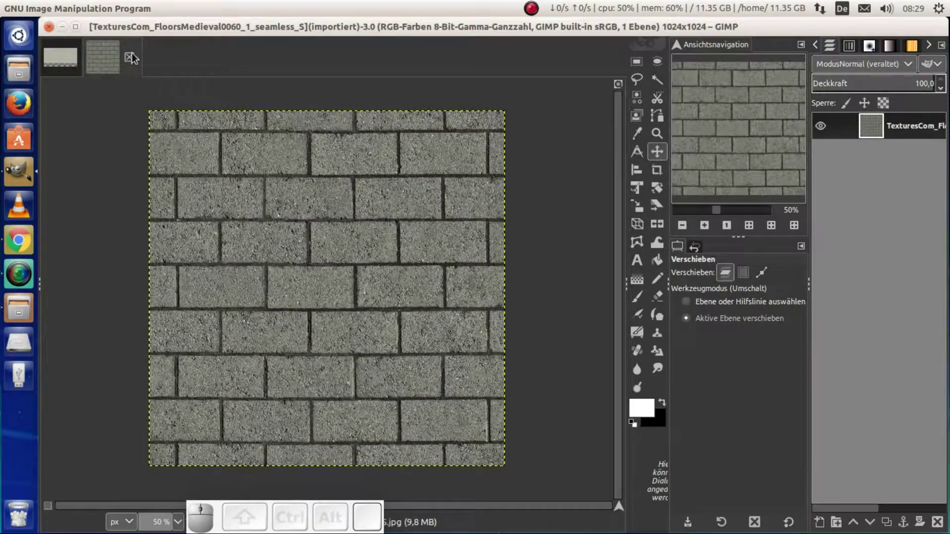
drag(104, 54, 197, 324)
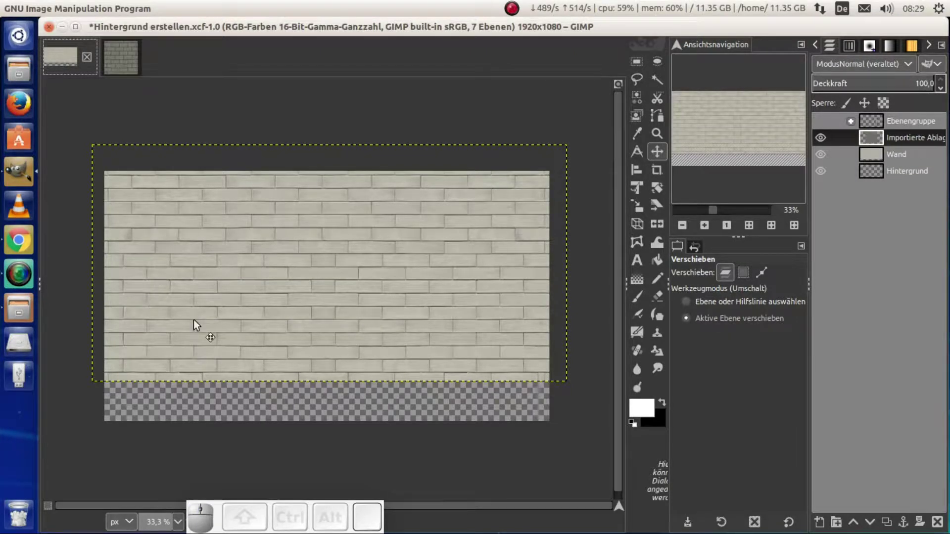
click(873, 147)
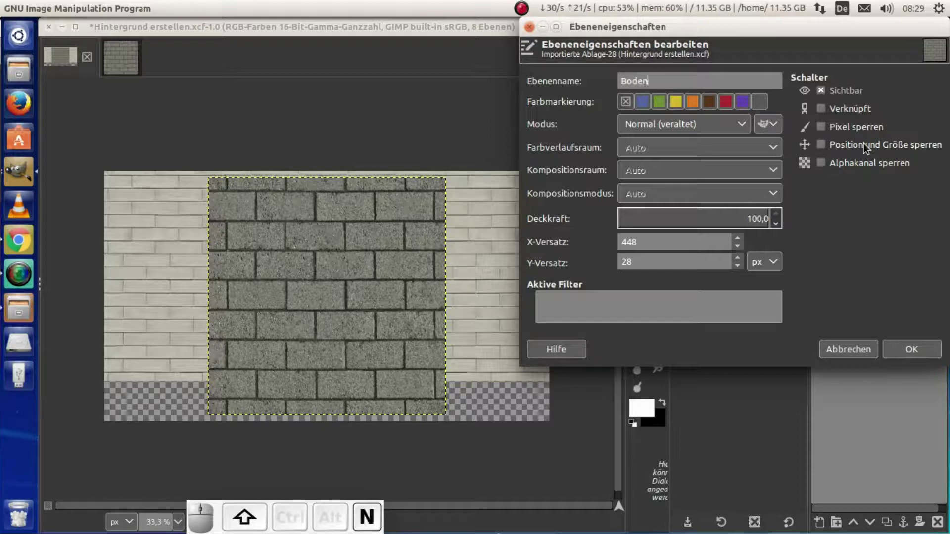
key(shift+Return)
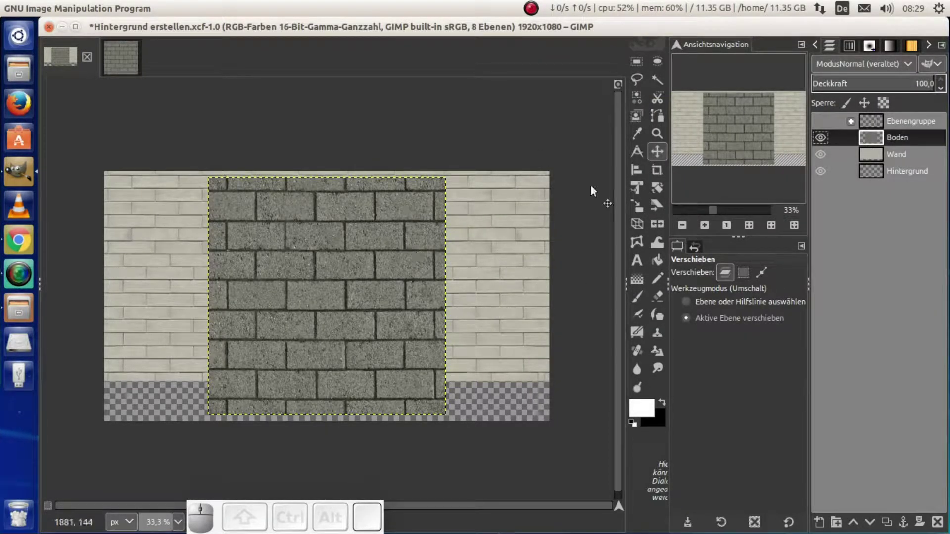
Align the Boden layer to the canvas's left and bottom edges
click(637, 182)
click(377, 269)
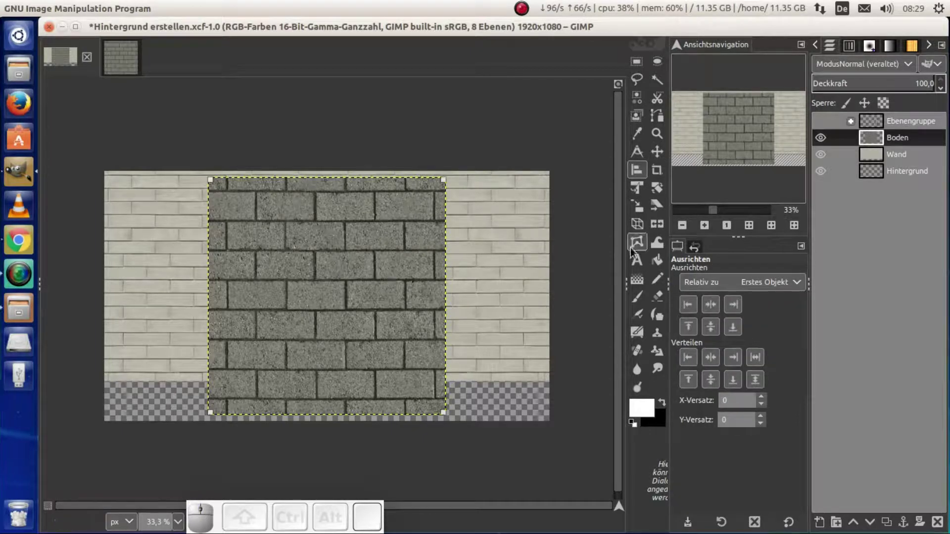
click(693, 307)
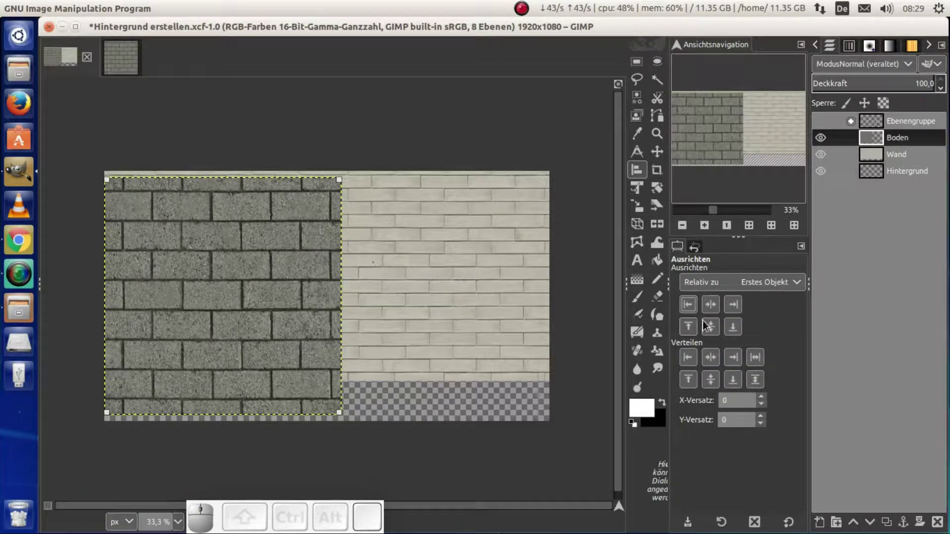
click(737, 335)
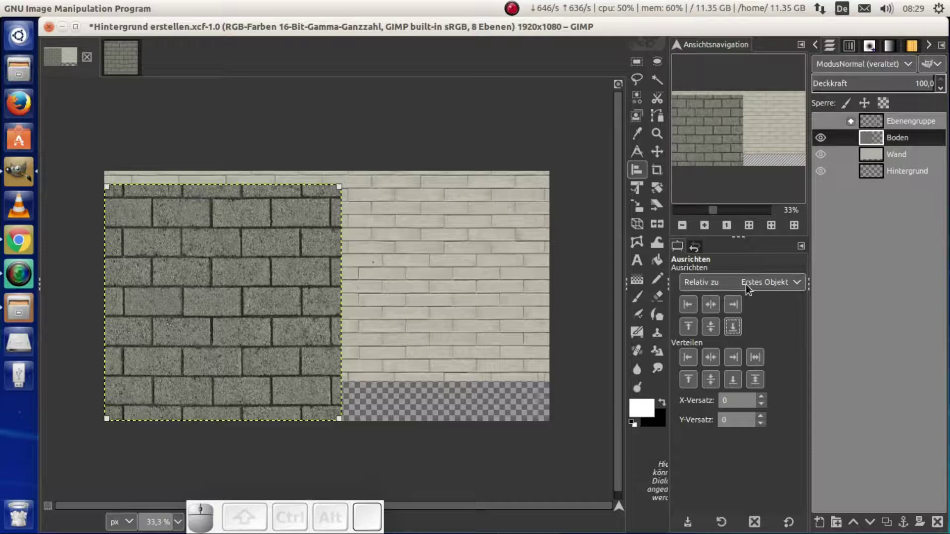
click(663, 157)
right_click(875, 142)
Duplicate Boden and align the copy to the canvas's right edge
click(825, 153)
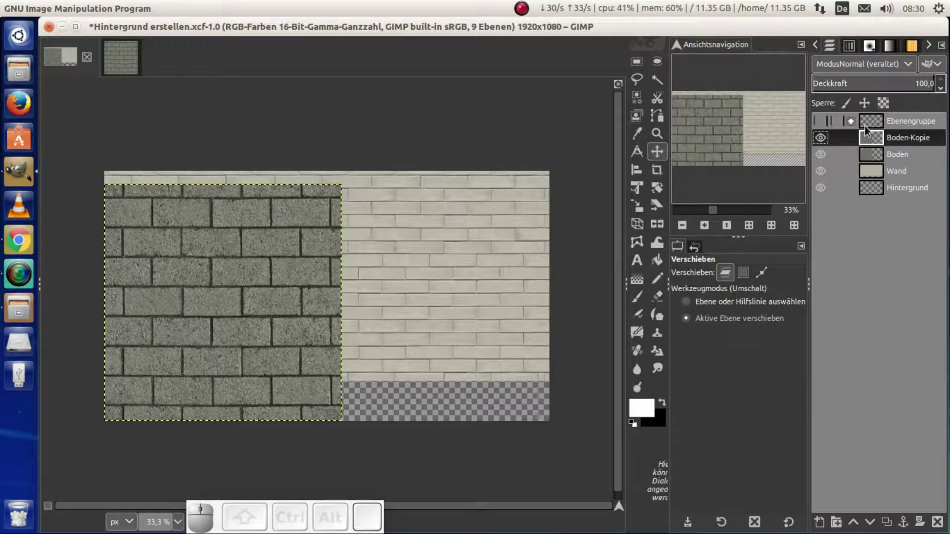
click(640, 173)
click(181, 283)
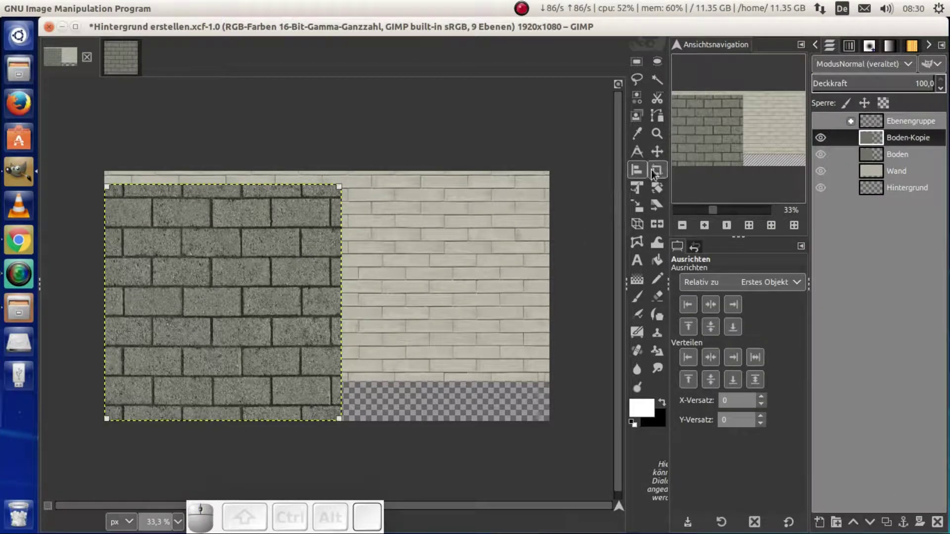
click(733, 305)
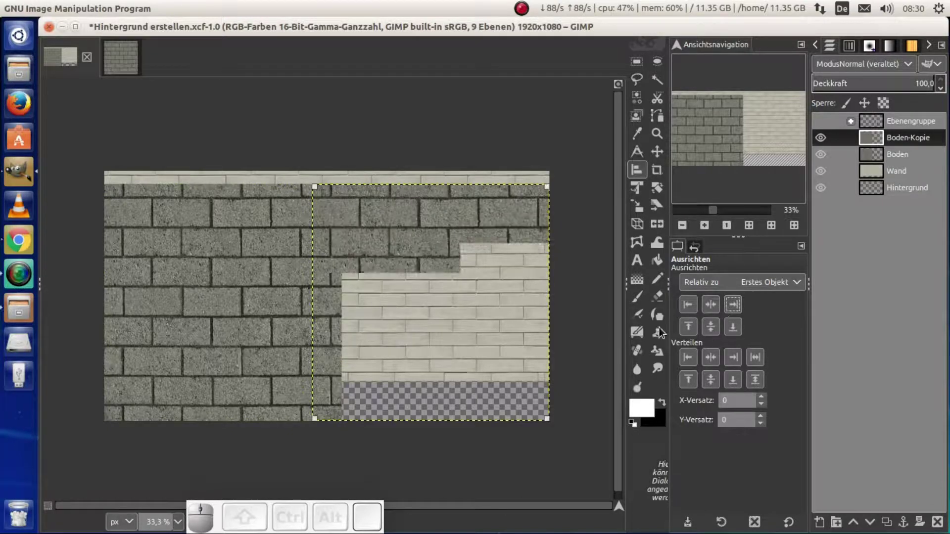
click(661, 157)
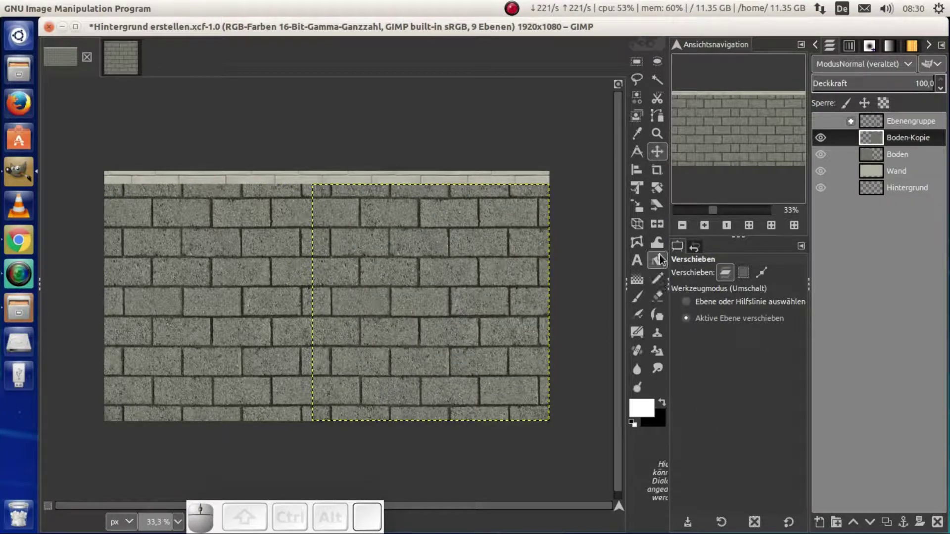
click(663, 231)
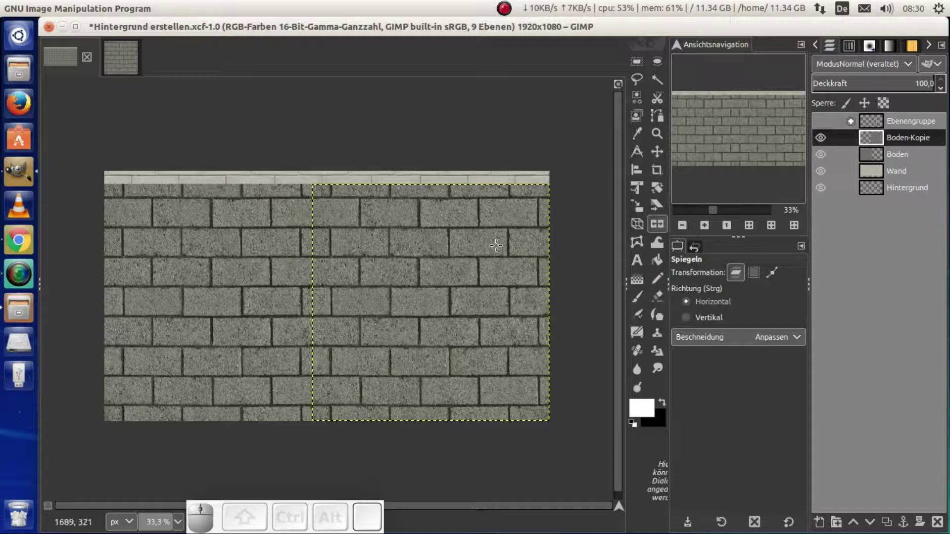
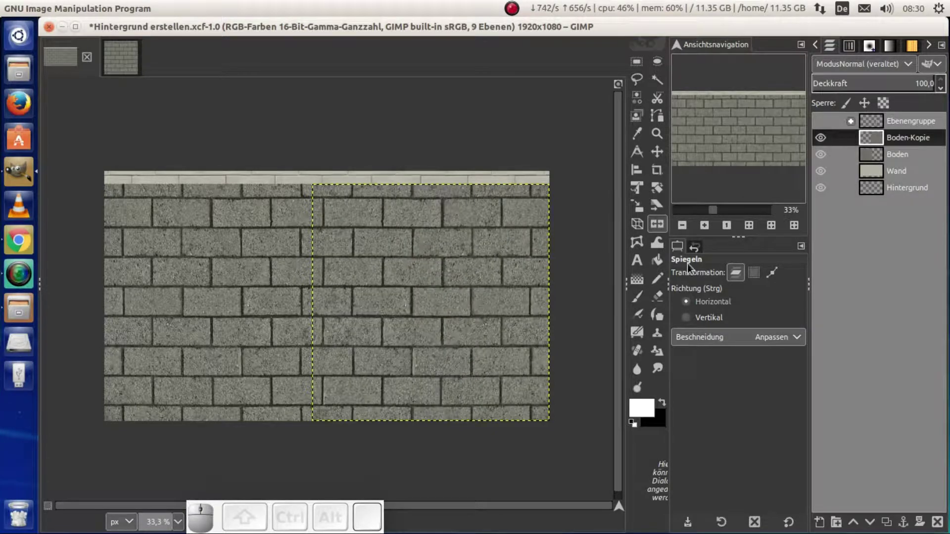
click(638, 304)
Add a layer mask to Boden-Kopie and set black as the brush colour
right_click(879, 144)
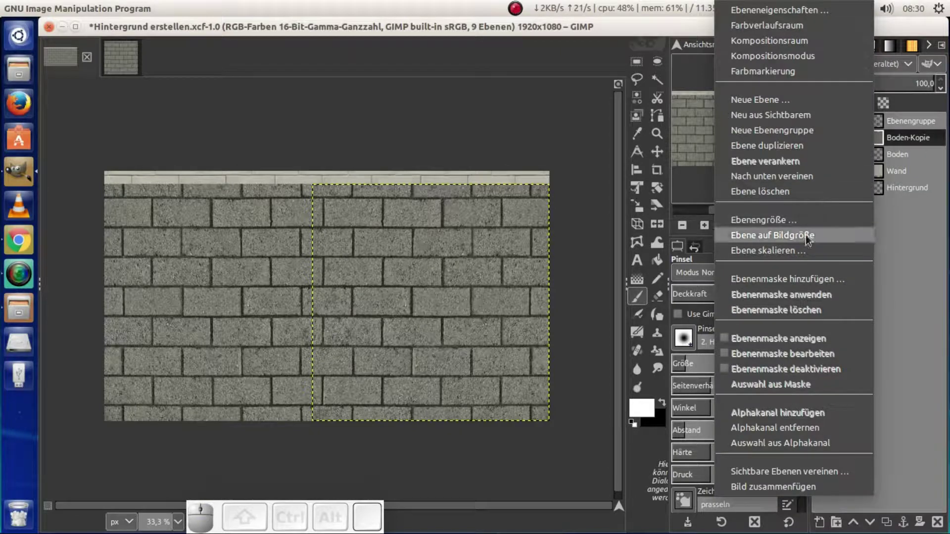
click(808, 286)
click(750, 239)
click(868, 402)
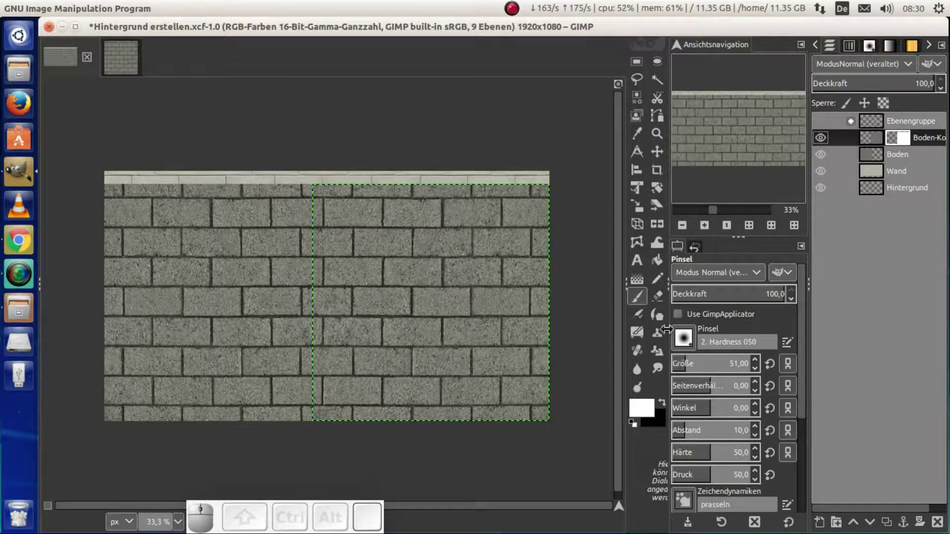
click(665, 406)
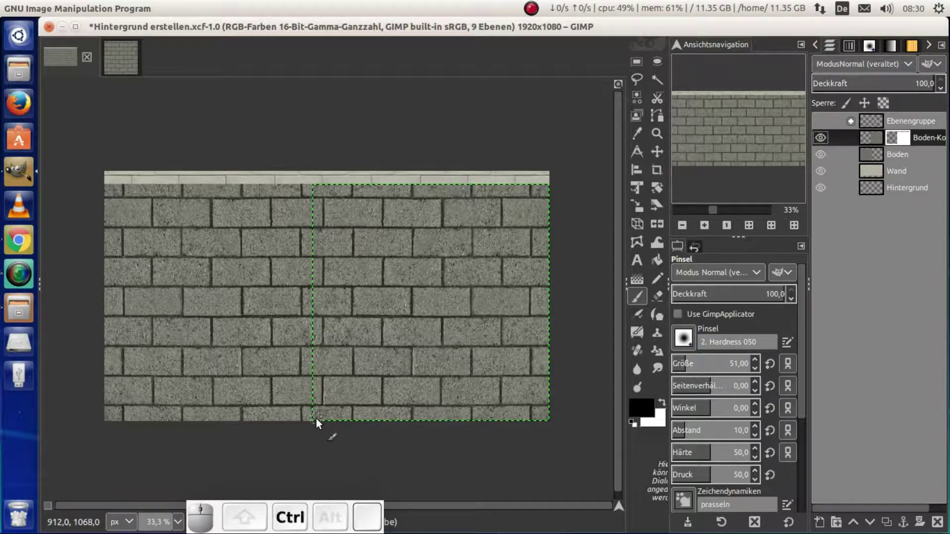
key(ctrl+shift+j)
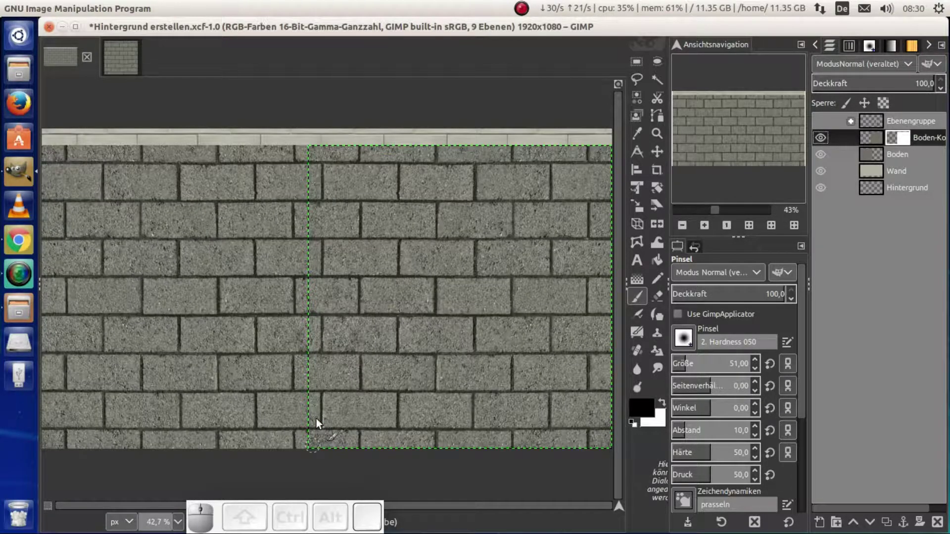
Paint a ragged black line down the selection's left edge and fill the selection with white
click(315, 456)
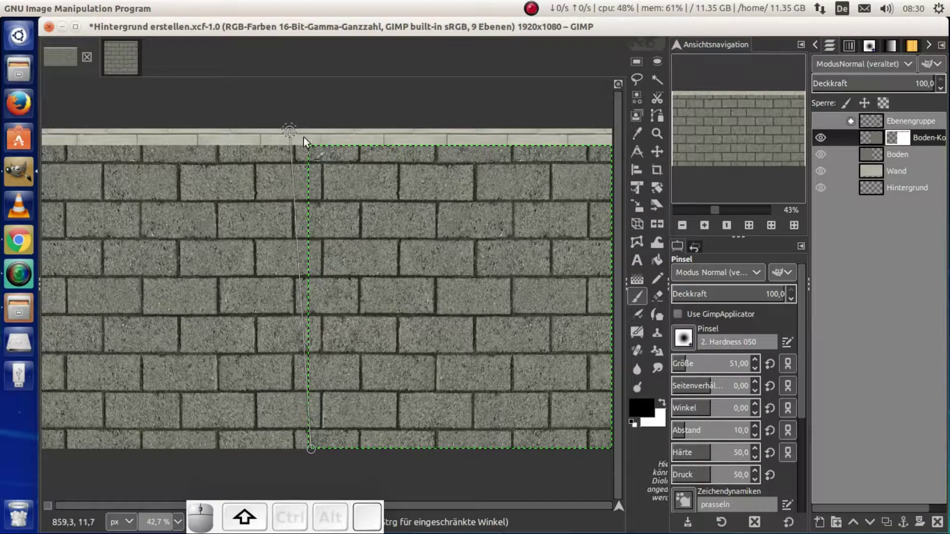
click(314, 155)
click(321, 155)
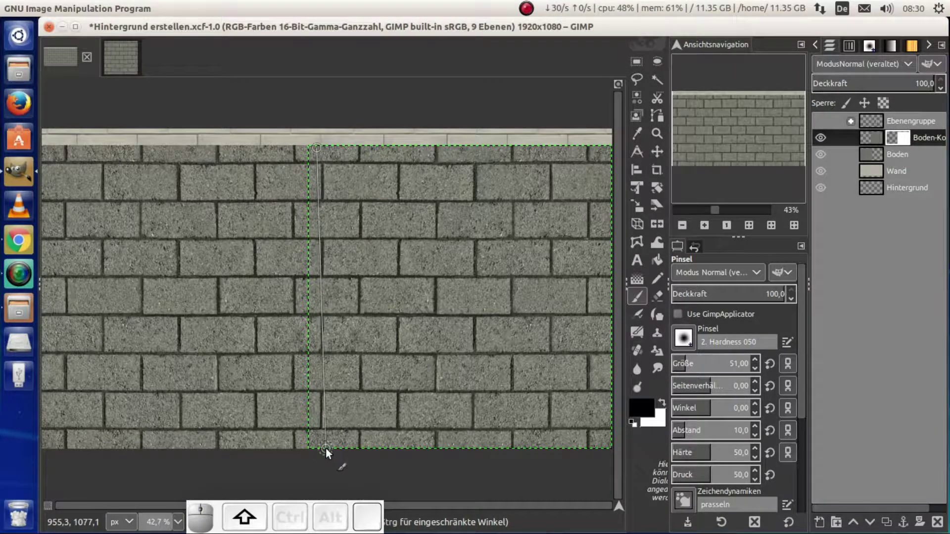
click(329, 455)
right_click(901, 143)
click(792, 345)
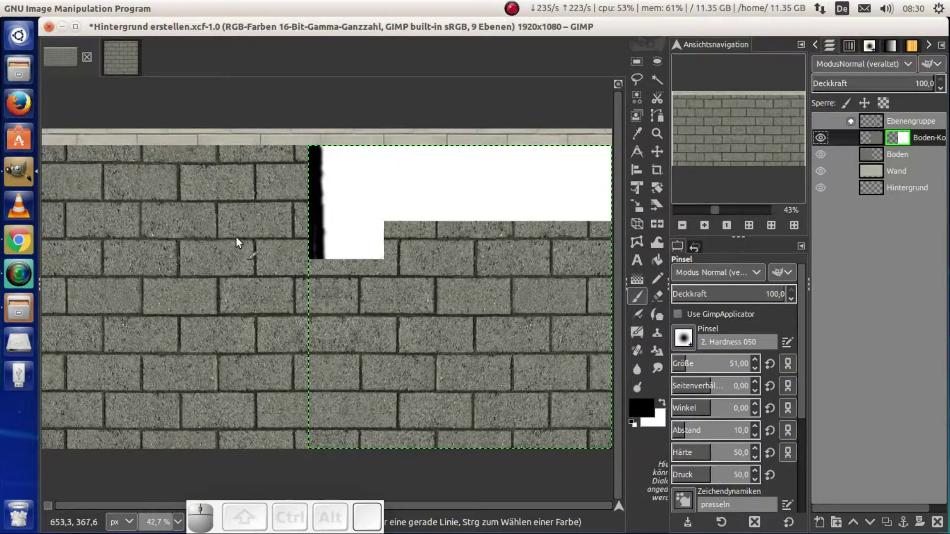
drag(322, 230, 327, 291)
drag(328, 296, 283, 152)
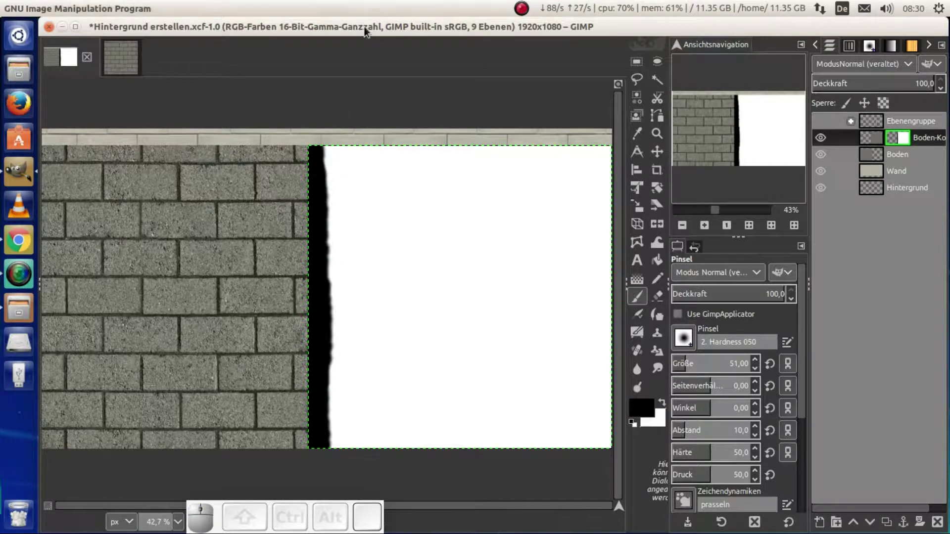
Soften the mask with a Gaussian Blur of 3.5
click(345, 7)
click(401, 71)
click(630, 76)
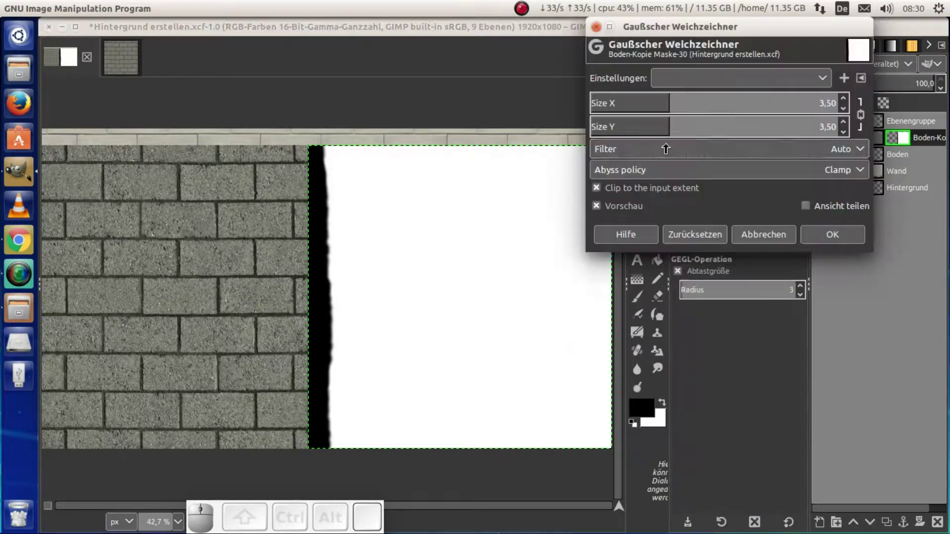
click(821, 239)
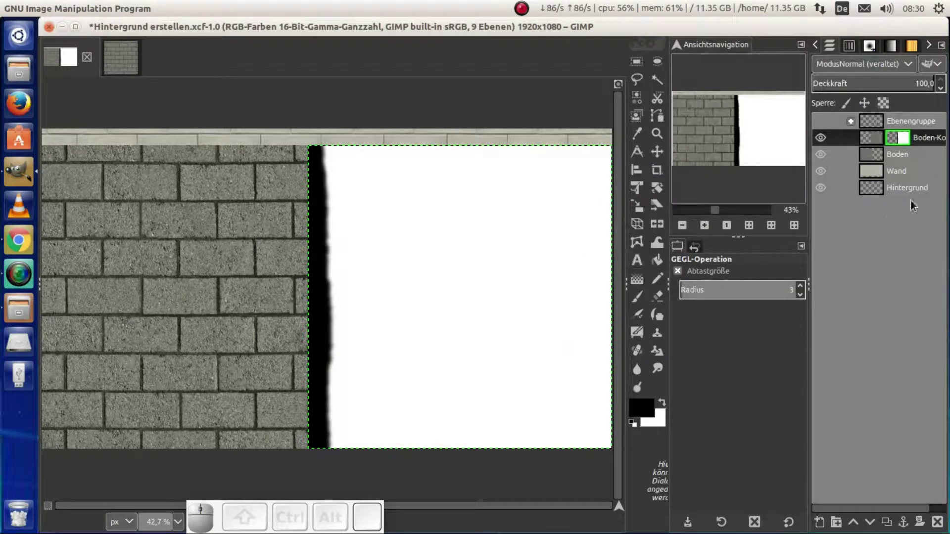
Stop showing the Boden-Kopie mask, swap the colours and zoom out on the floor
right_click(900, 134)
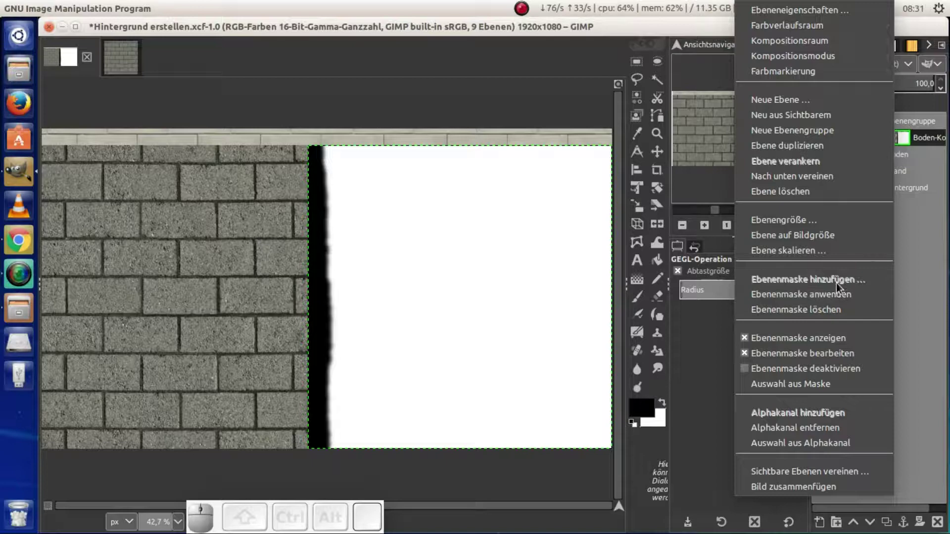
click(805, 344)
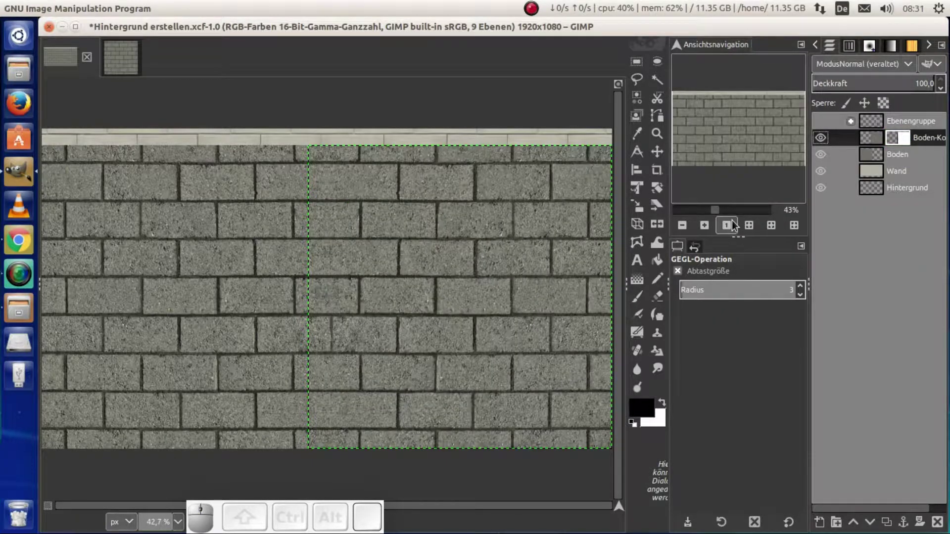
click(825, 150)
click(825, 148)
double_click(824, 148)
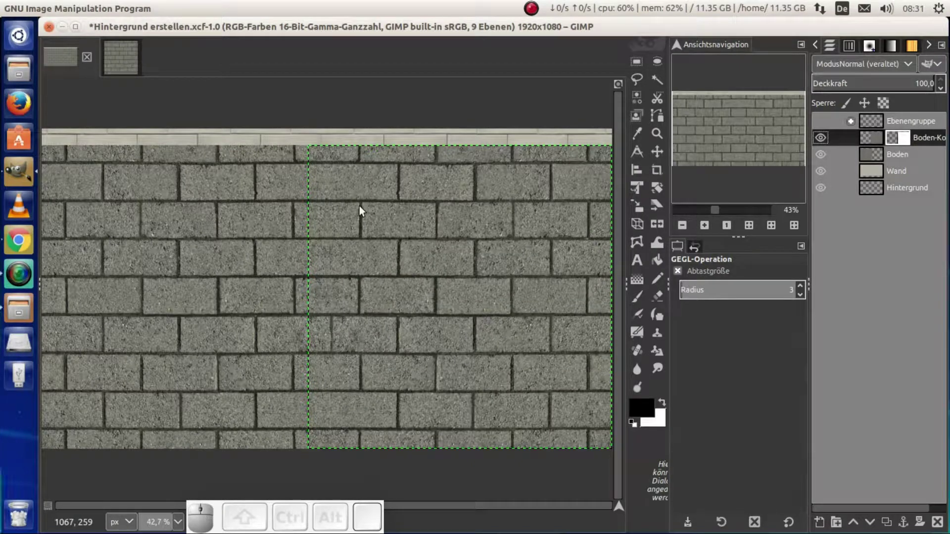
click(664, 405)
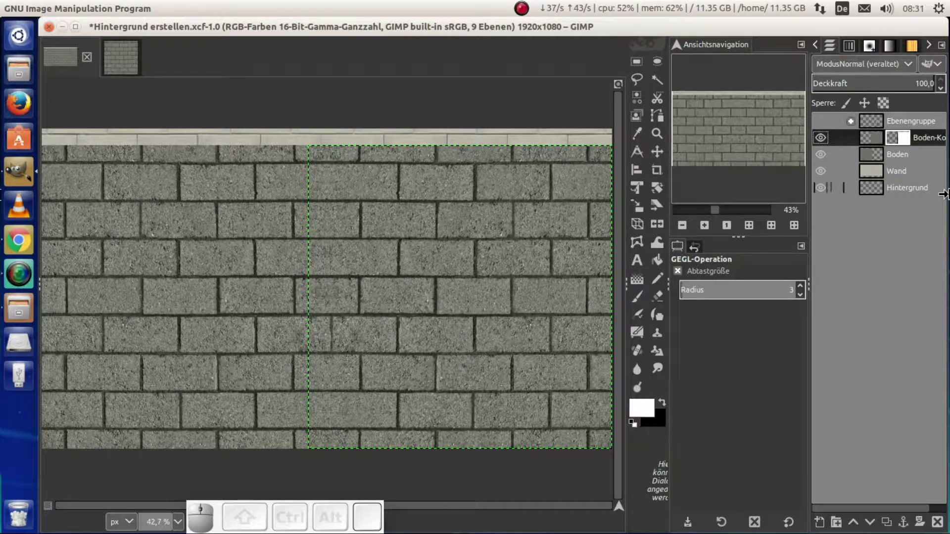
click(657, 159)
scroll(down, 3)
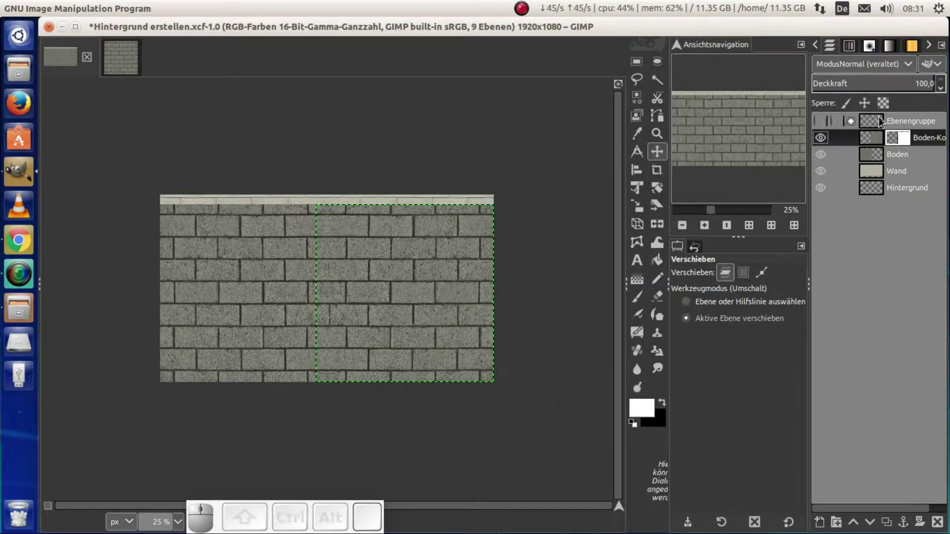
Merge the masked Boden-Kopie down into the Boden layer
right_click(901, 142)
click(846, 298)
right_click(869, 142)
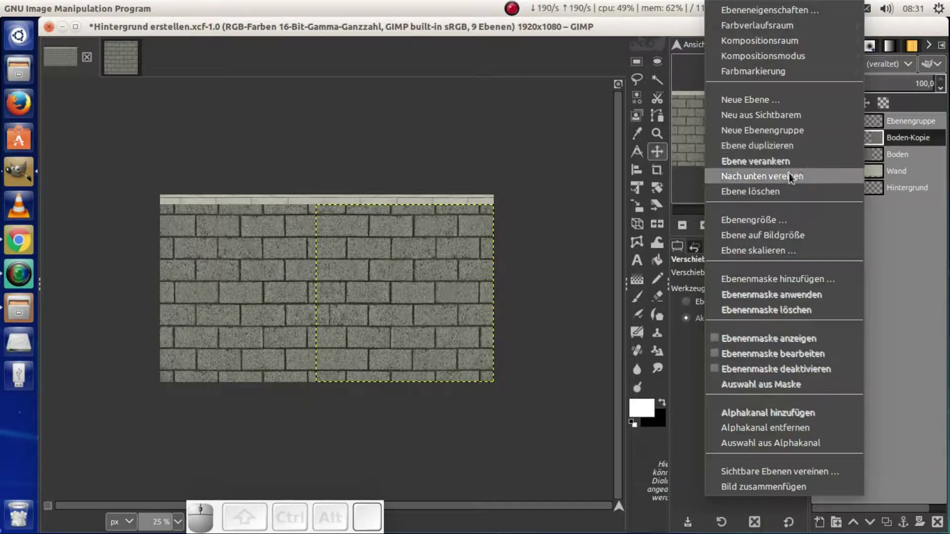
Perspective-transform the Boden layer into a receding stone floor beneath the wall
click(792, 178)
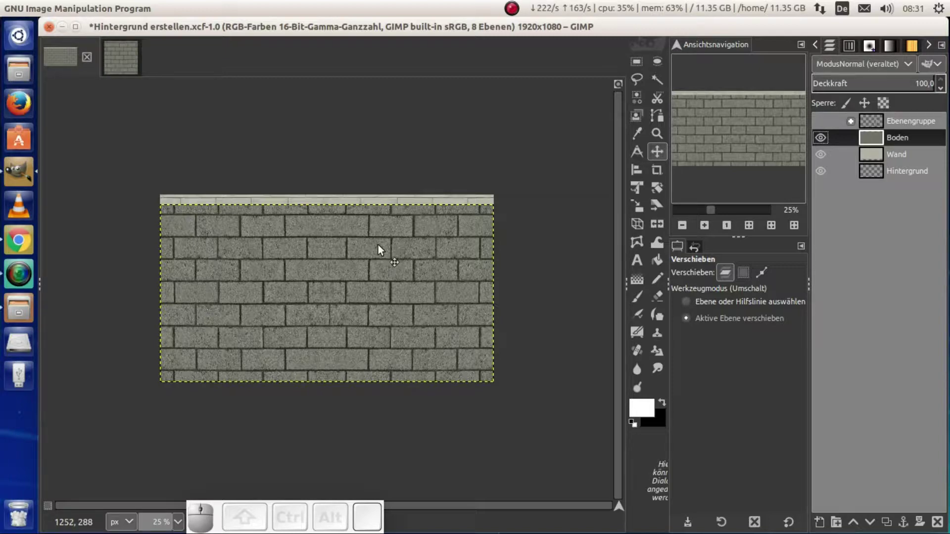
key(shift+p)
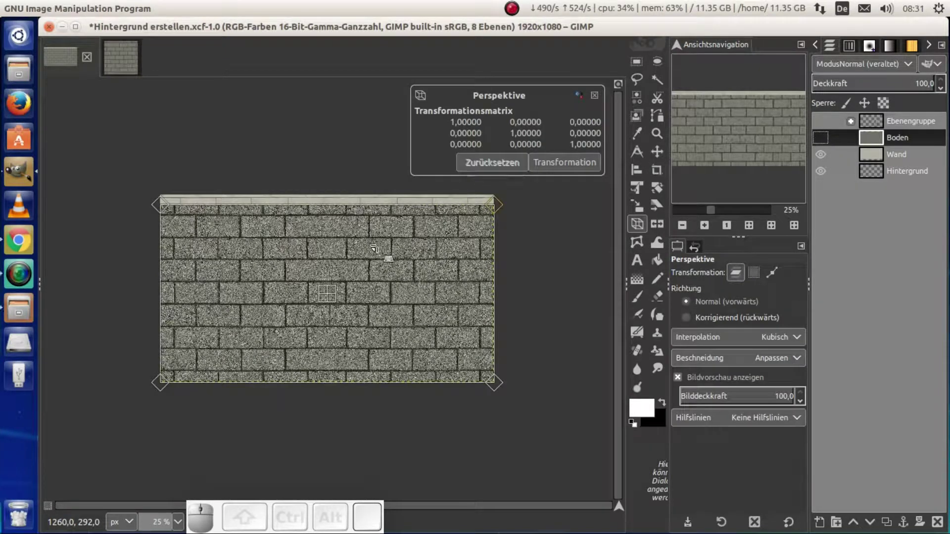
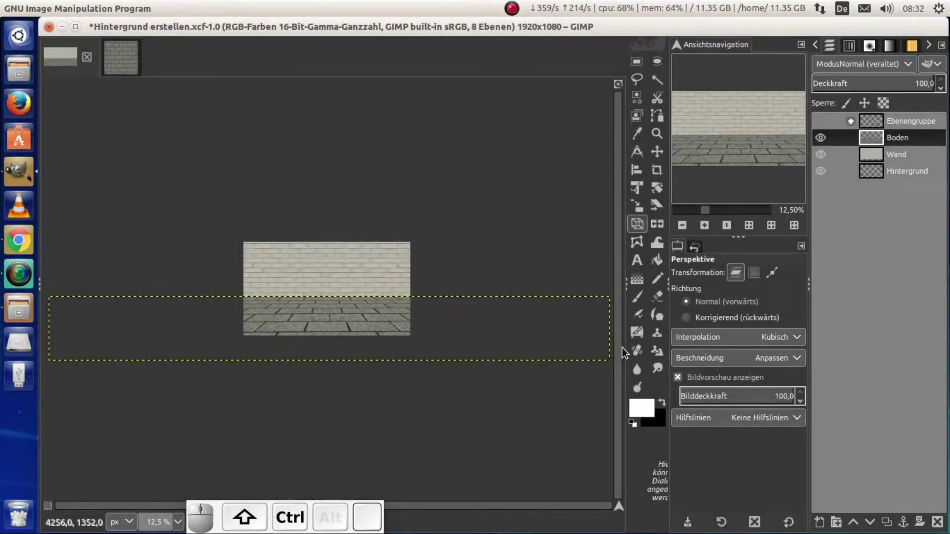
key(ctrl+shift+j)
scroll(down, 3)
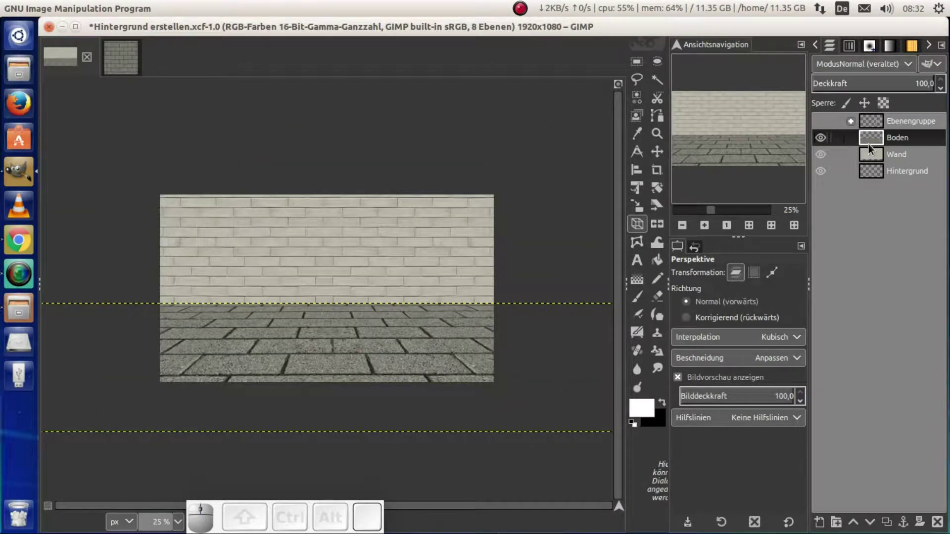
Add a fully opaque white layer mask to Boden and zoom to 100% on the horizon
click(872, 145)
right_click(872, 144)
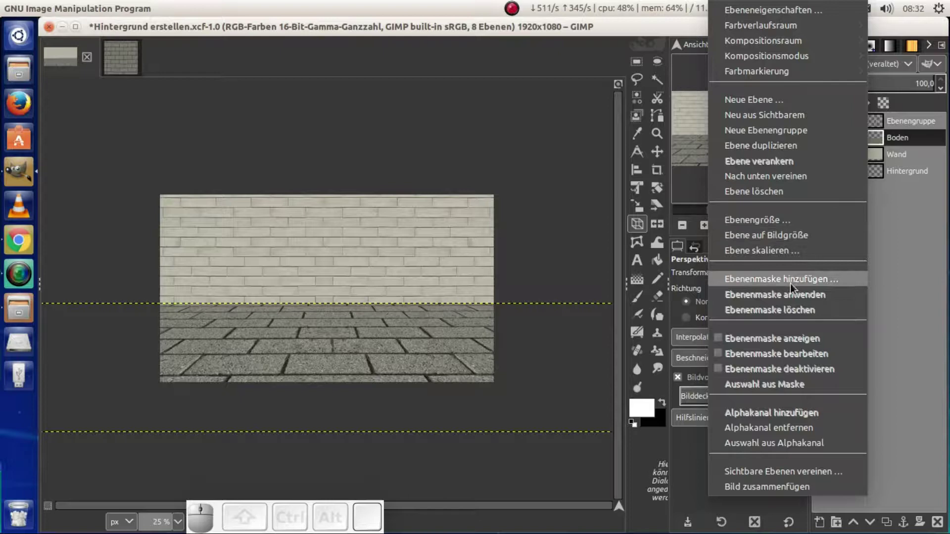
click(791, 289)
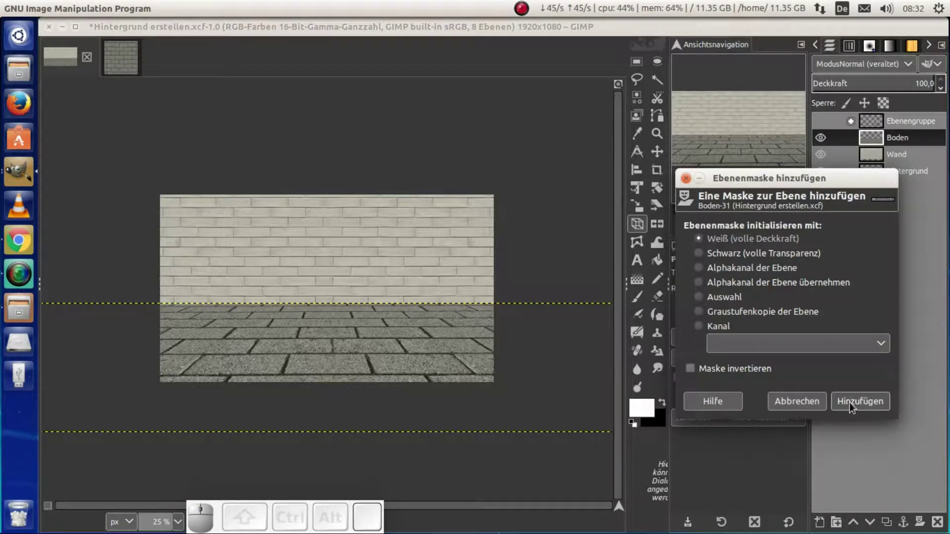
click(865, 395)
click(856, 404)
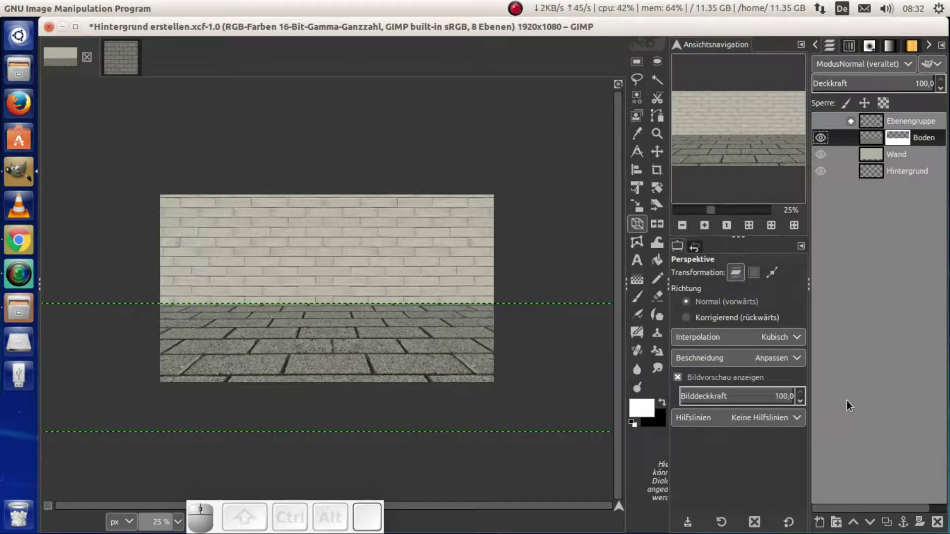
key(1)
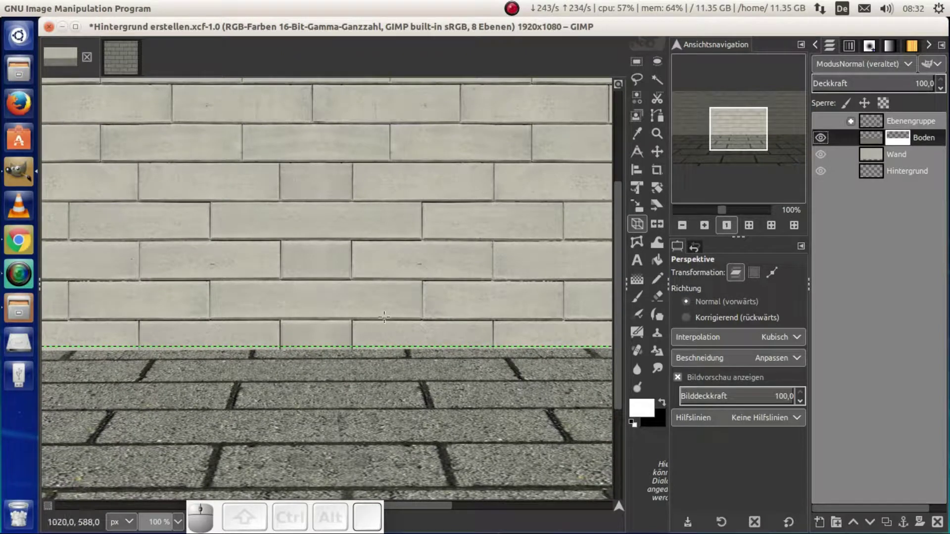
Draw a short black-to-white gradient on the mask so the floor's far edge fades out
click(669, 409)
click(665, 404)
click(637, 282)
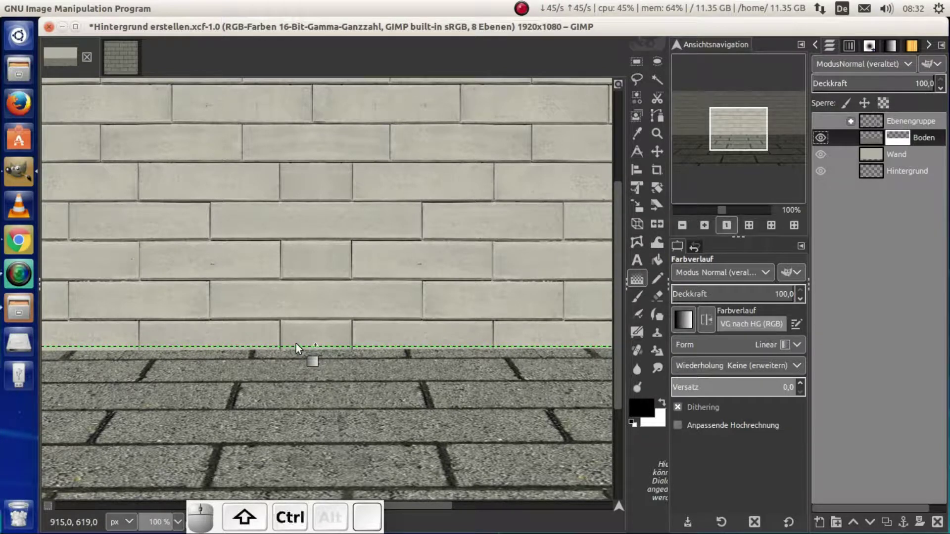
drag(299, 351, 300, 383)
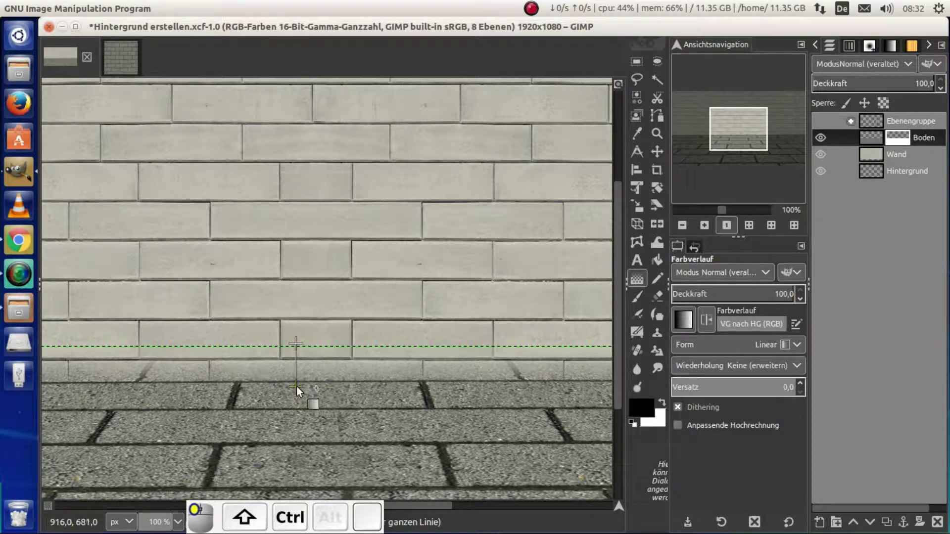
click(298, 391)
key(ctrl+shift+j)
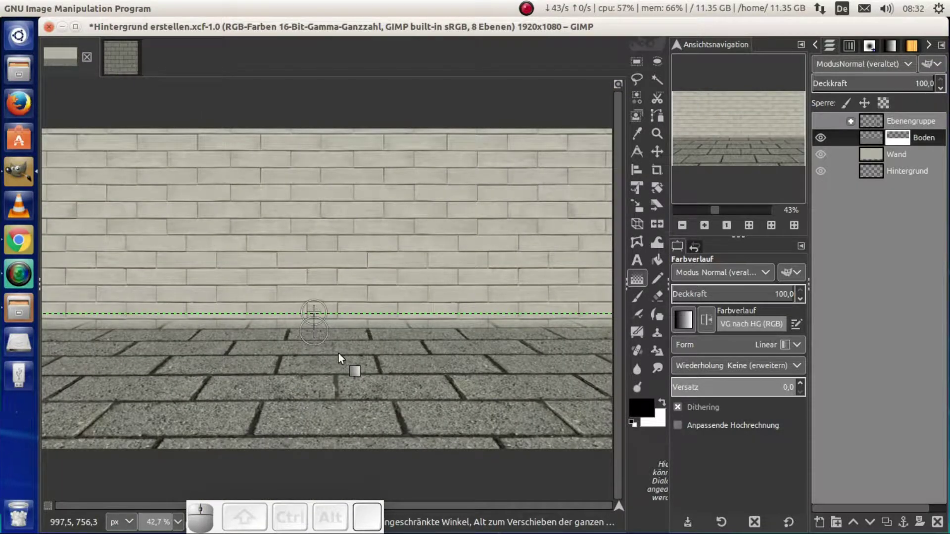
key(Return)
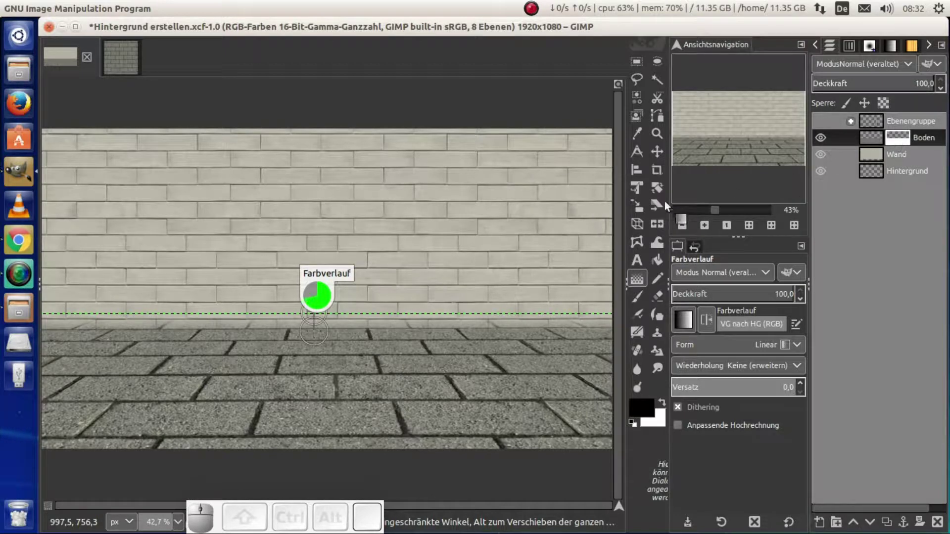
Show the Boden mask and paint a dark line along the wall–floor boundary
click(636, 303)
middle_click(899, 132)
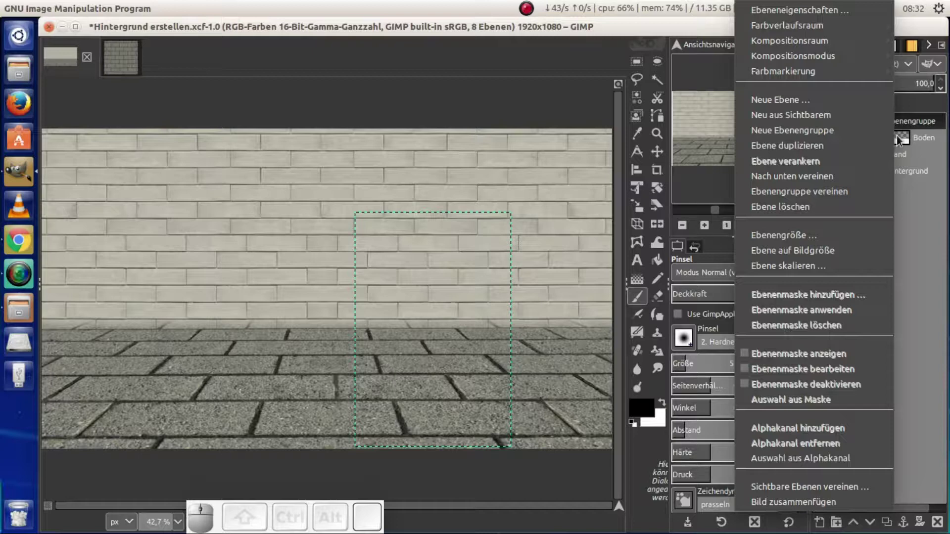
middle_click(906, 139)
middle_click(906, 140)
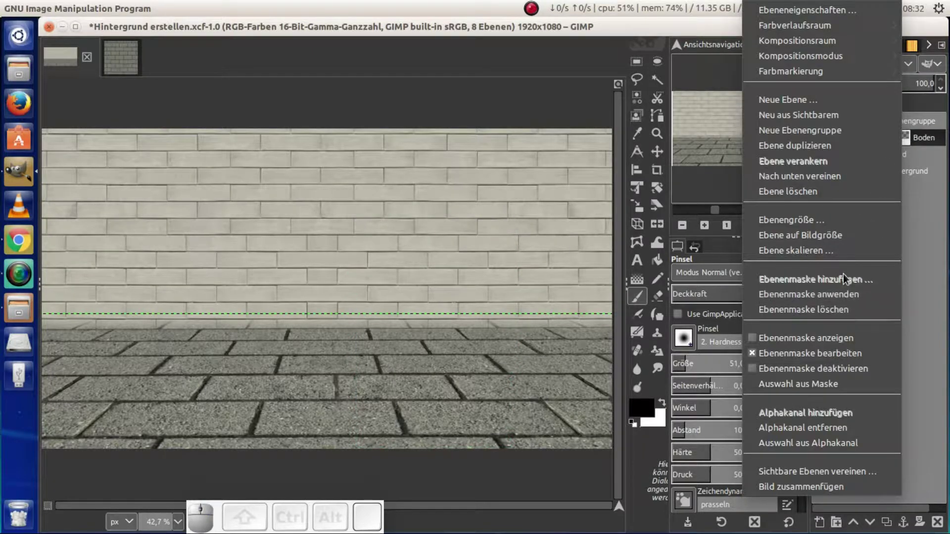
click(833, 343)
scroll(up, 3)
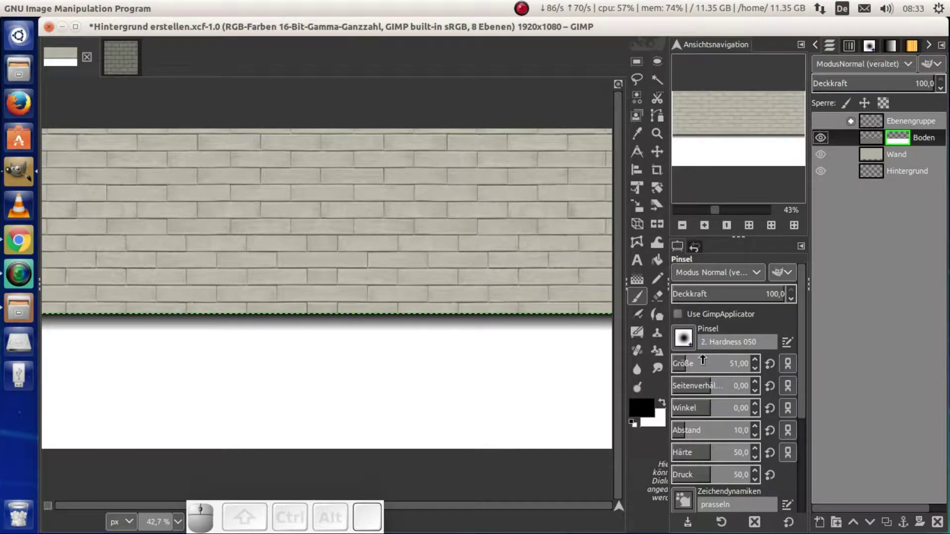
scroll(up, 3)
scroll(up, 3)
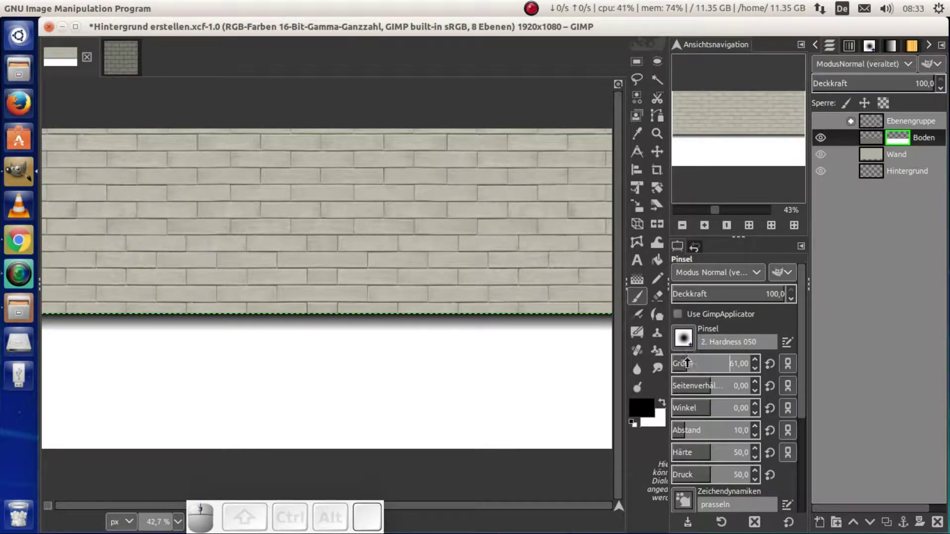
click(46, 325)
click(613, 328)
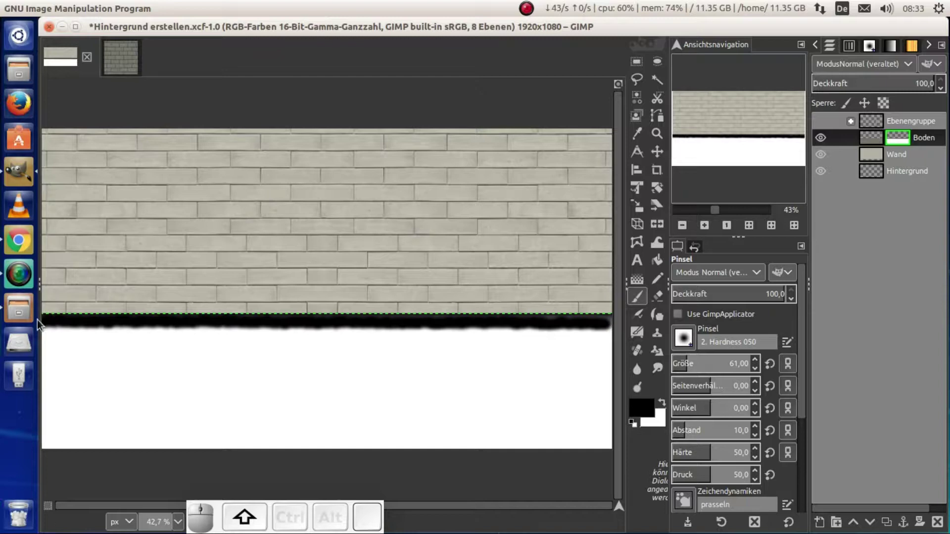
Gaussian-blur the painted mask edge and hide the mask to view the blended floor
click(49, 328)
click(311, 17)
click(388, 37)
click(837, 241)
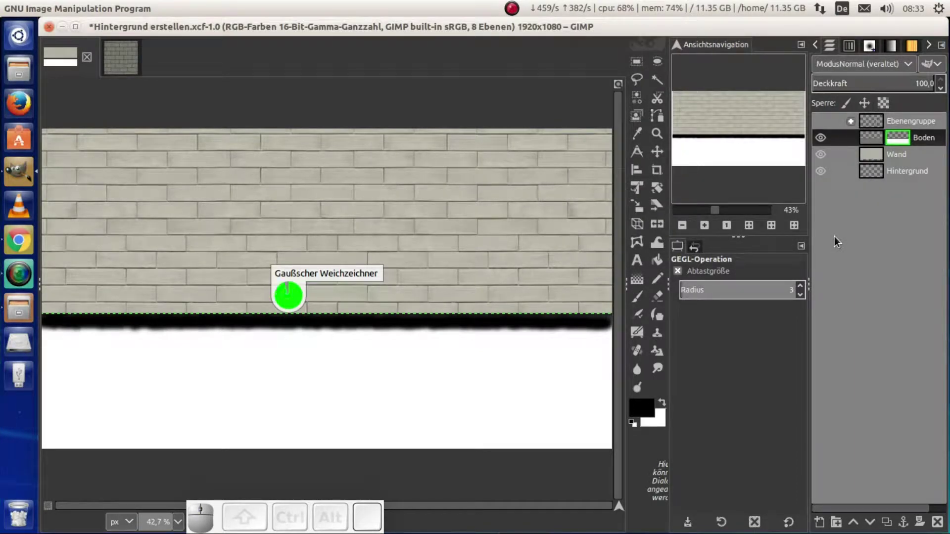
key(ctrl+f)
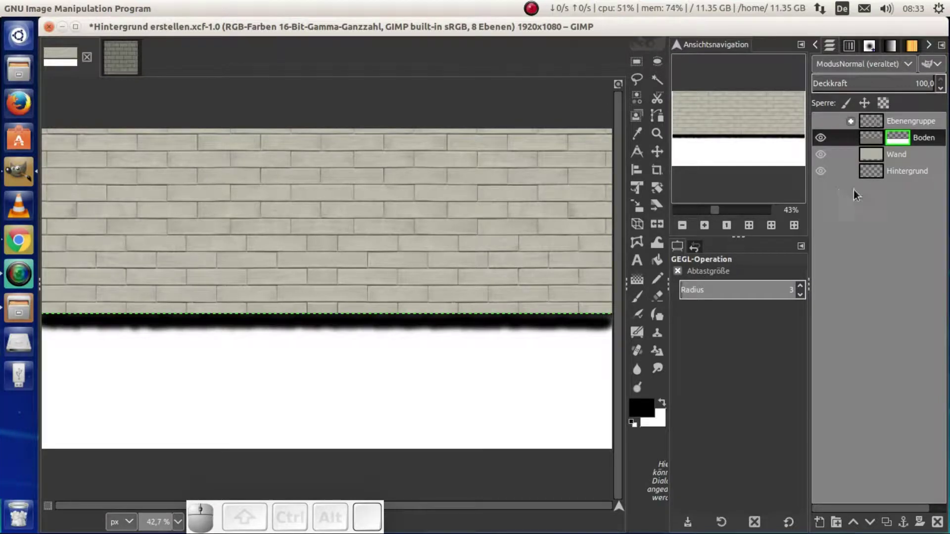
click(899, 143)
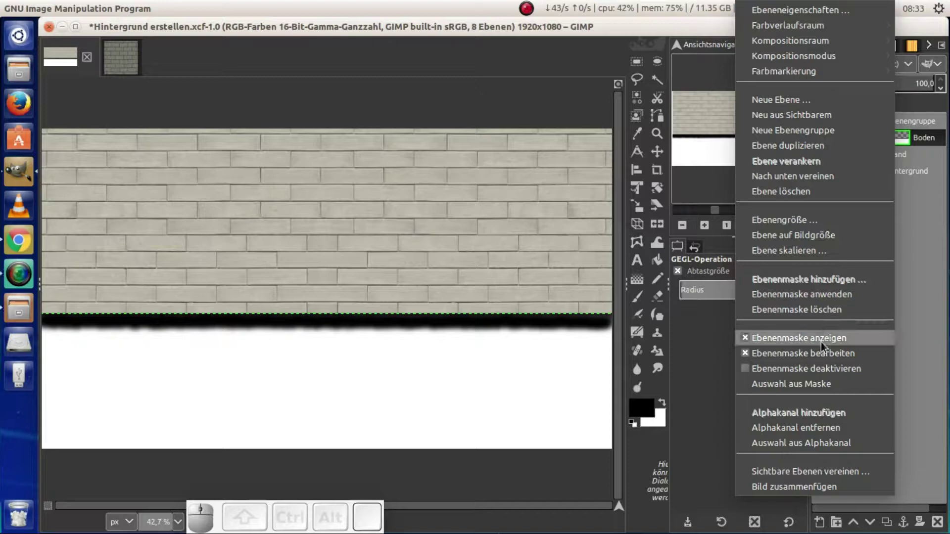
click(825, 347)
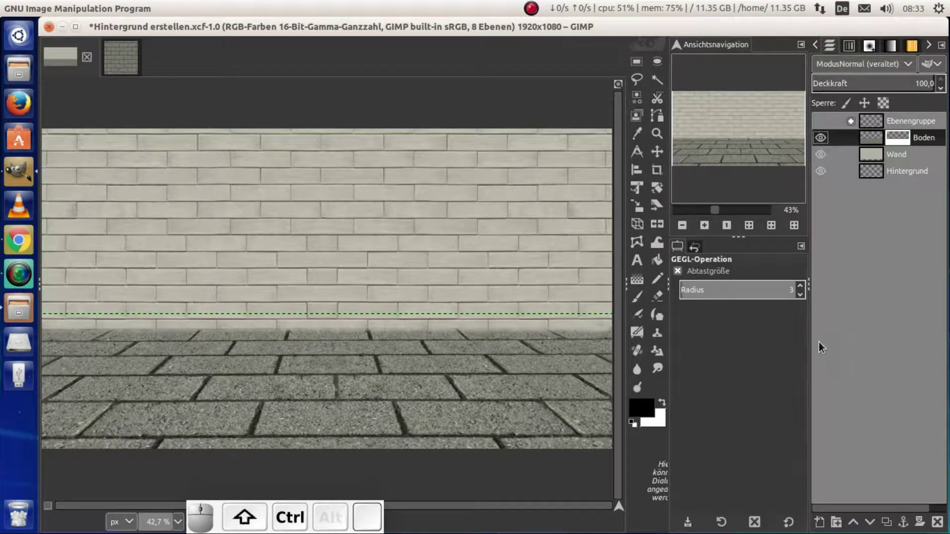
Save the Hintergrund background project
key(ctrl+shift+j)
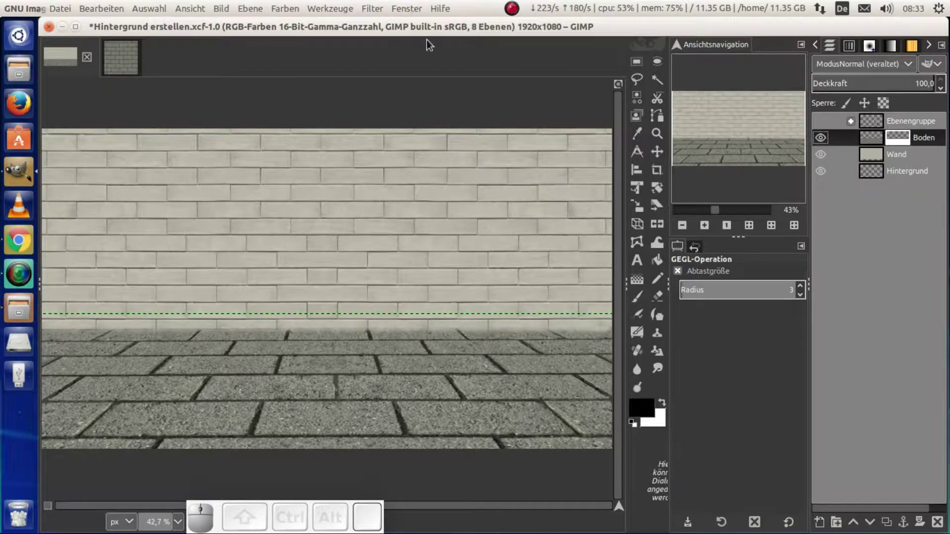
click(139, 60)
click(138, 65)
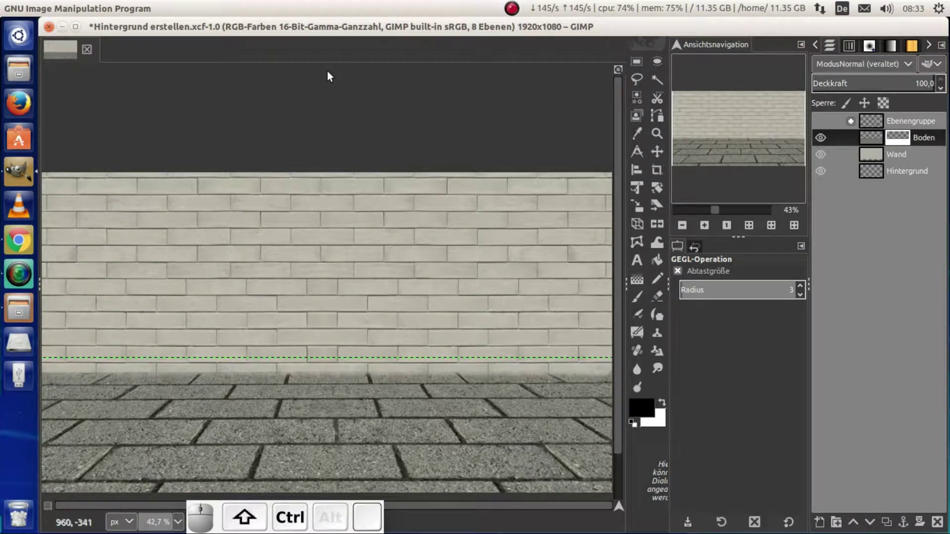
key(ctrl+shift+j)
key(ctrl+shift+s)
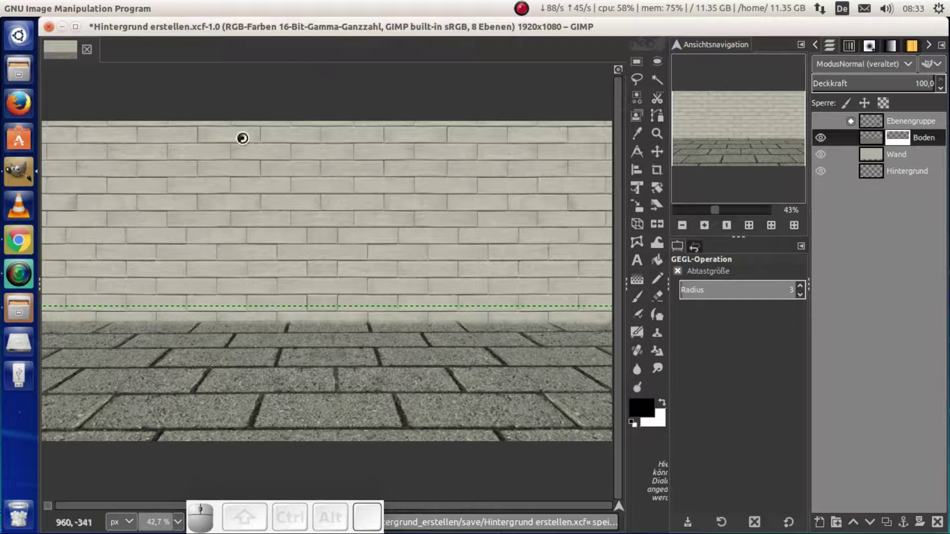
Bring the roll-up garage door texture from the textures folder into the street scene
click(27, 307)
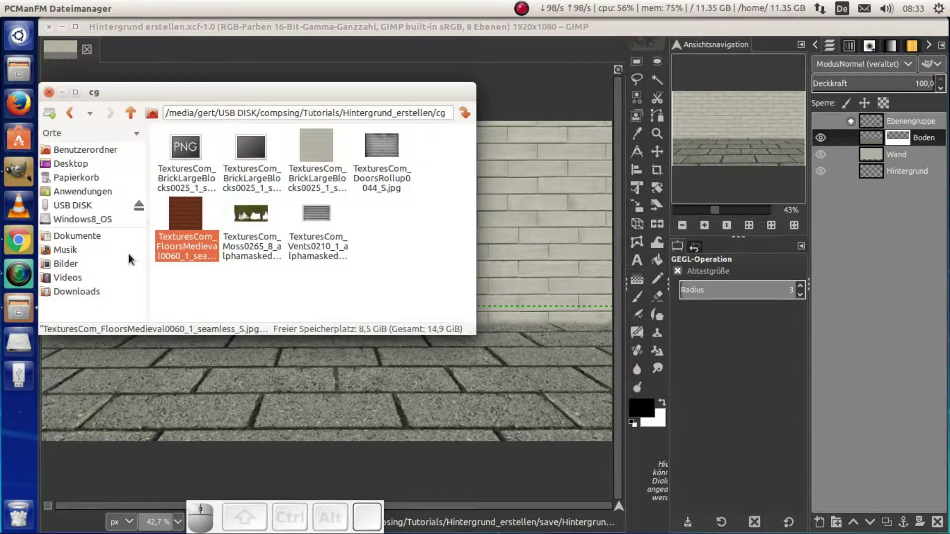
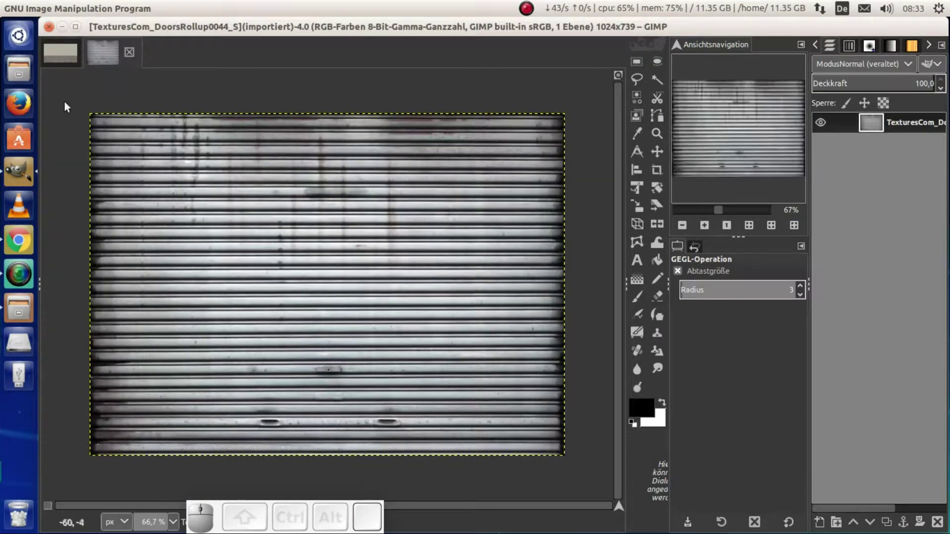
drag(99, 57, 267, 235)
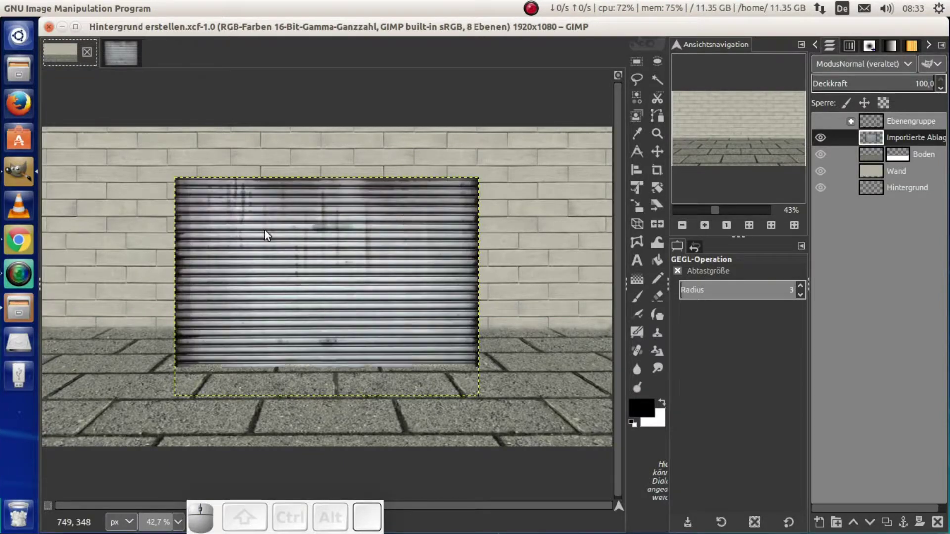
Turn the pasted garage door into its own layer and move it onto the right of the wall
click(673, 157)
click(665, 157)
drag(428, 289, 556, 252)
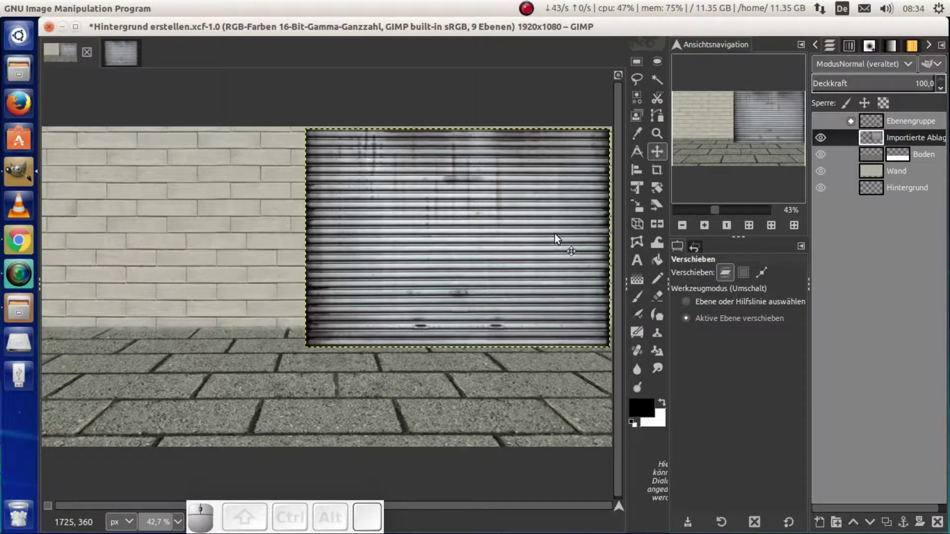
Scale the door layer to 1057 × 788 pixels with unlinked aspect ratio
key(shift+t)
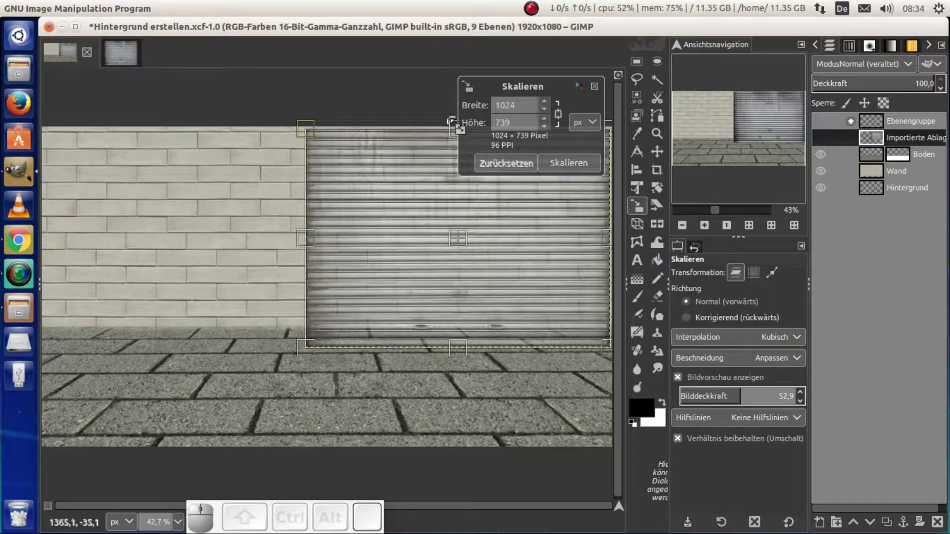
key(space)
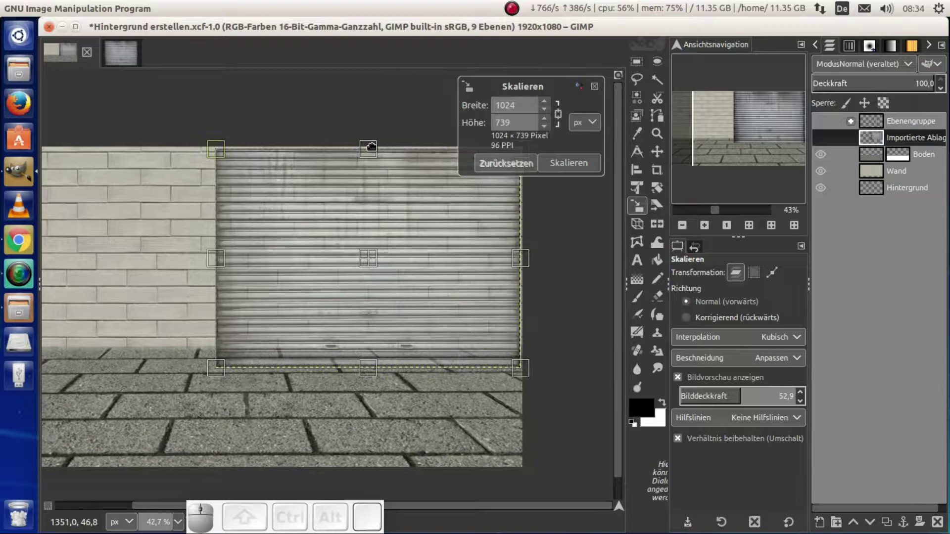
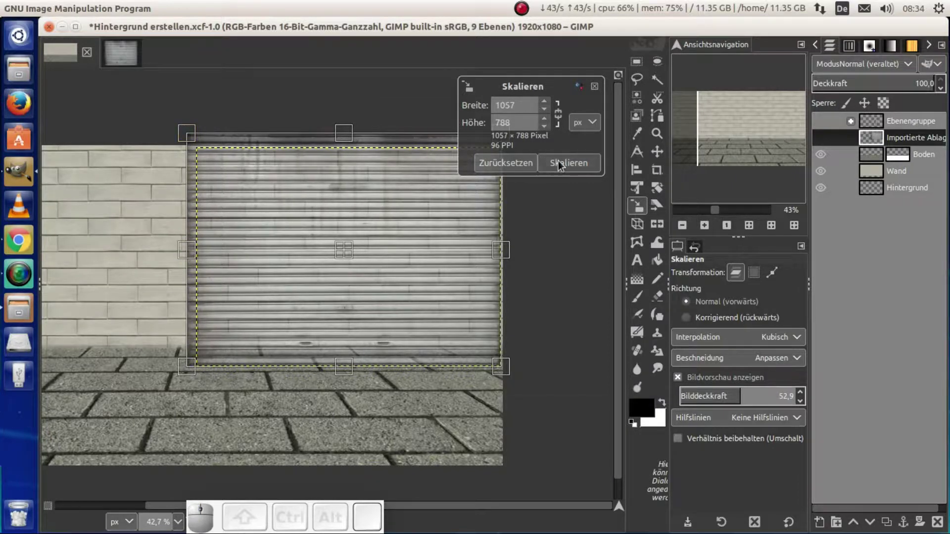
click(563, 160)
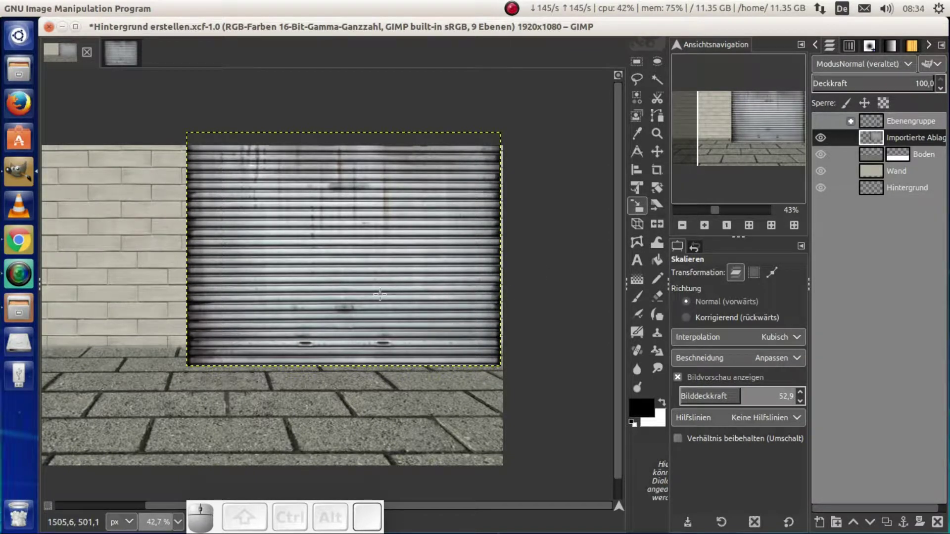
Nudge the garage door up and left with the arrow keys until it sits just above the floor
key(m)
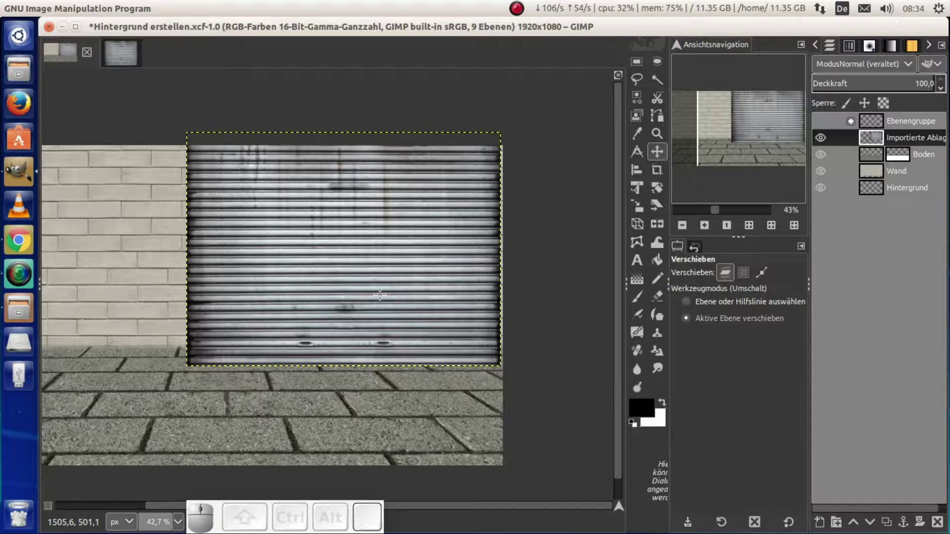
click(384, 298)
key(Up)
key(Up)
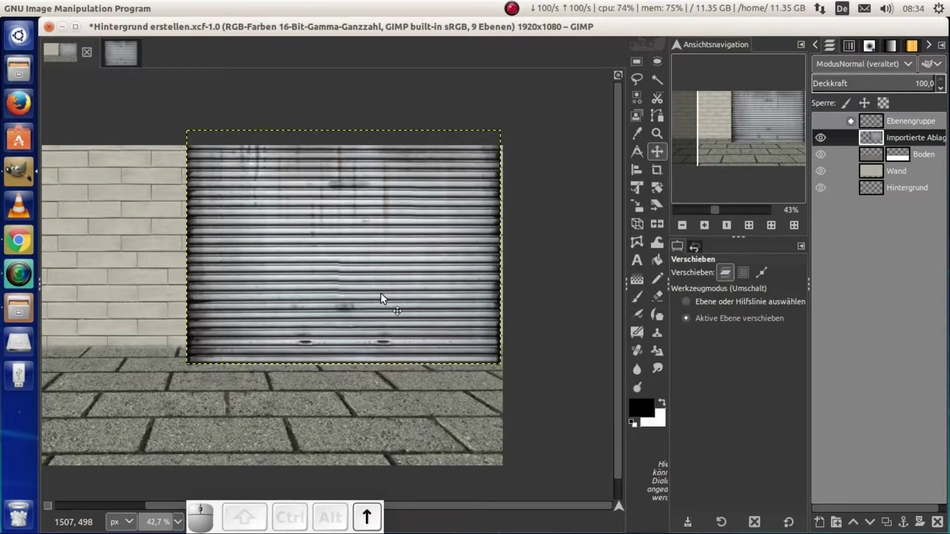
key(Up)
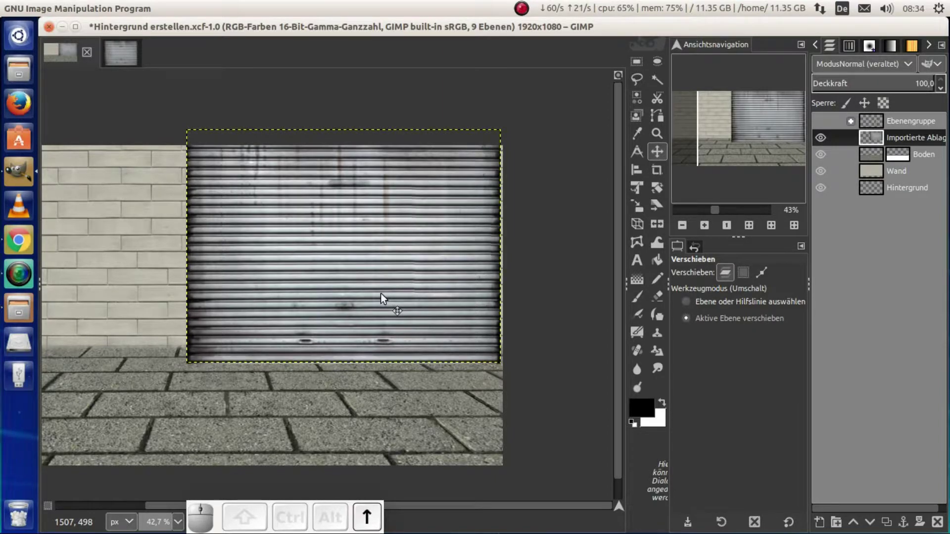
key(Up)
key(Up)
key(Up)
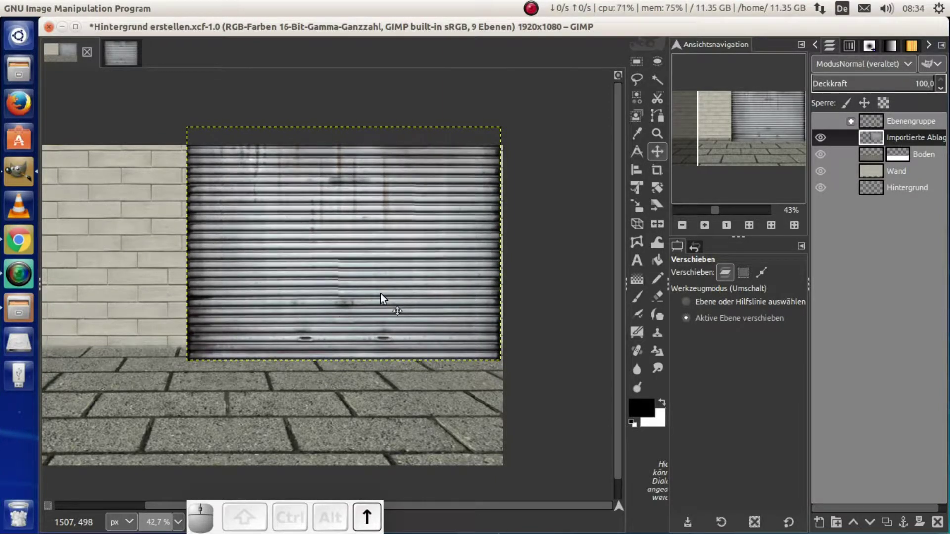
key(Up)
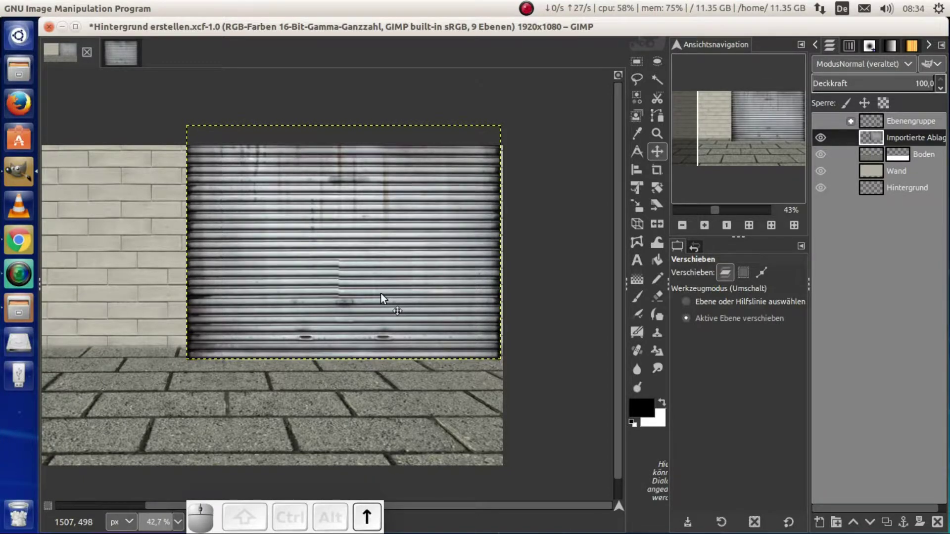
key(Up)
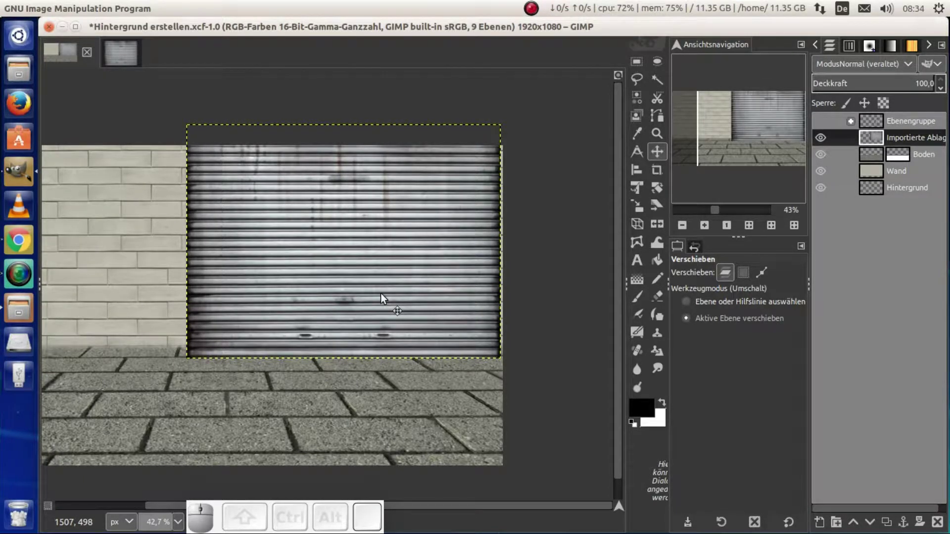
key(Up)
key(Left)
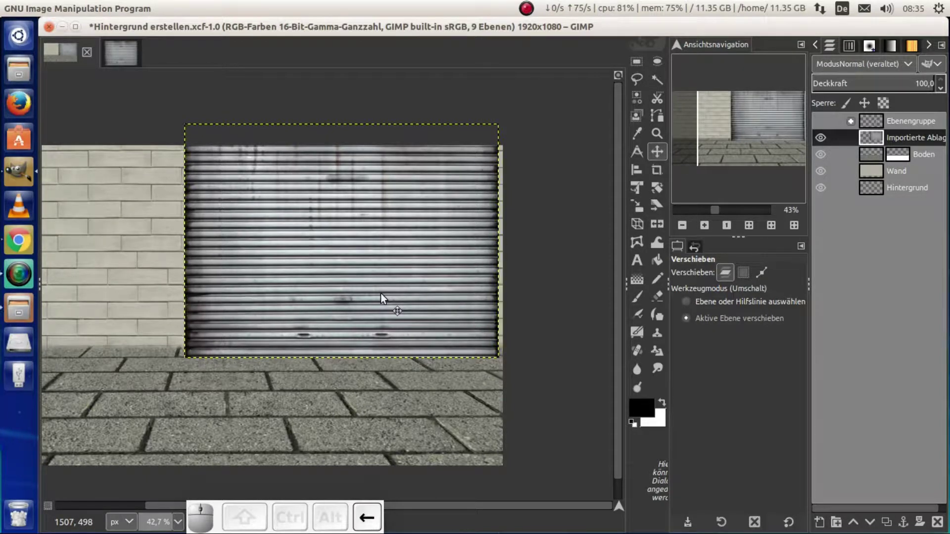
key(Left)
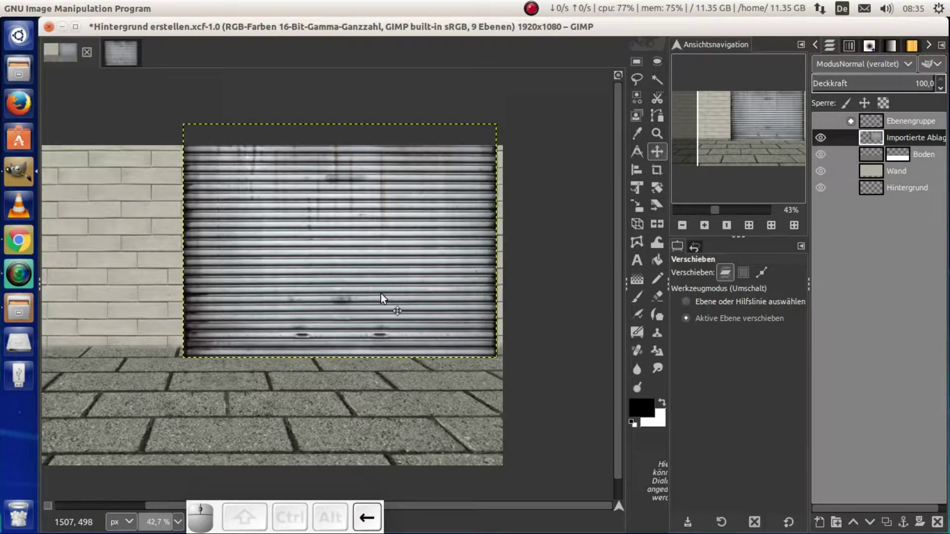
key(Up)
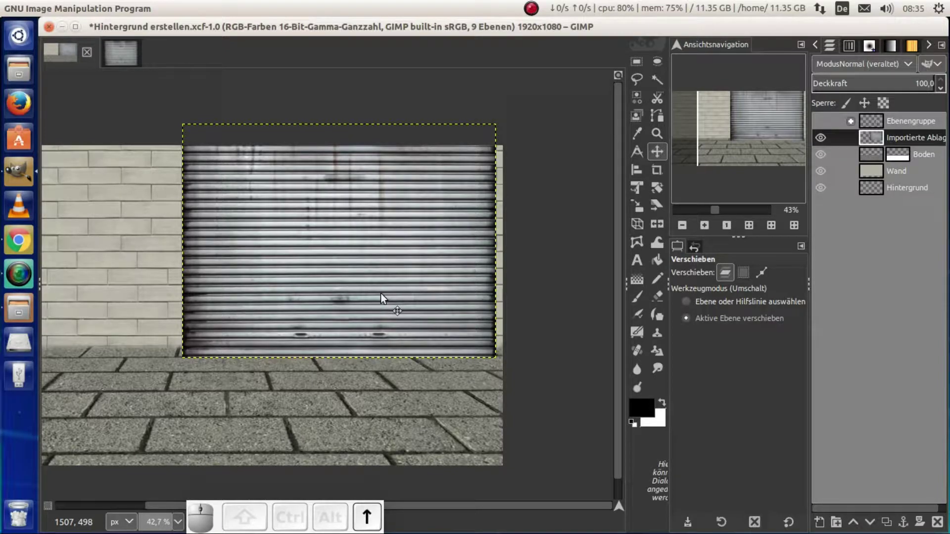
Rename the imported door layer to 'Tür' in its Layer Attributes
key(ctrl+shift+j)
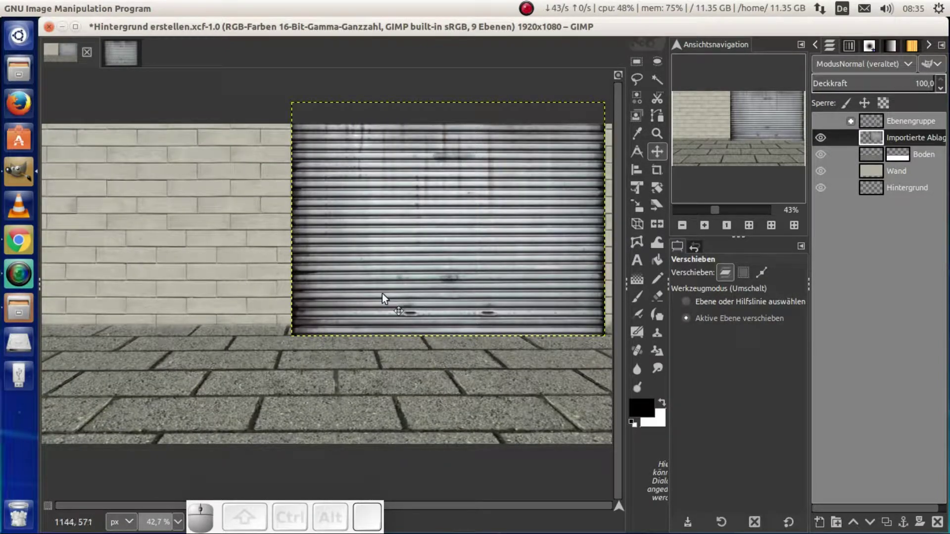
click(387, 266)
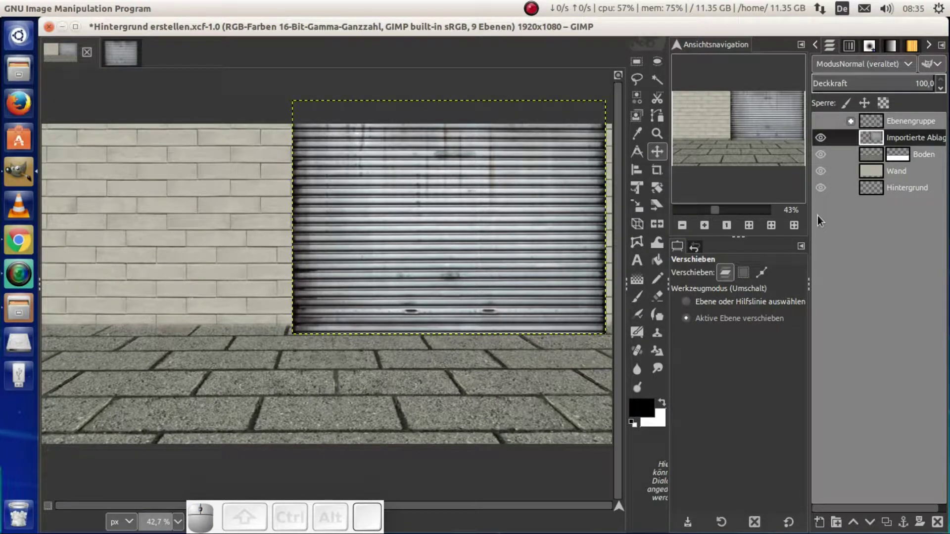
key(BackSpace)
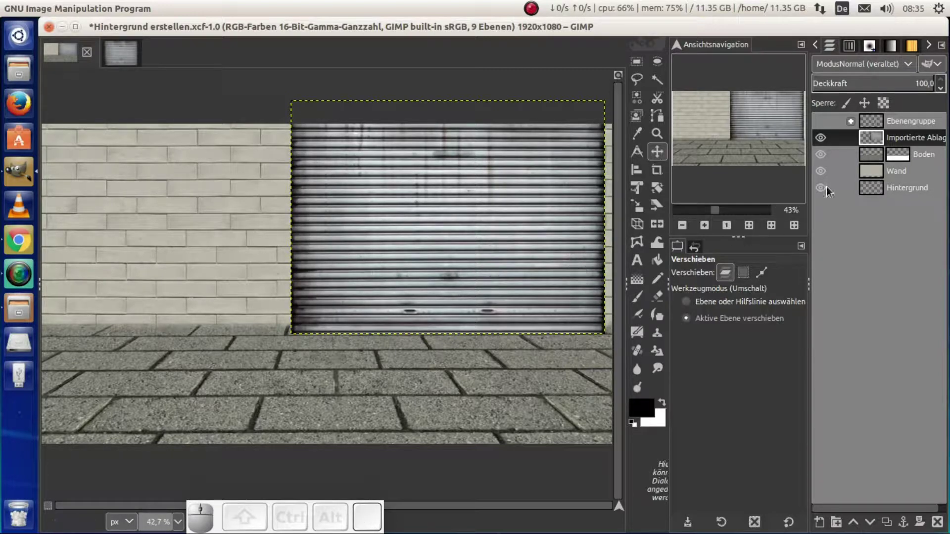
click(869, 146)
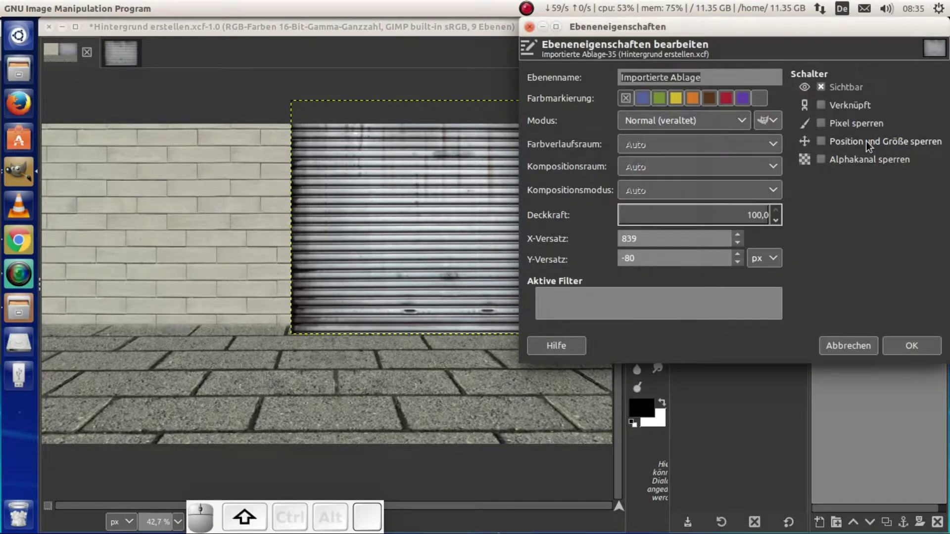
key(shift+t)
key(shift+r)
key(shift+Return)
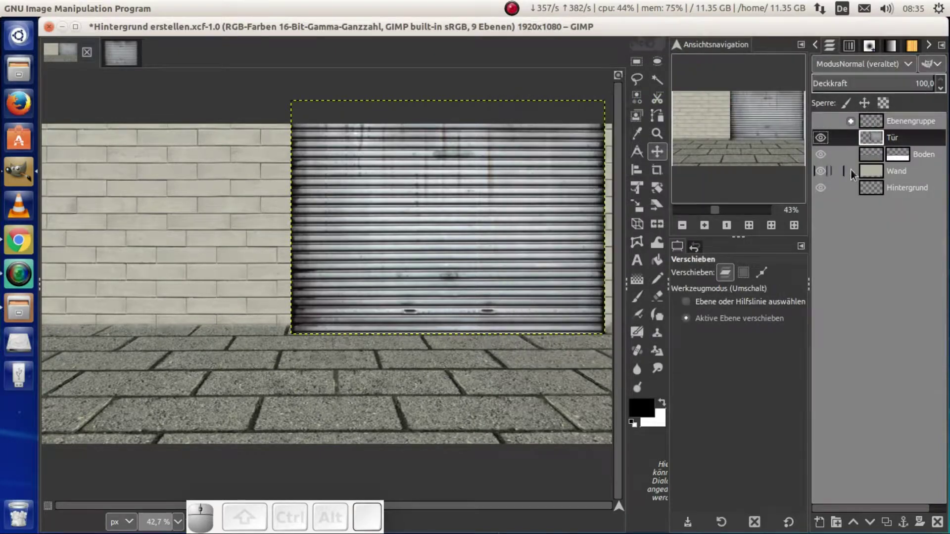
Add a new transparent full-size layer directly above the Wand layer
click(883, 176)
key(ctrl+shift+n)
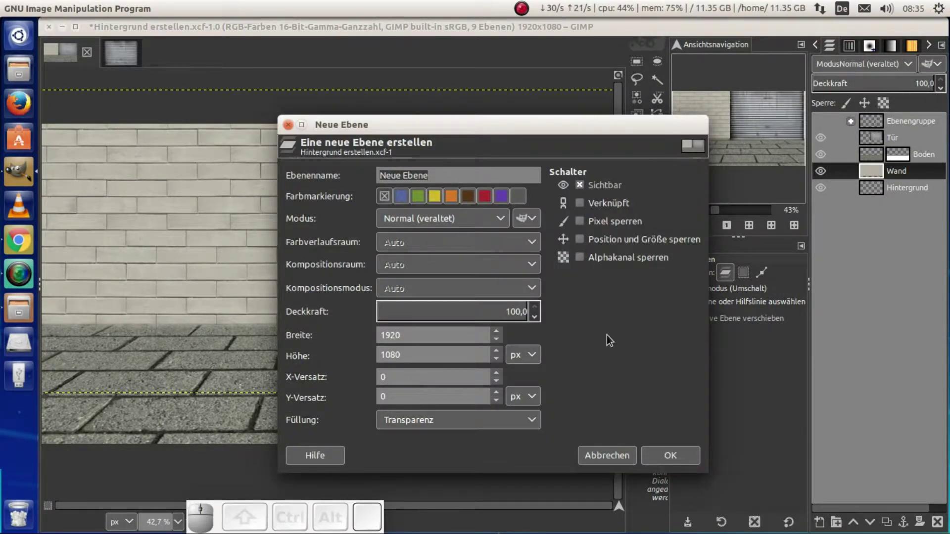
click(663, 459)
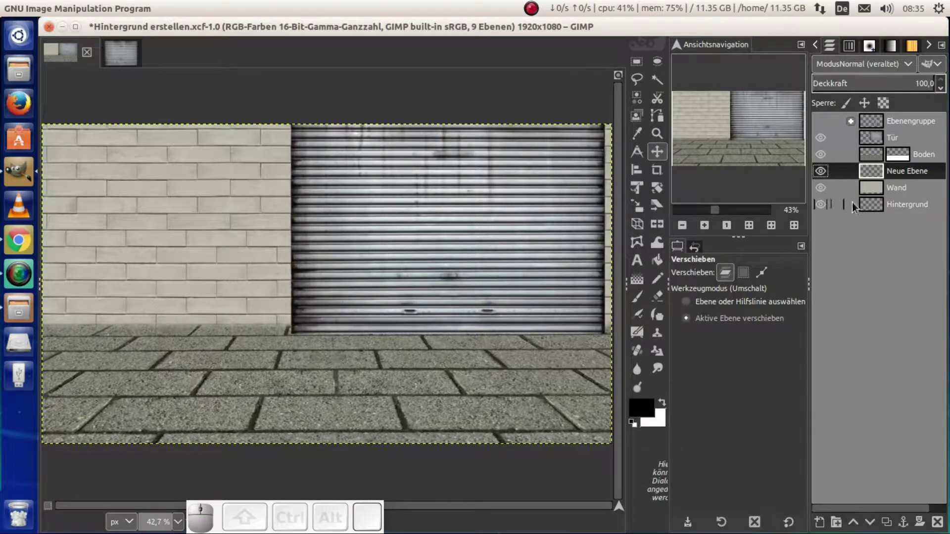
Rename the new layer to 'Schatten tür'
click(870, 180)
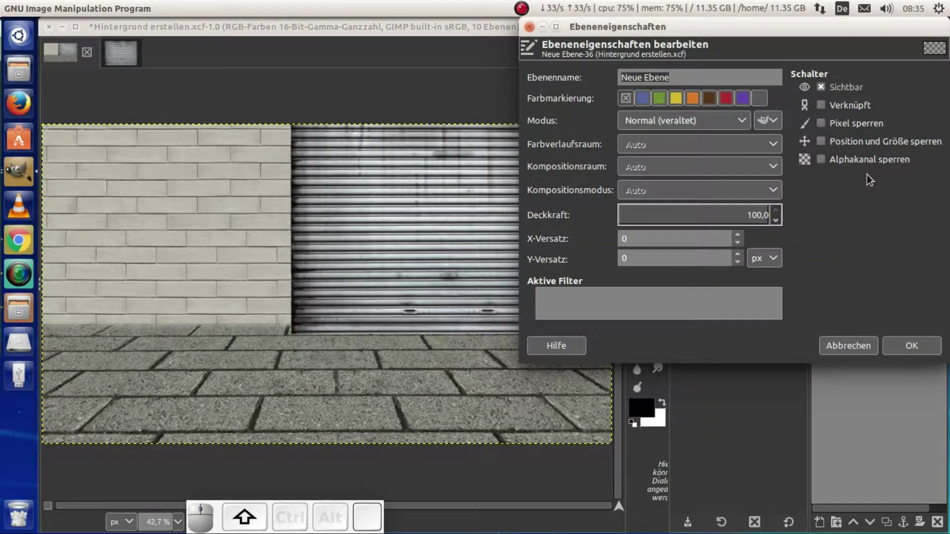
key(shift+space)
key(shift+Return)
click(871, 179)
click(870, 179)
click(870, 179)
key(Right)
key(Left)
key(BackSpace)
key(Return)
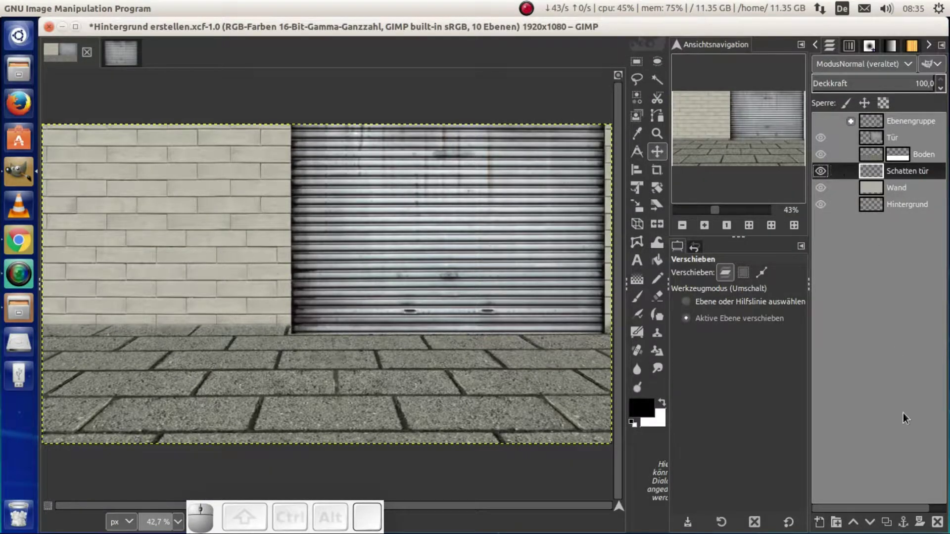
Fill the Schatten tür layer with mid grey 808080, set it to Soft light mode, then reset colours
click(642, 408)
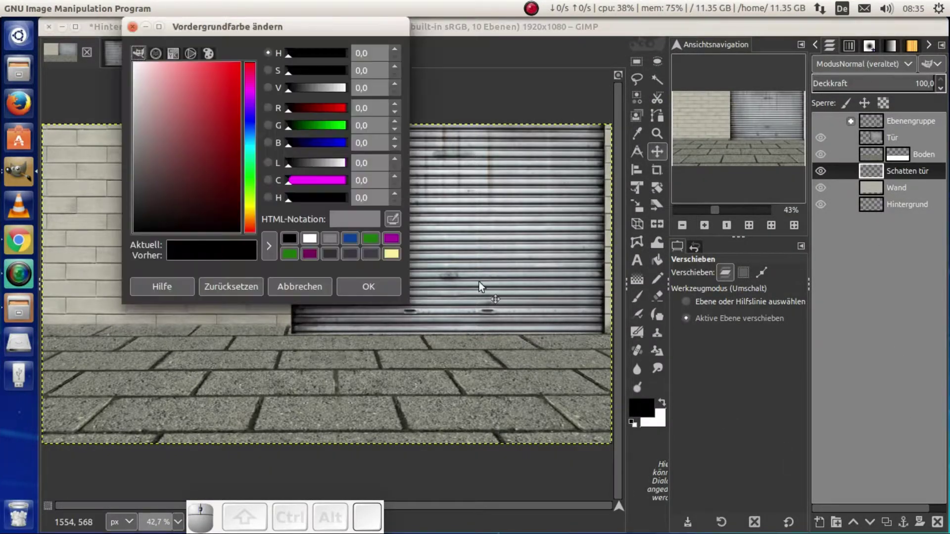
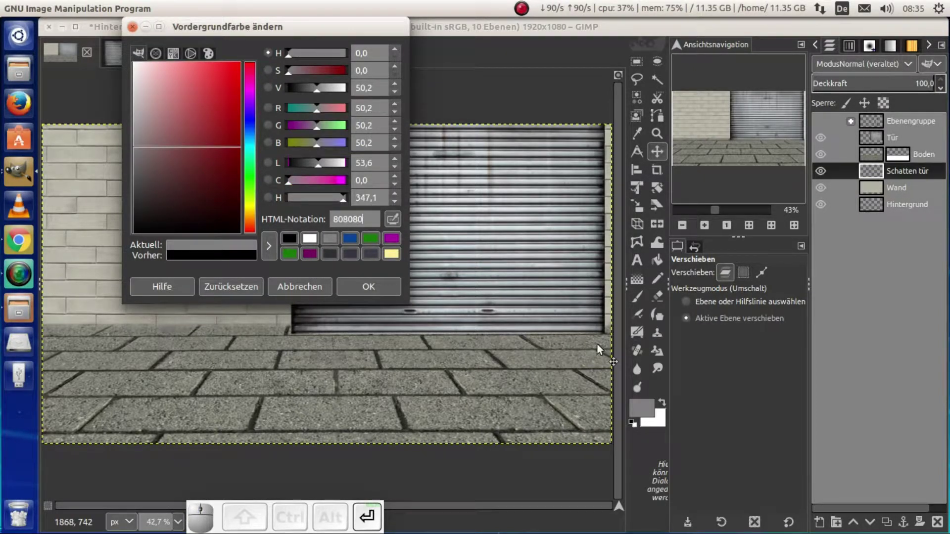
click(368, 295)
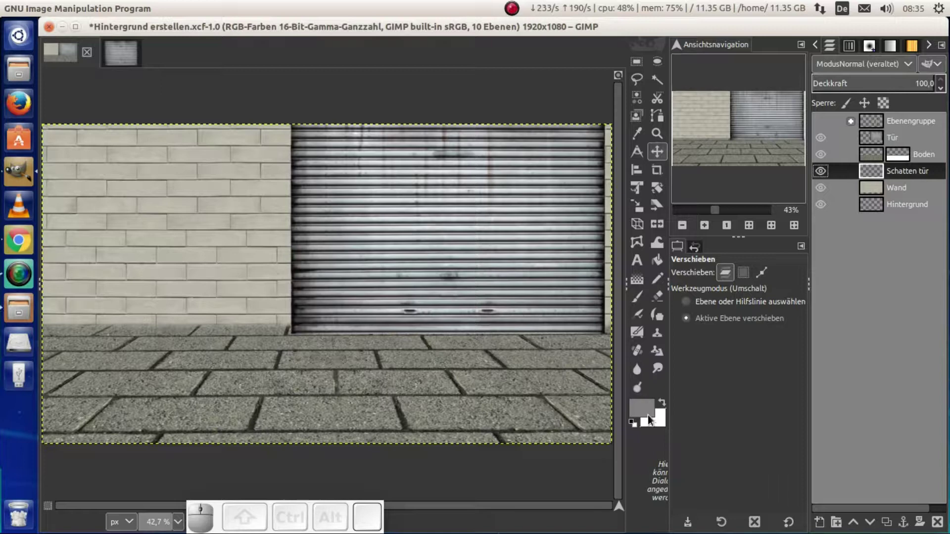
drag(644, 417, 475, 377)
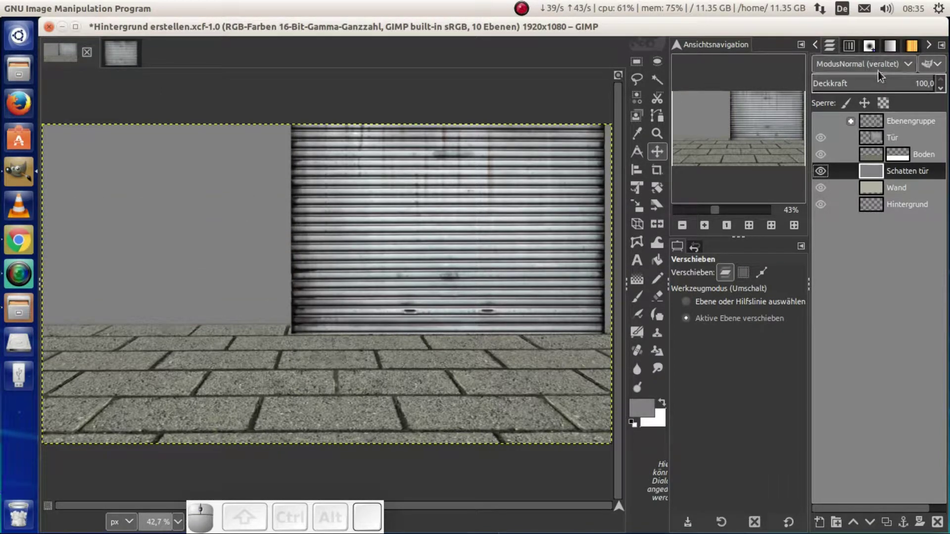
click(879, 70)
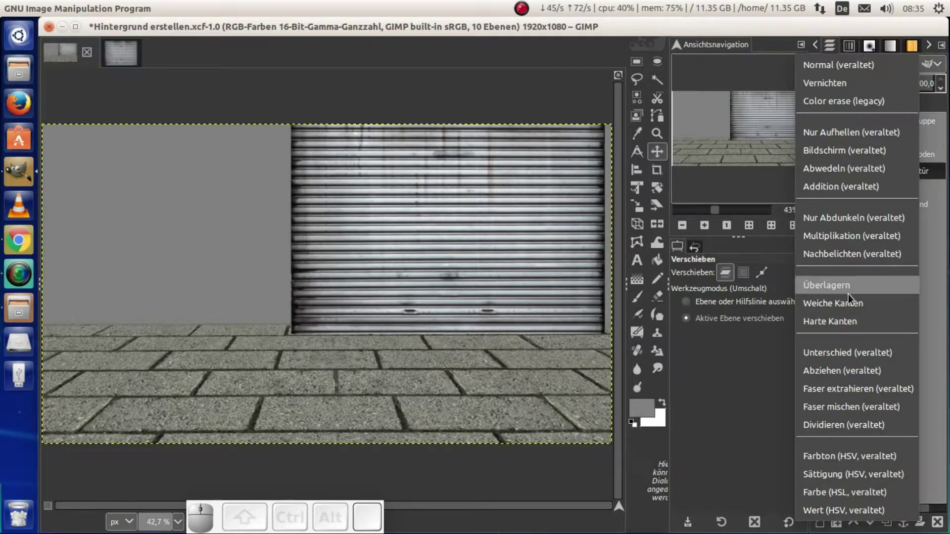
click(848, 315)
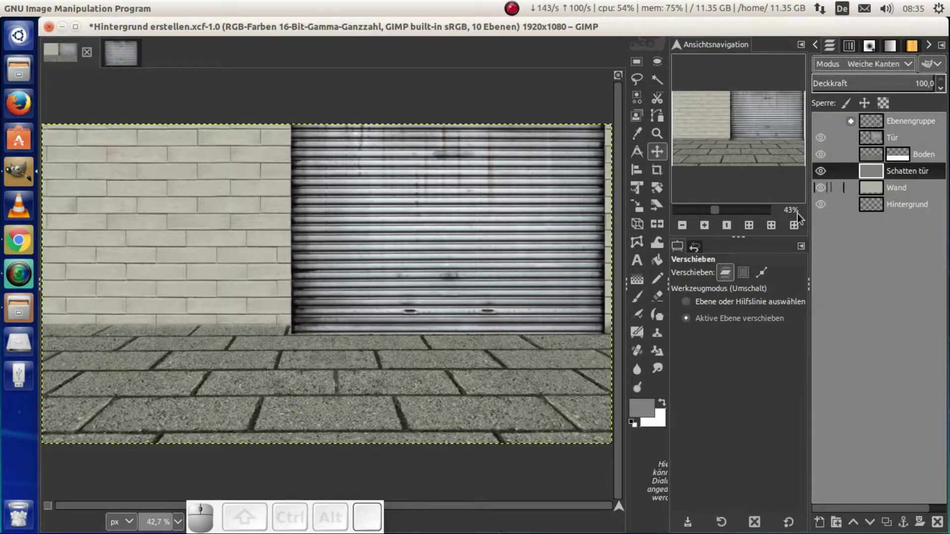
click(639, 427)
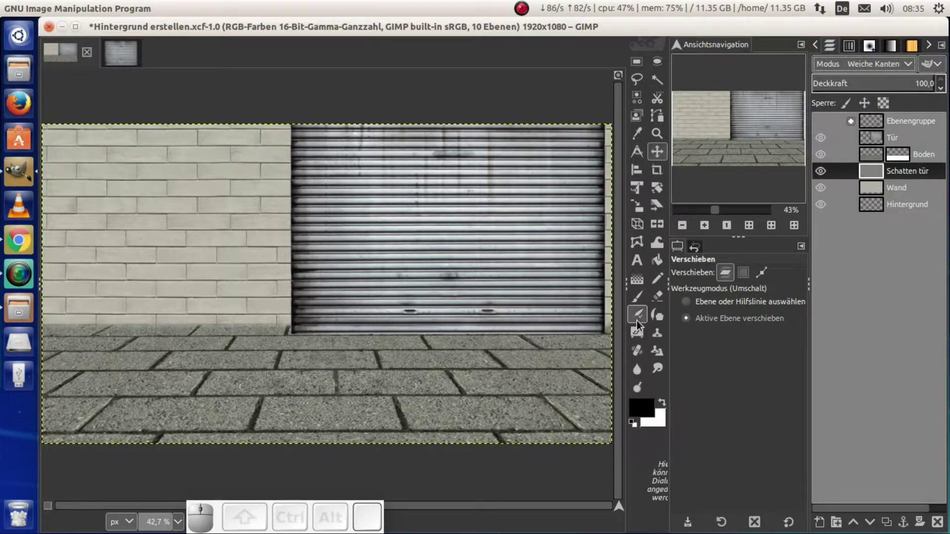
Paint straight dark brush shadows along the garage door's left, right and bottom edges
click(638, 306)
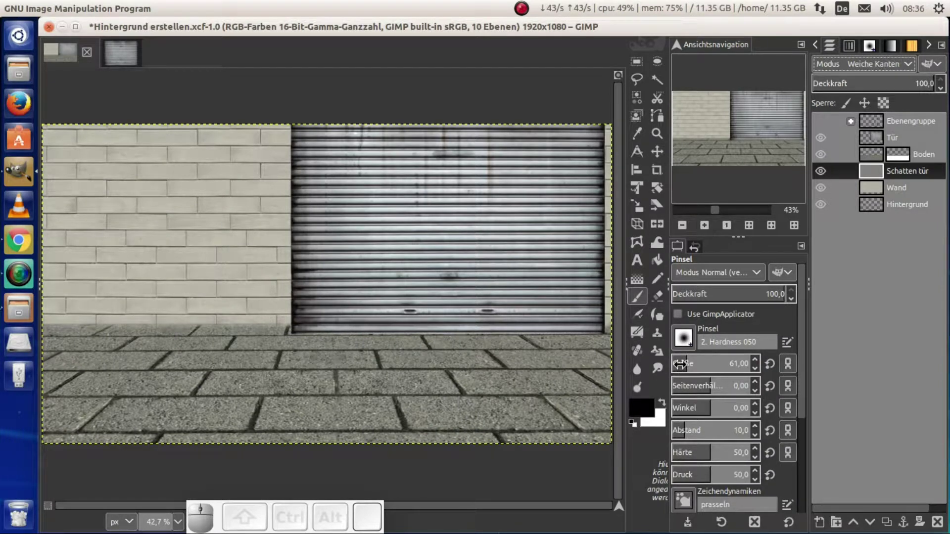
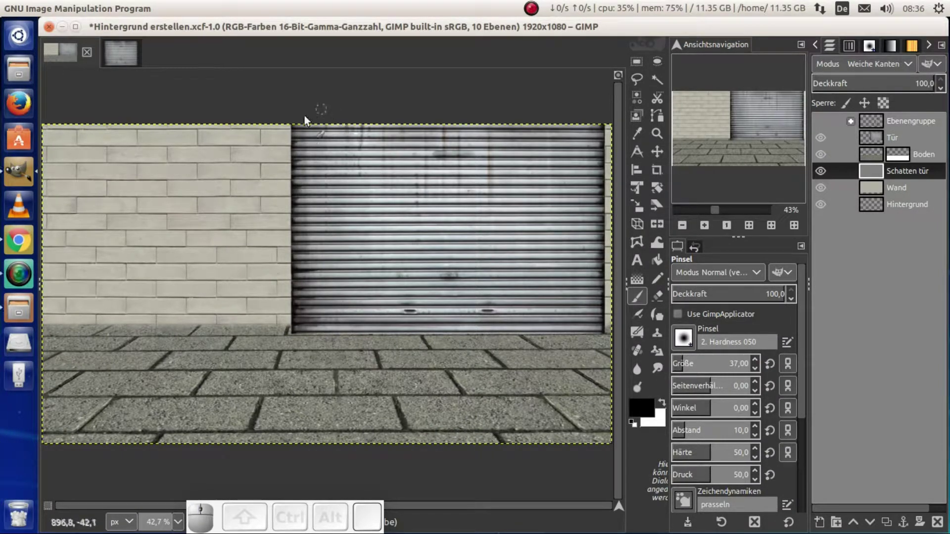
click(296, 130)
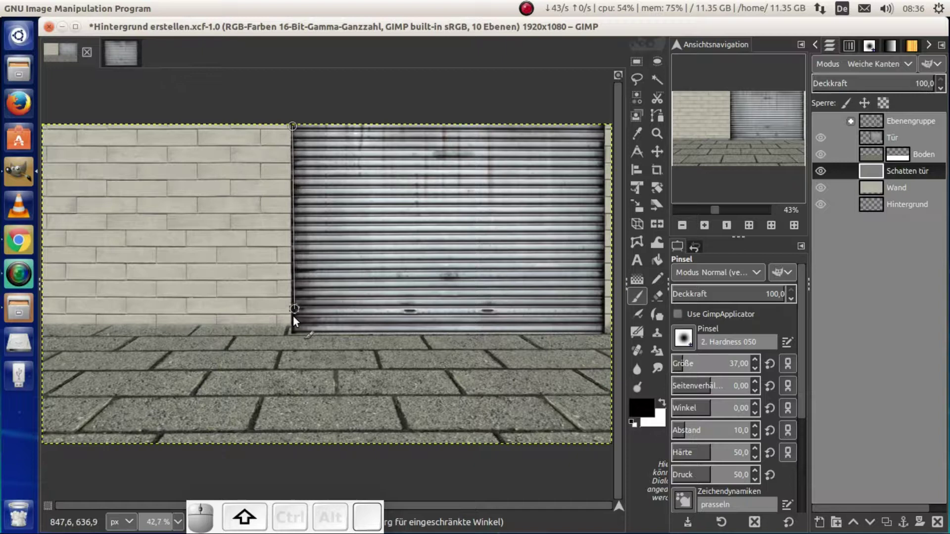
click(295, 337)
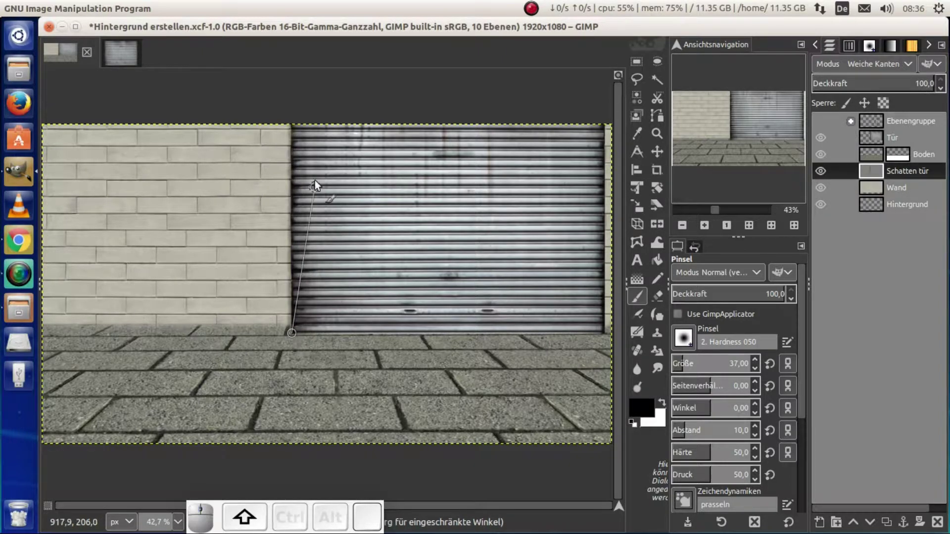
click(296, 130)
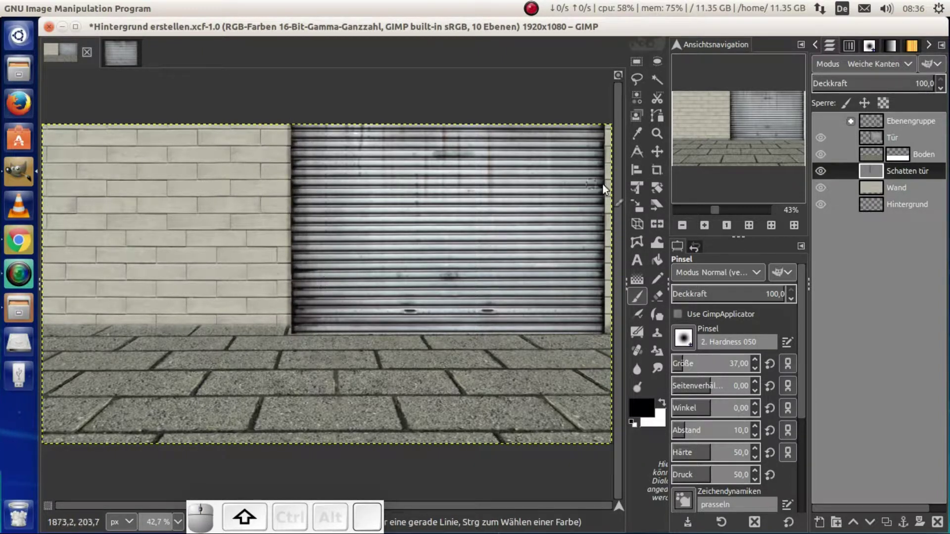
click(608, 131)
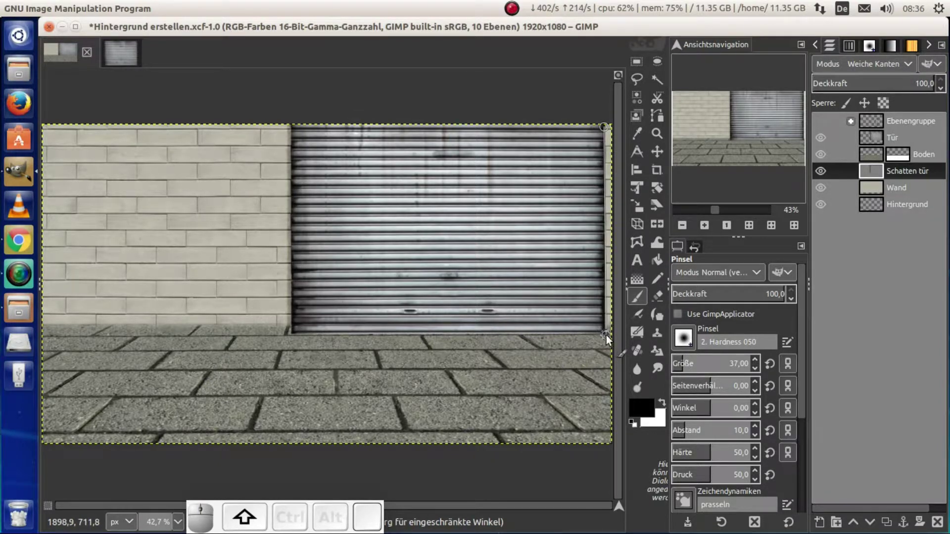
click(608, 342)
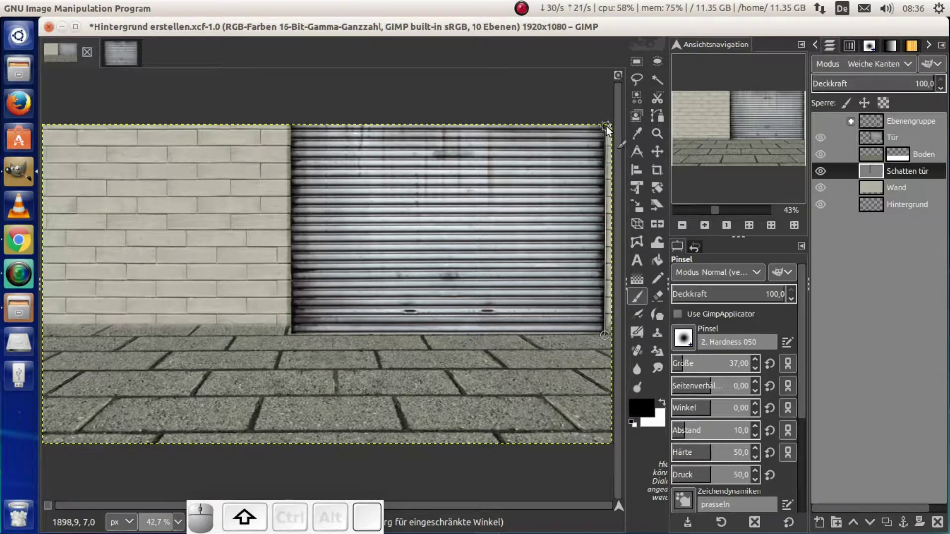
click(609, 130)
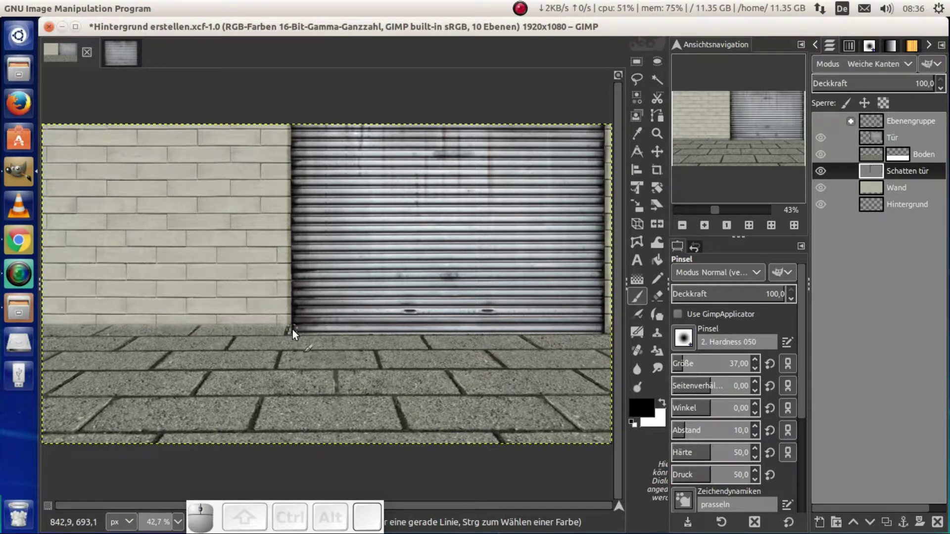
click(297, 337)
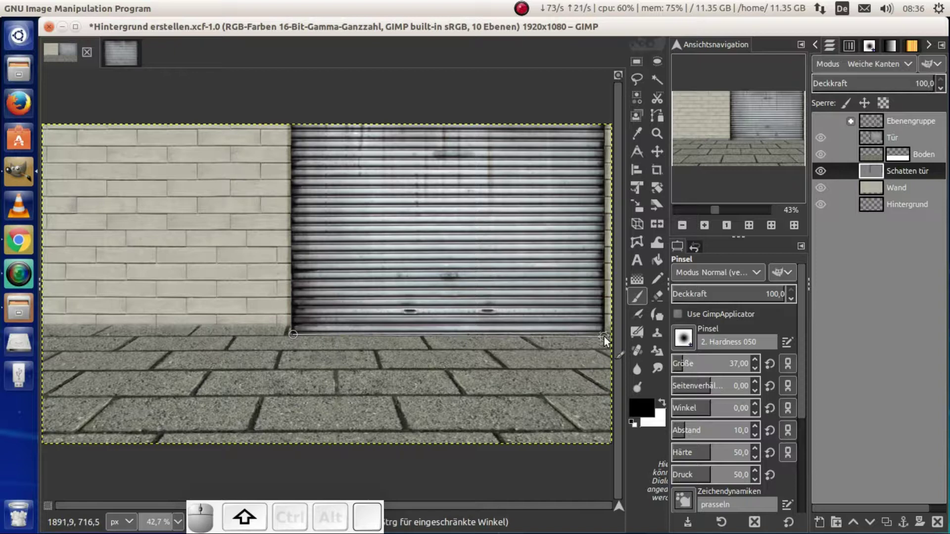
click(608, 336)
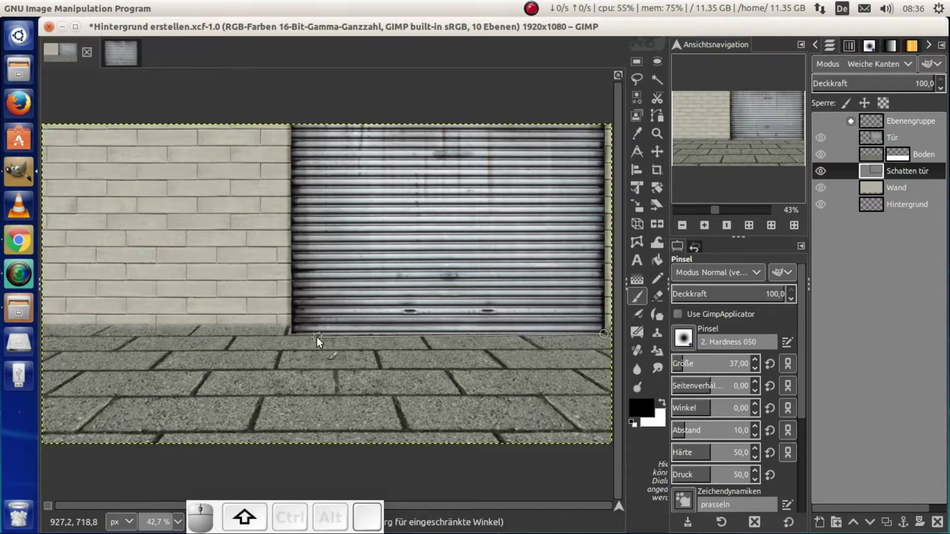
Lower the shadow layer to 75.8 opacity, save the project and close the extra door image
click(298, 335)
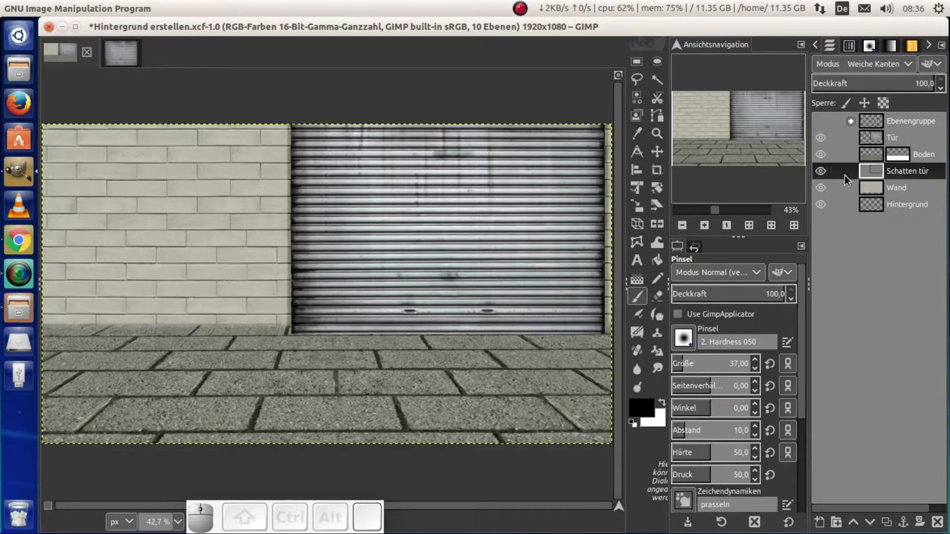
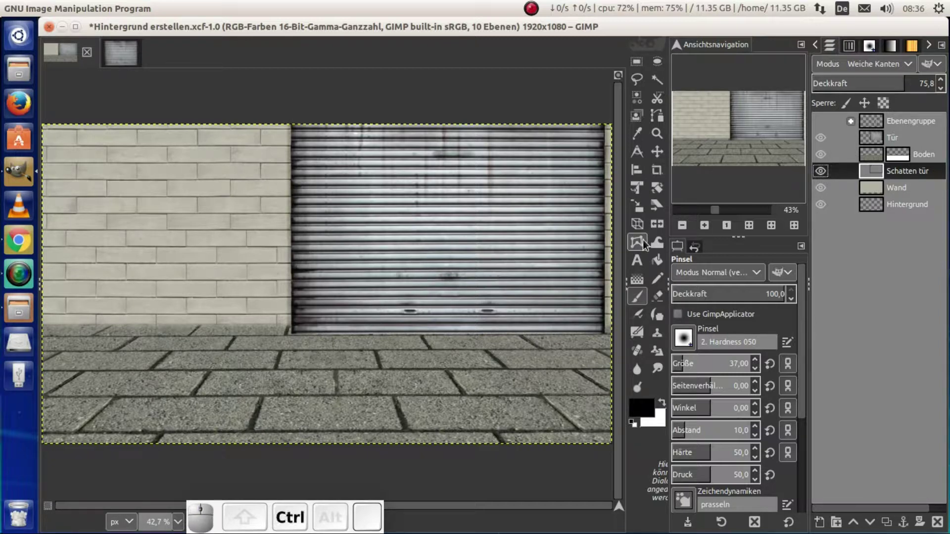
key(ctrl+shift+j)
key(ctrl+shift+s)
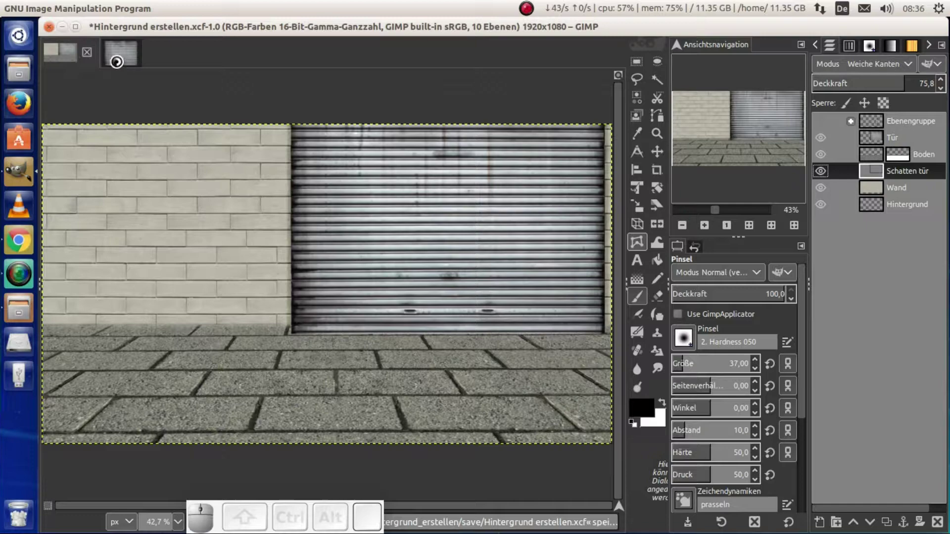
click(127, 59)
click(134, 59)
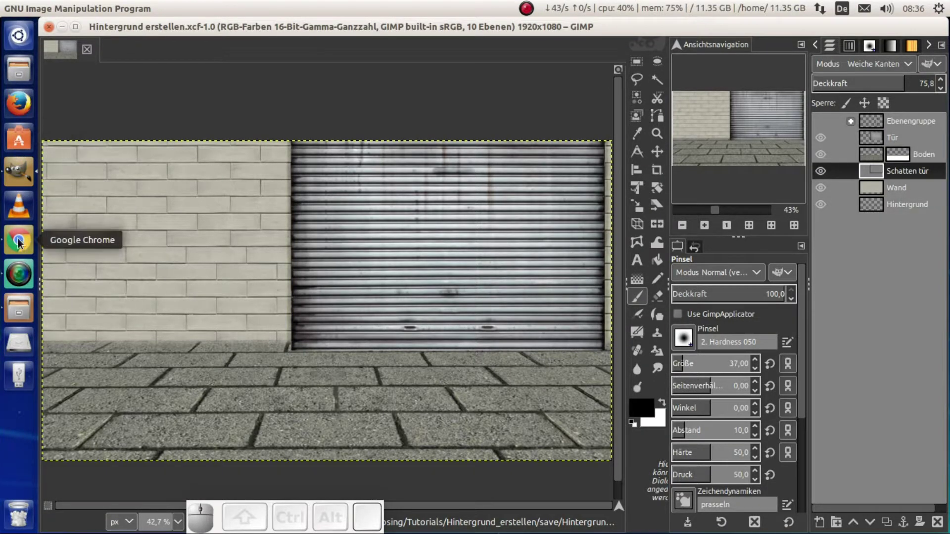
Open TexturesCom_Vents0210_1_alphamasked_S.png from the cg folder in GIMP
click(12, 320)
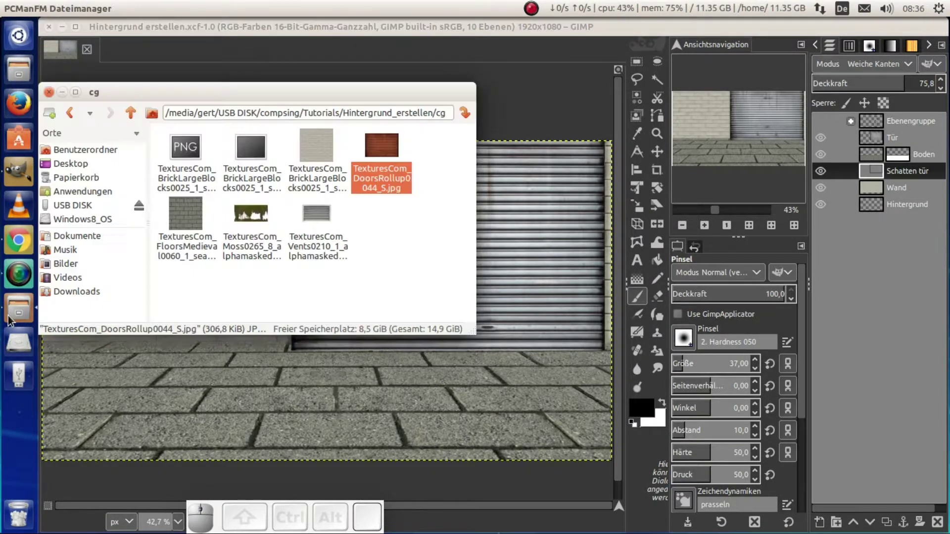
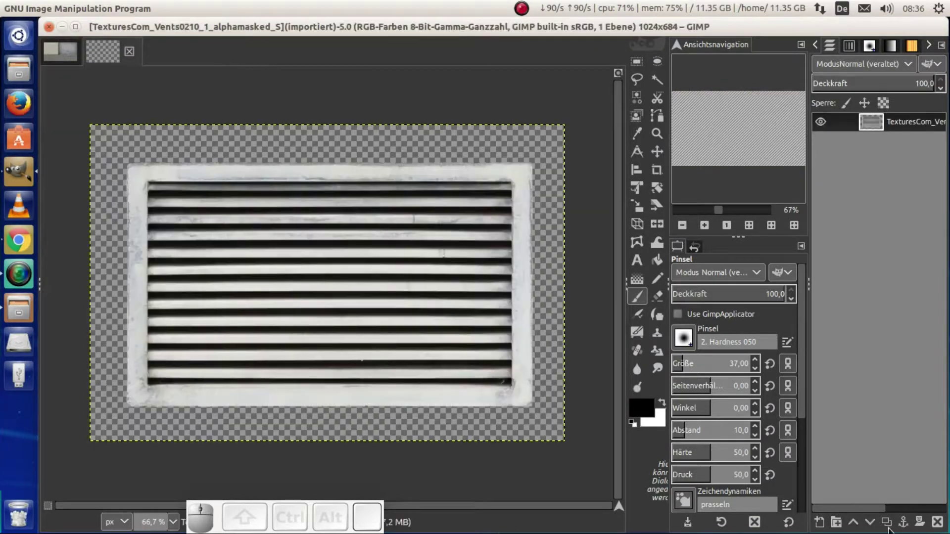
Paste the ventilation grille into the street scene as a new named layer
click(858, 523)
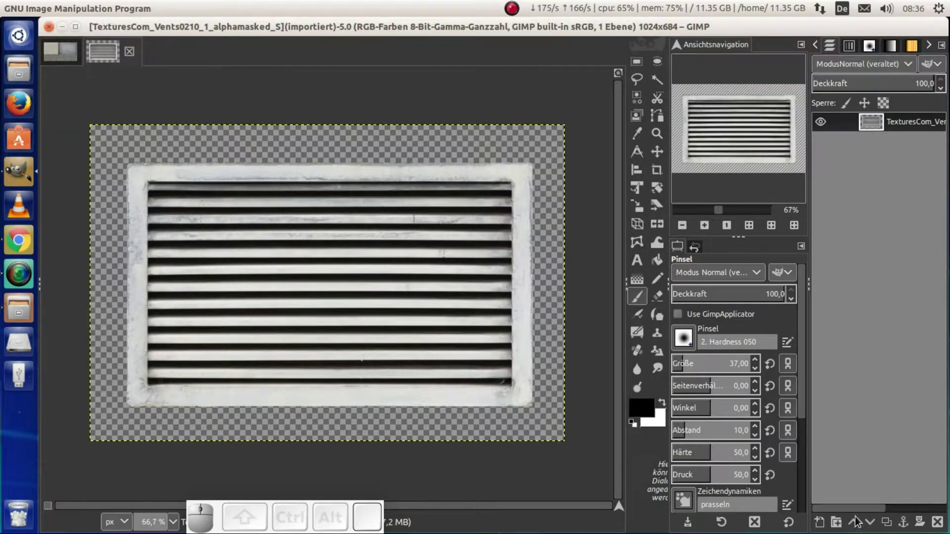
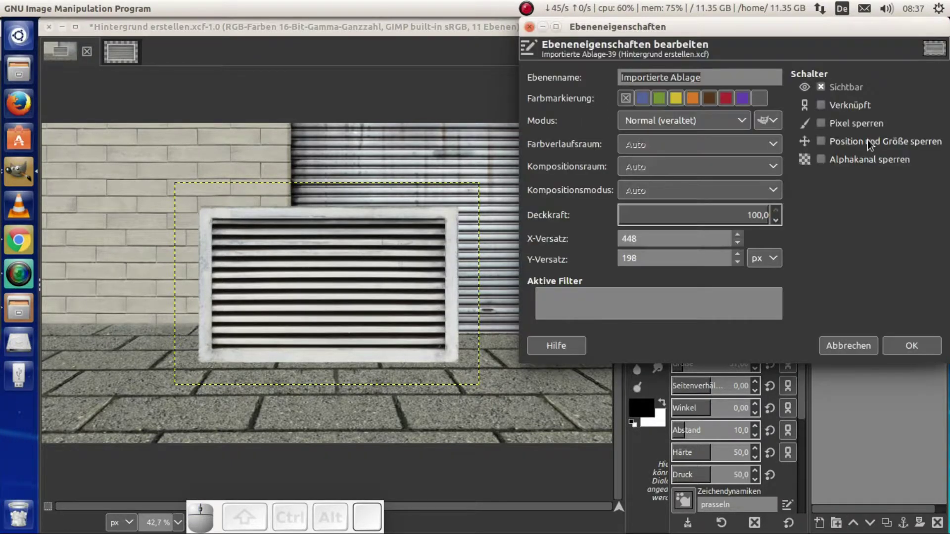
key(shift+l)
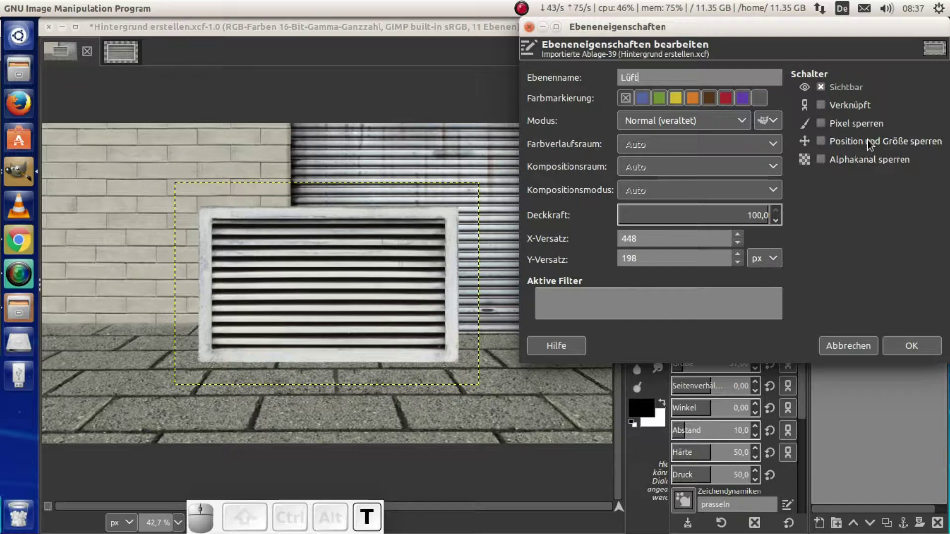
key(space)
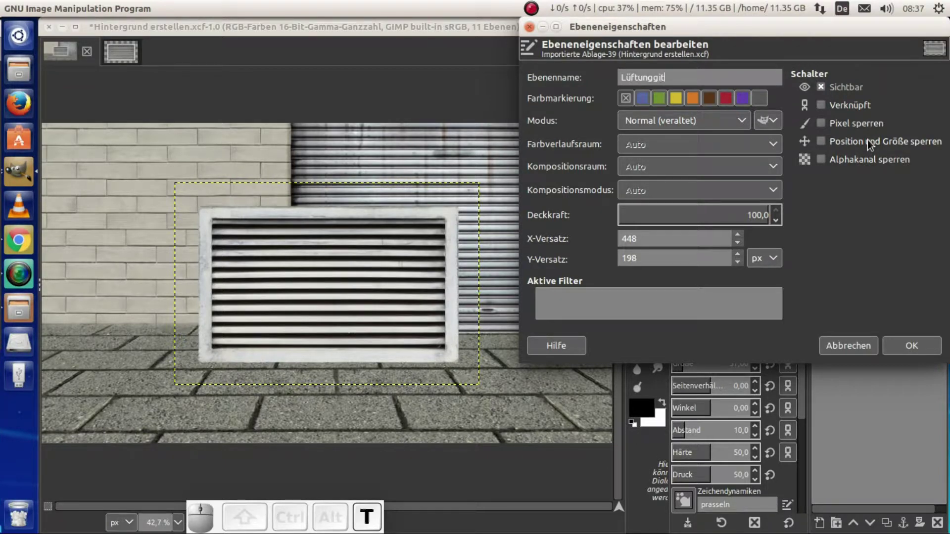
key(Return)
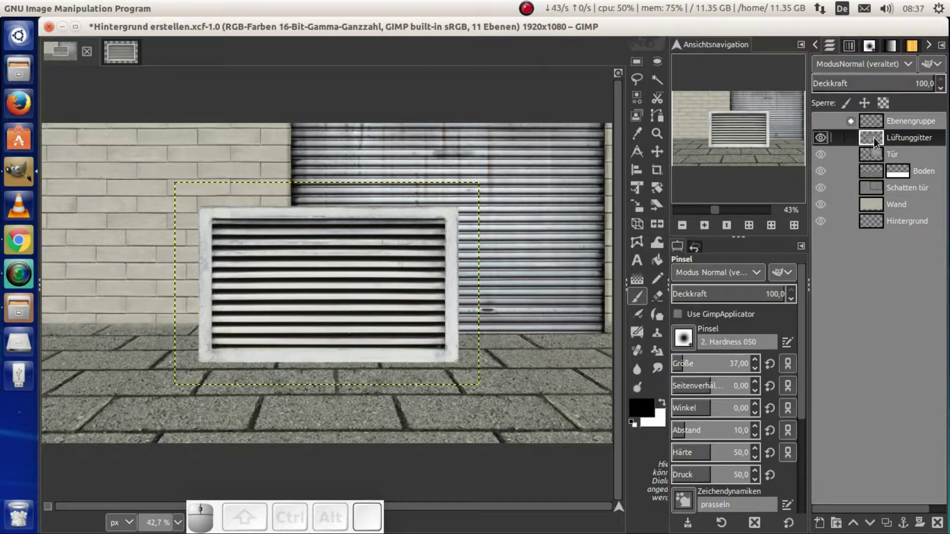
Correct the layer name's typo so it reads 'Lüftungsgitter'
click(877, 141)
key(Left)
key(Right)
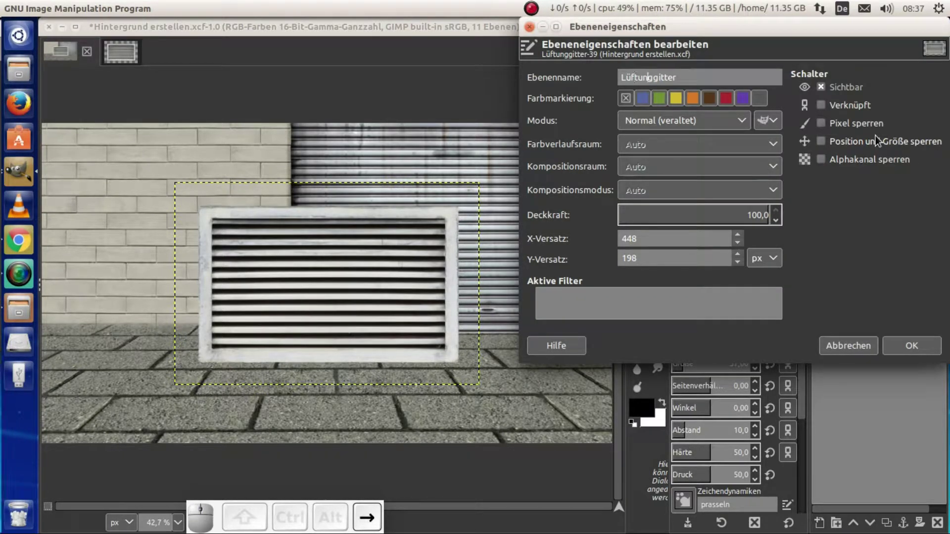
key(s)
key(Return)
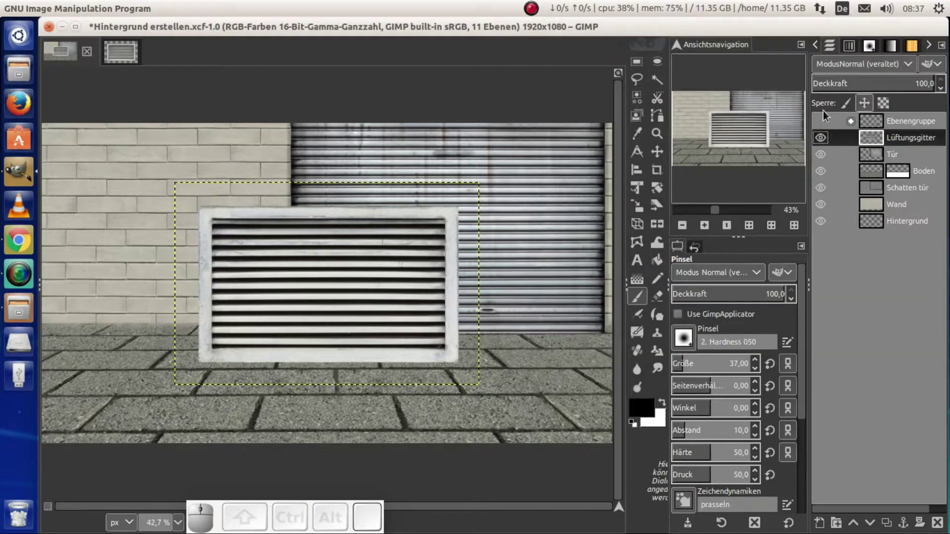
Start scaling the Lüftungsgitter layer to shrink the grille proportionally
key(shift+t)
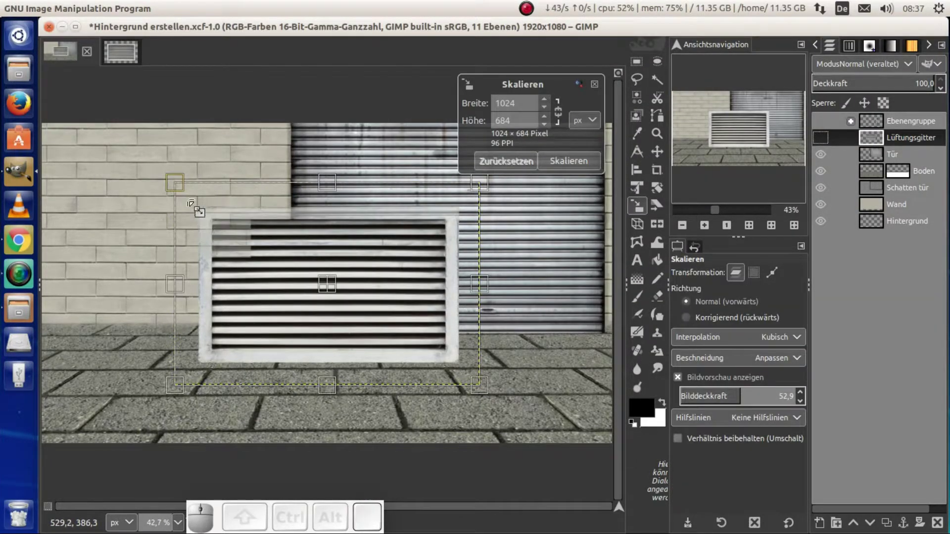
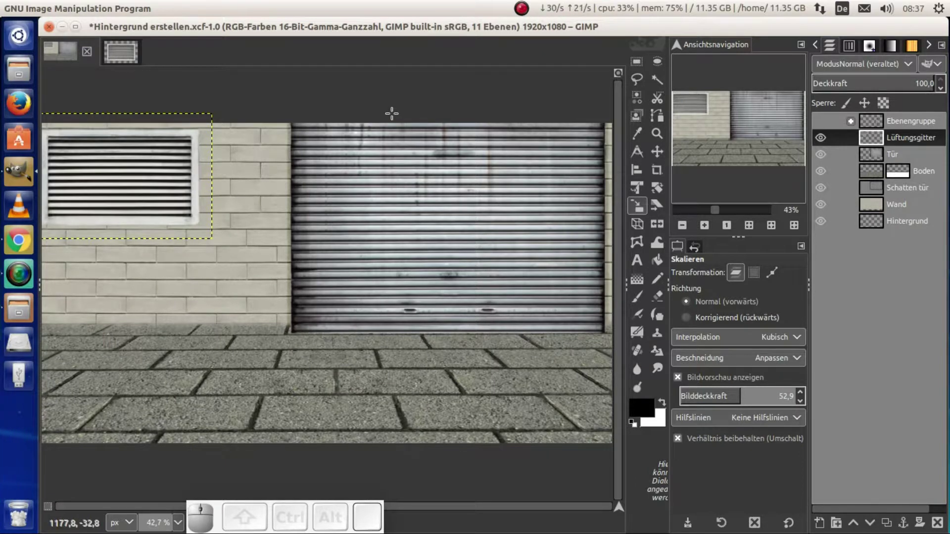
Move the shrunk grille into the upper left of the brick wall
key(m)
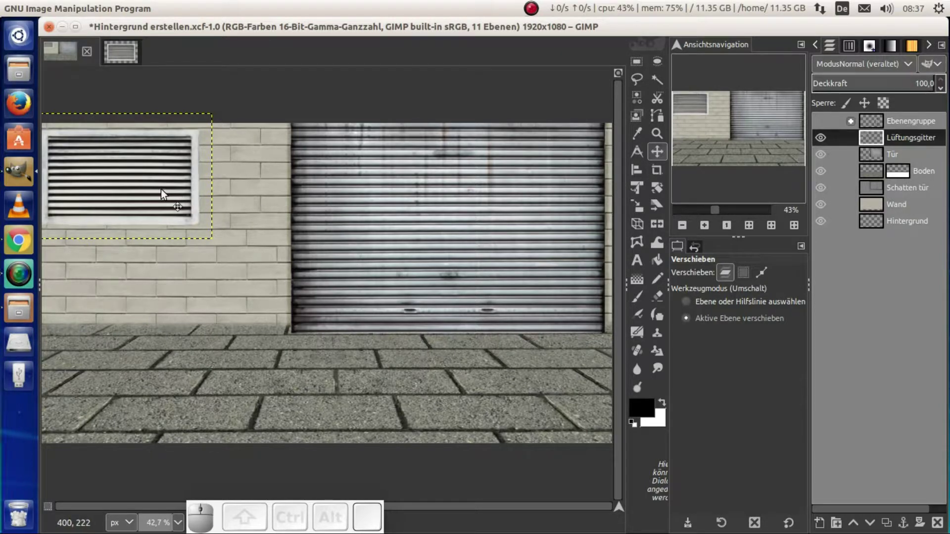
click(122, 197)
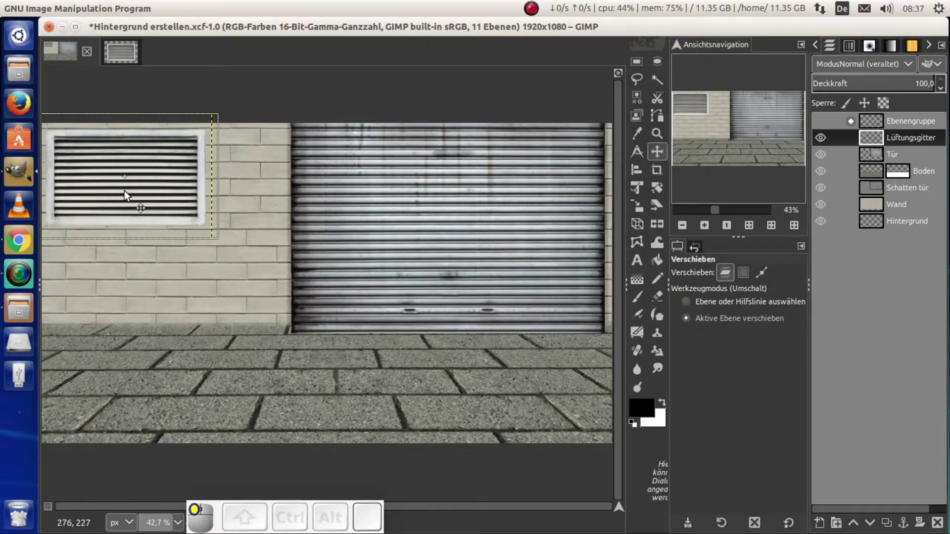
click(884, 193)
Create a new full-size layer for the grille's shadow and begin naming it
key(ctrl+shift+n)
key(Return)
click(868, 191)
Name the new shadow layer 'Schatten Lüftung' and confirm its creation
key(shift+s)
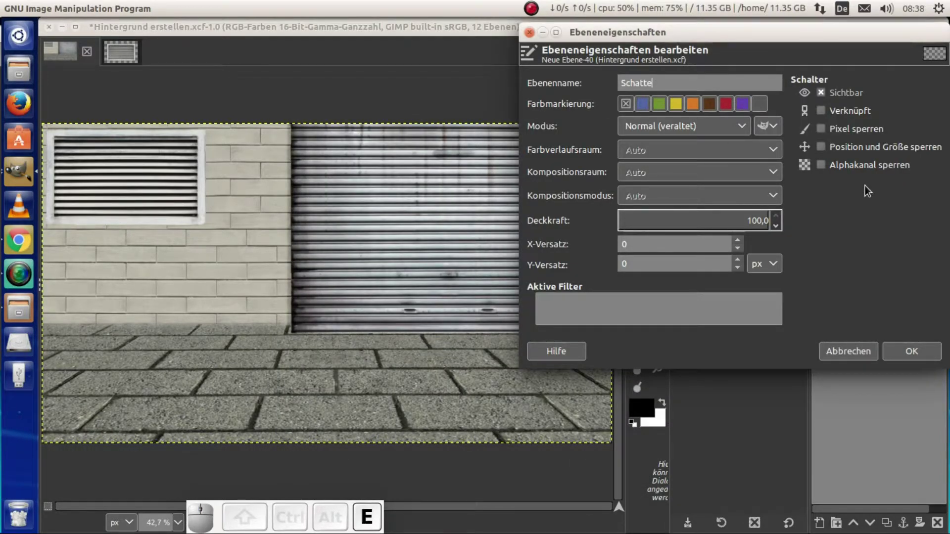
key(BackSpace)
key(n)
key(space)
key(shift+l)
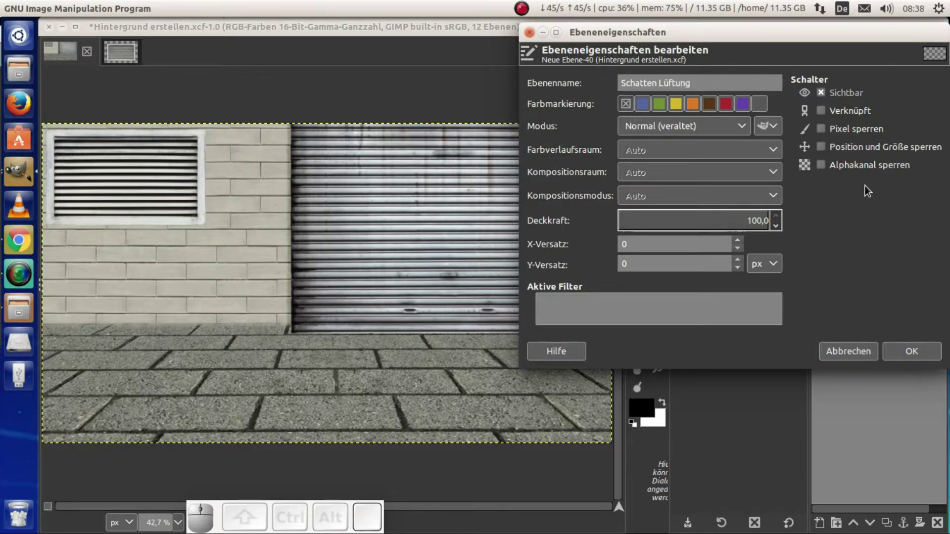
key(BackSpace)
key(s)
key(Return)
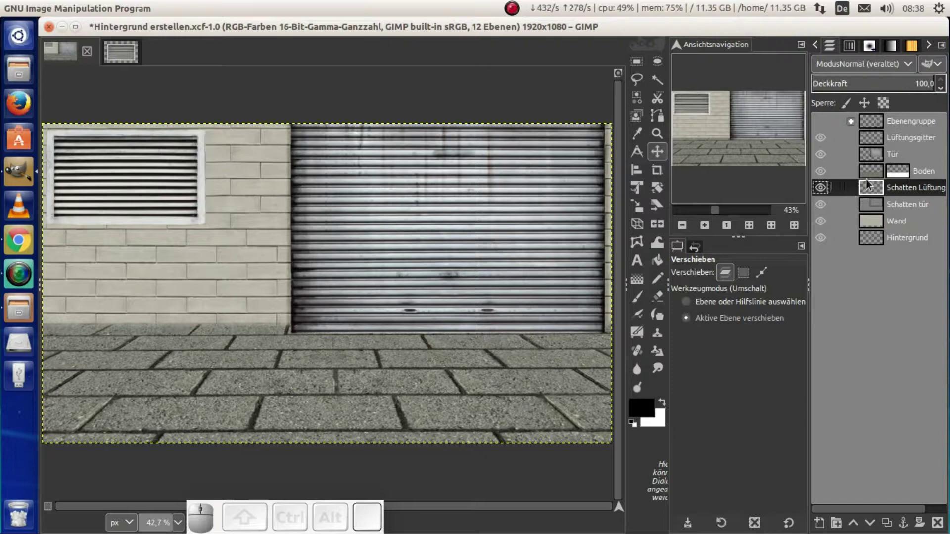
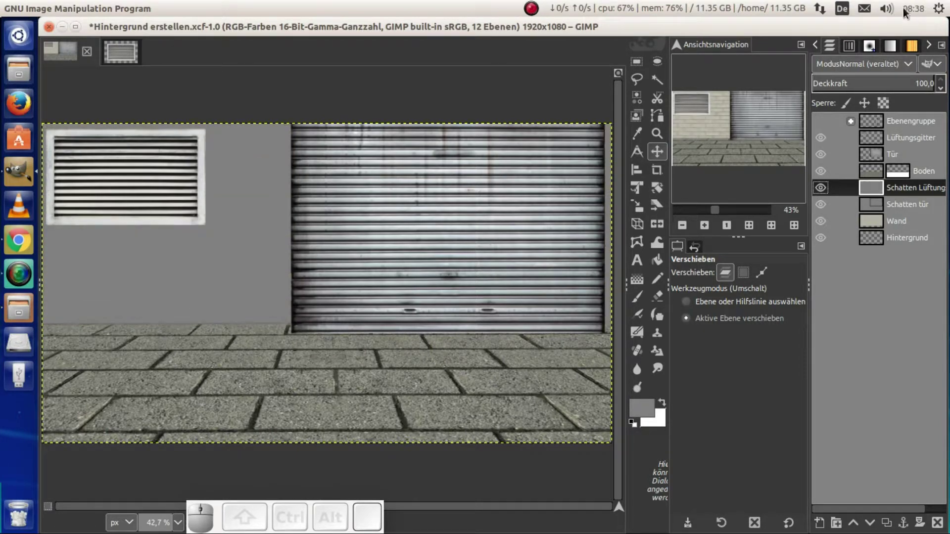
Set the 'Schatten Lüftung' layer to Soft light, reset colours to black/white and ready a soft brush at 100% zoom
click(882, 62)
click(847, 76)
click(839, 312)
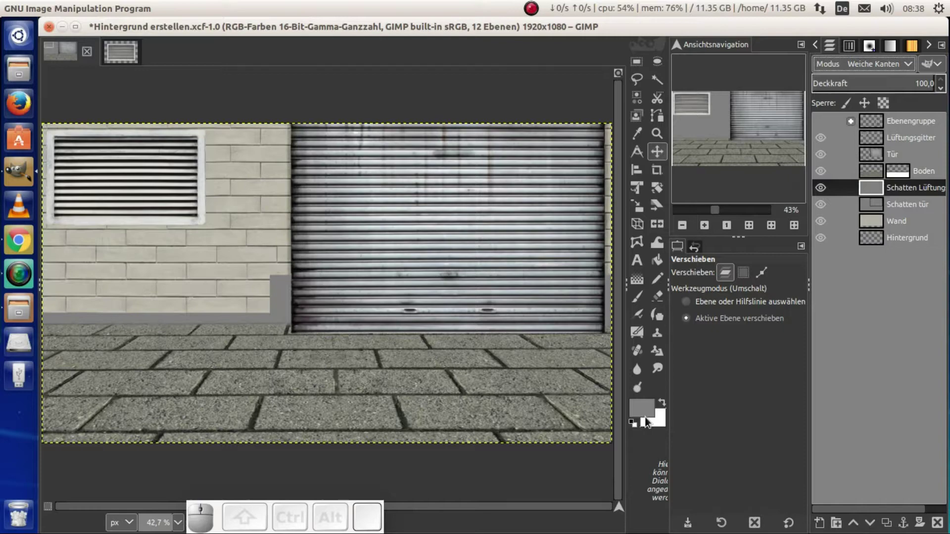
click(632, 428)
click(633, 427)
click(638, 299)
key(1)
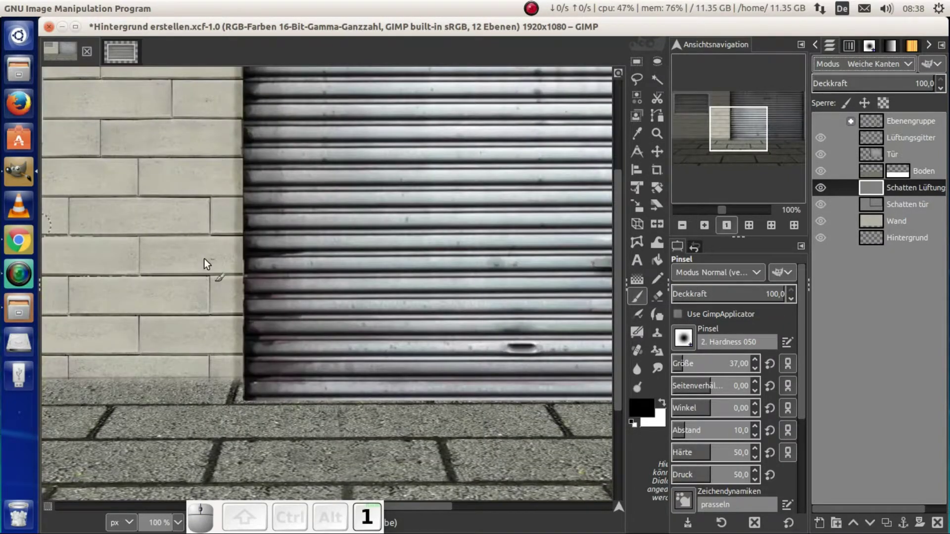
drag(419, 514, 322, 447)
scroll(up, 3)
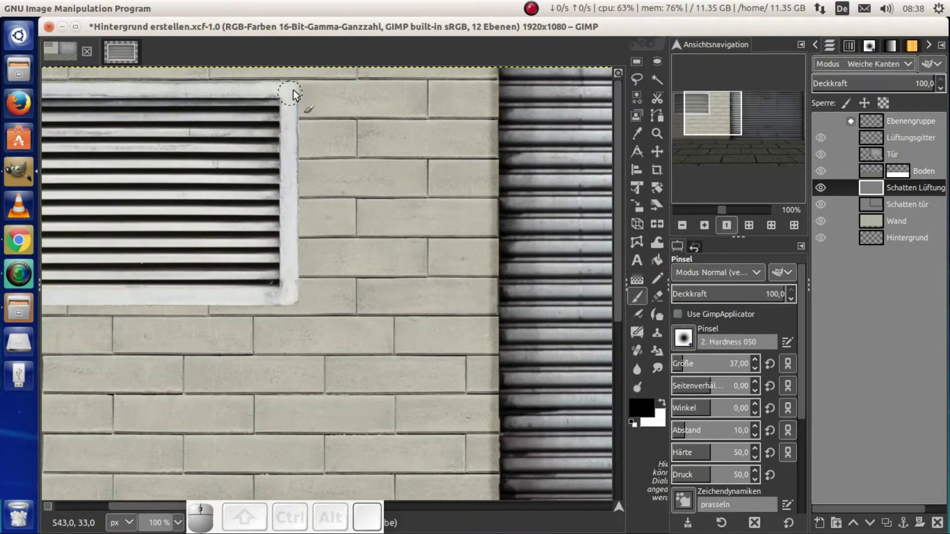
Paint straight dark shadow lines along the grille's right, bottom and left edges
click(298, 91)
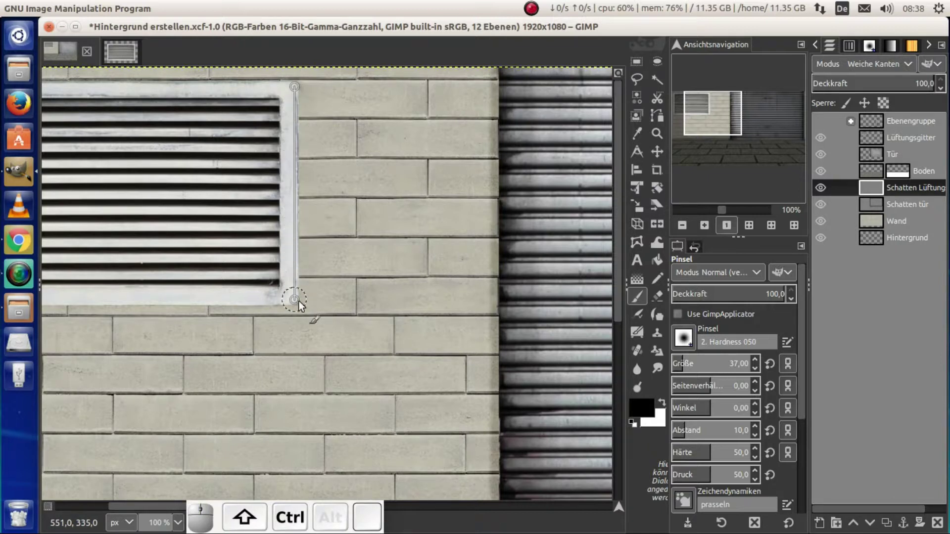
click(300, 306)
key(space)
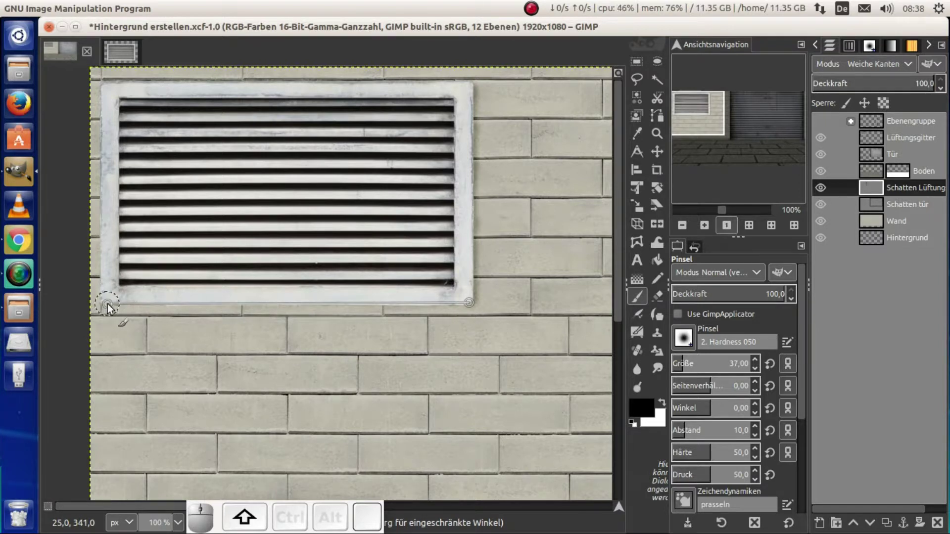
click(108, 310)
click(106, 91)
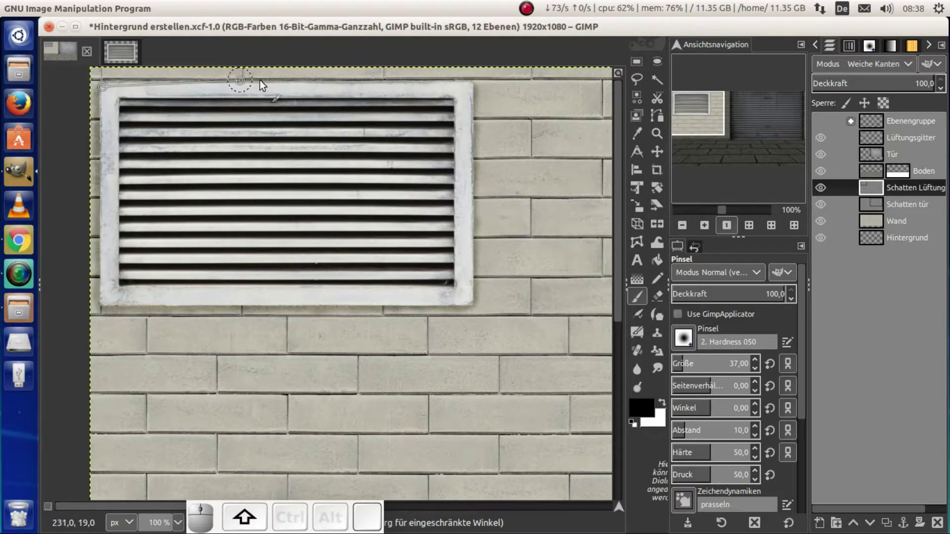
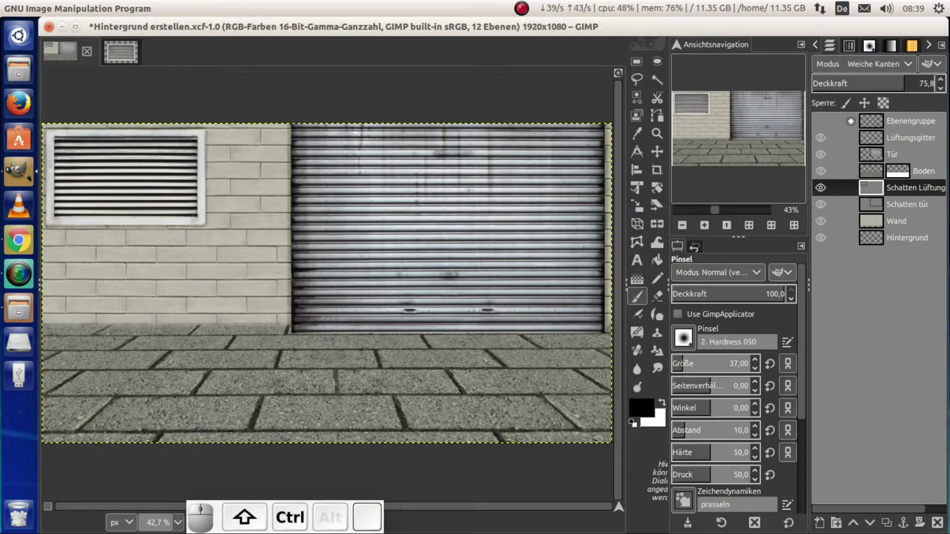
Fit the image in the window, select the 'Tür' layer and close the separate grille image
key(ctrl+shift+j)
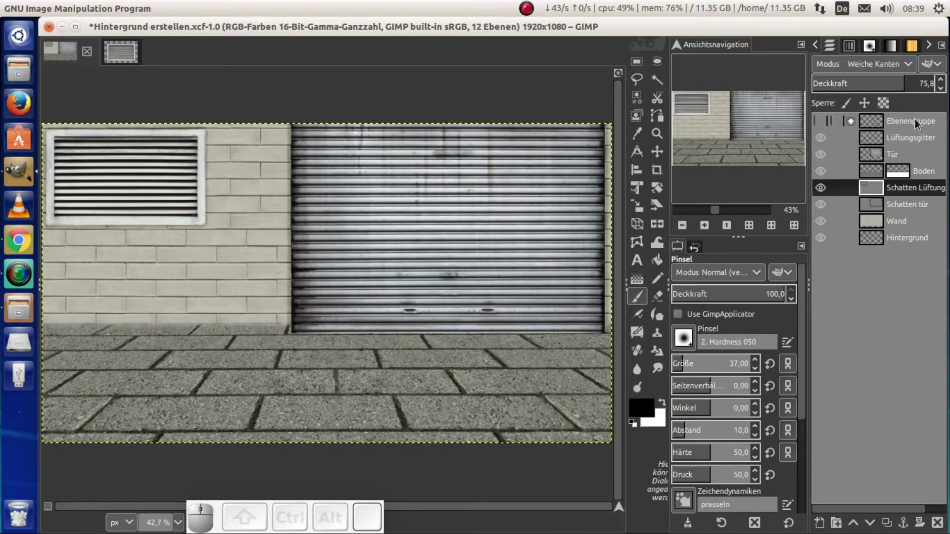
click(876, 160)
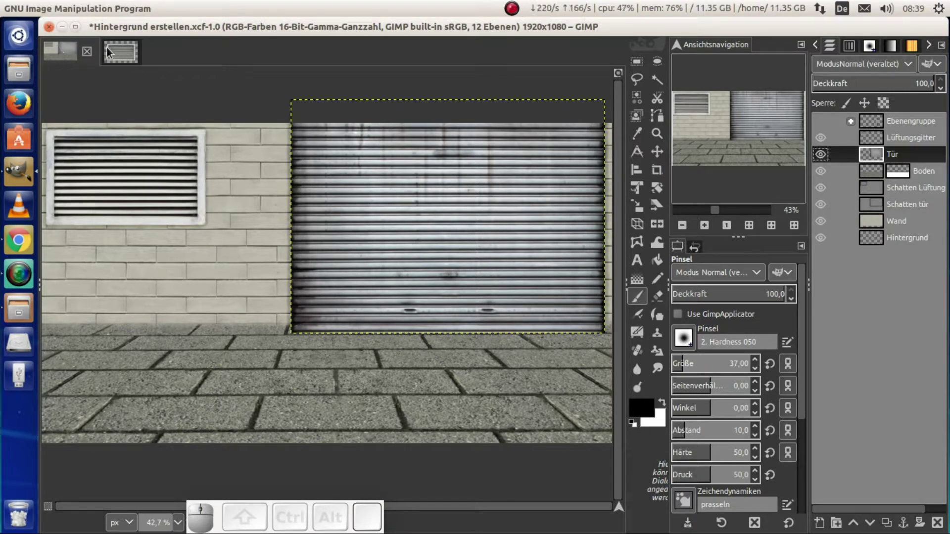
click(115, 54)
click(138, 59)
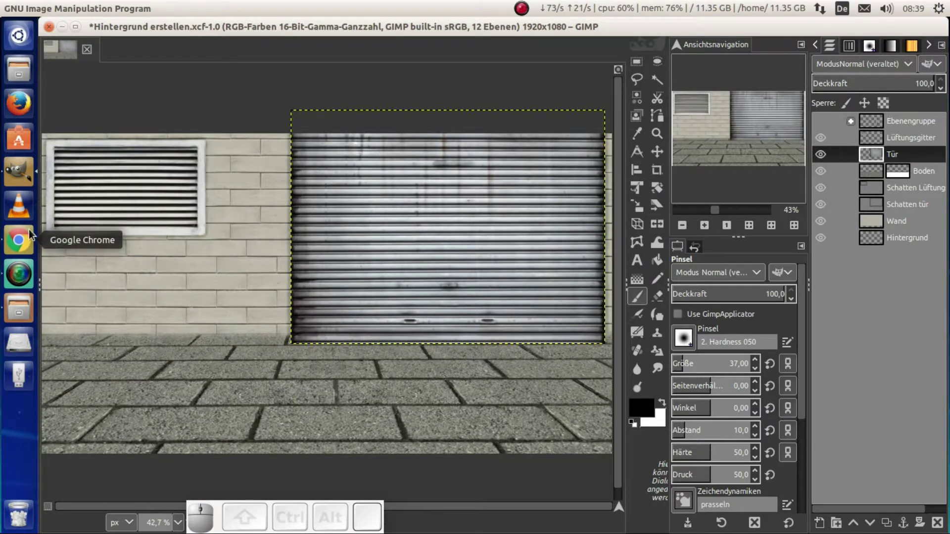
Import the moss texture as a layer and scale it to cover the top of the garage door
click(20, 316)
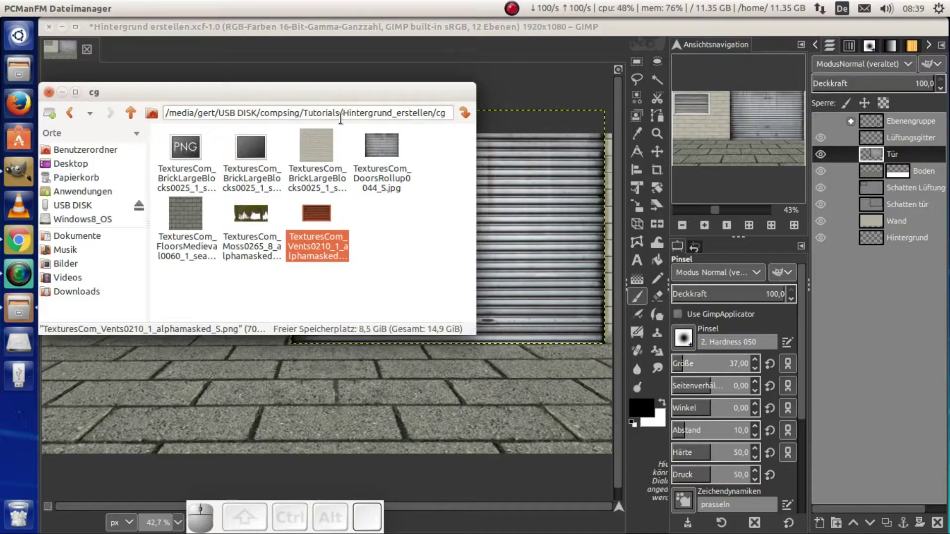
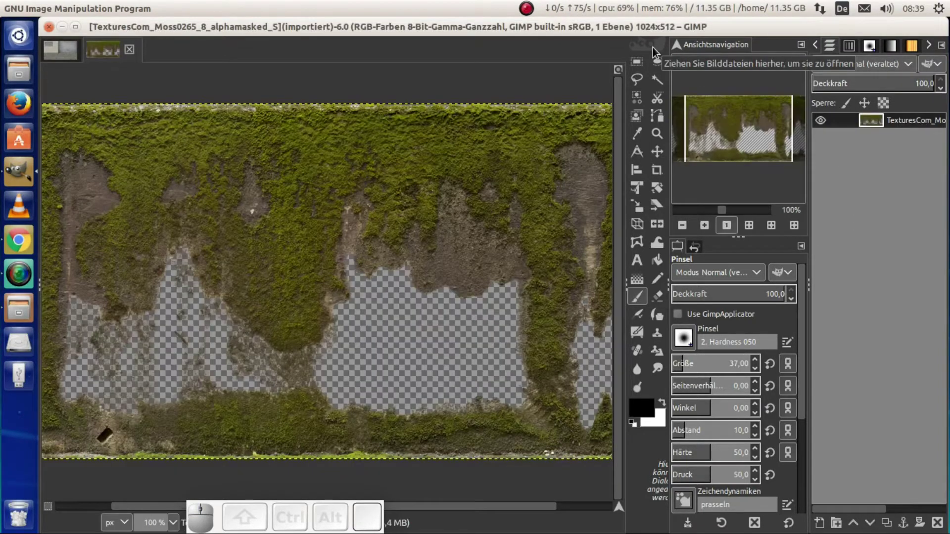
drag(112, 55, 331, 189)
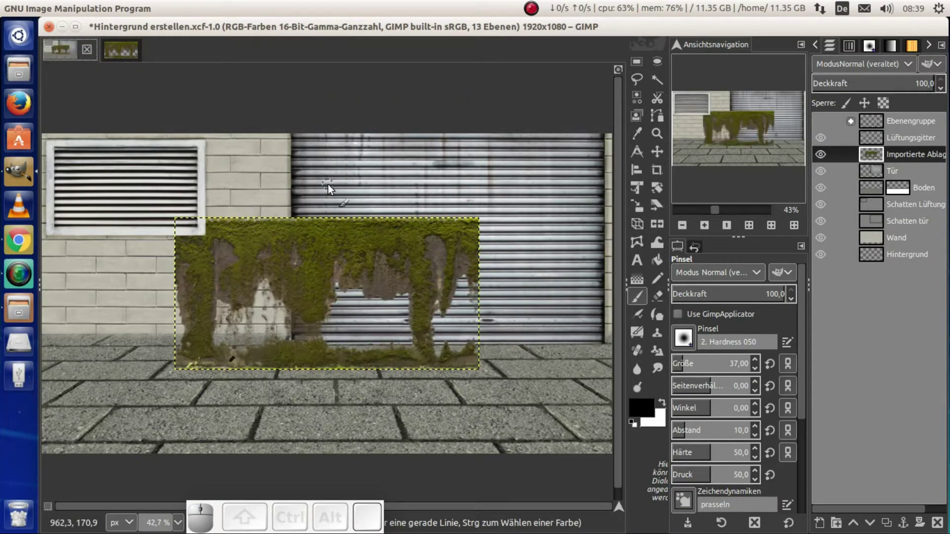
key(m)
drag(341, 253, 533, 176)
key(ctrl+t)
key(shift+t)
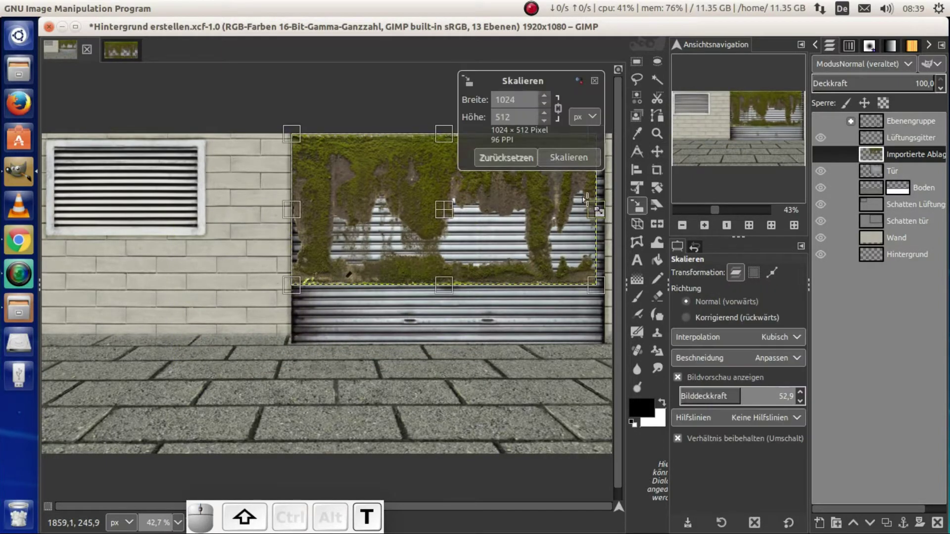
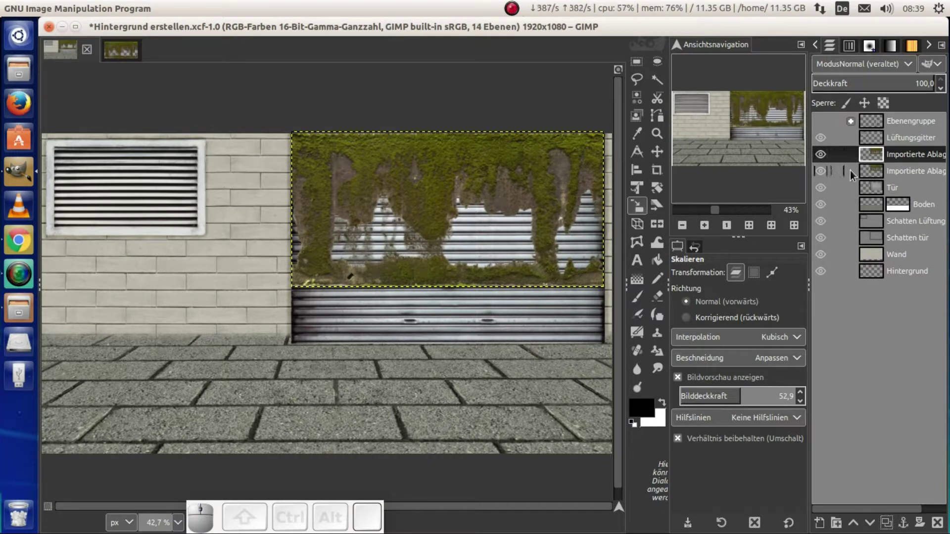
Add a white layer mask to the lower moss copy, target the mask and pick a soft paintbrush
click(870, 178)
right_click(891, 172)
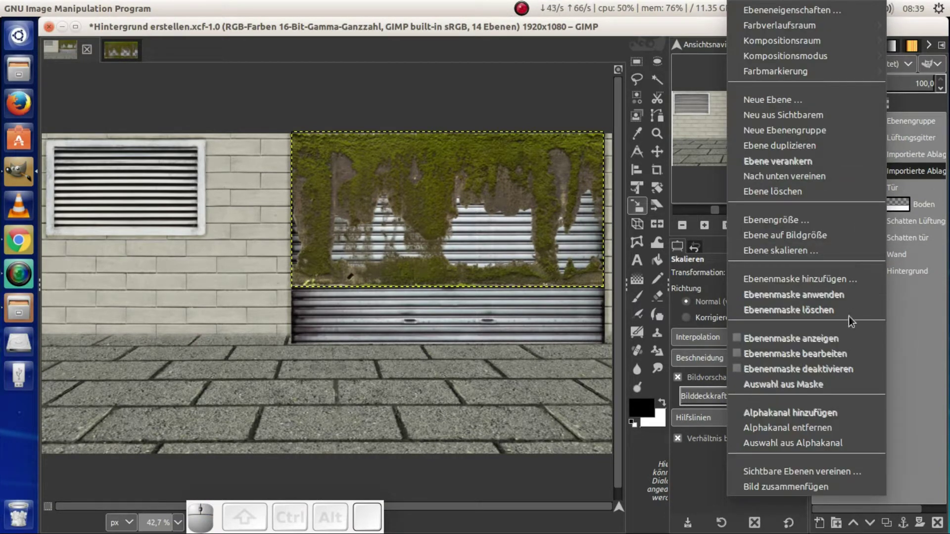
click(815, 275)
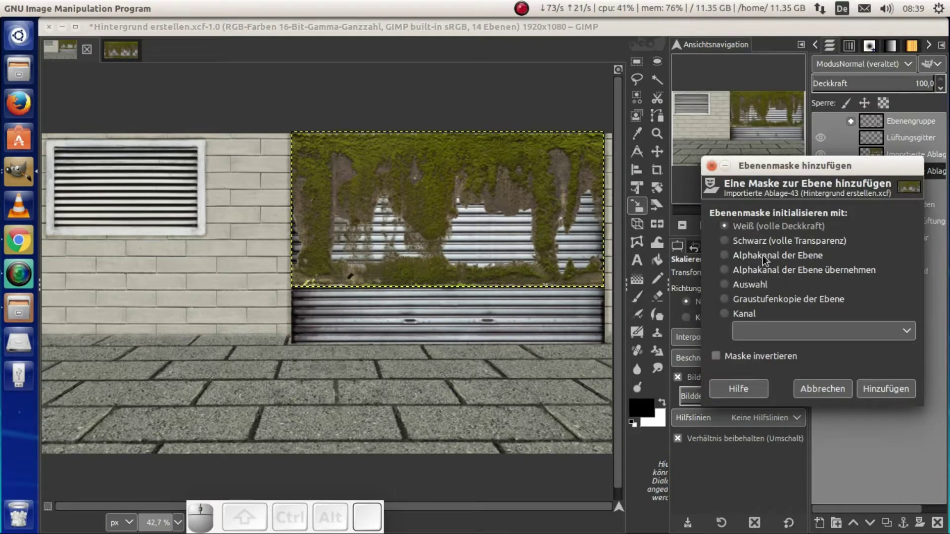
click(760, 249)
click(897, 392)
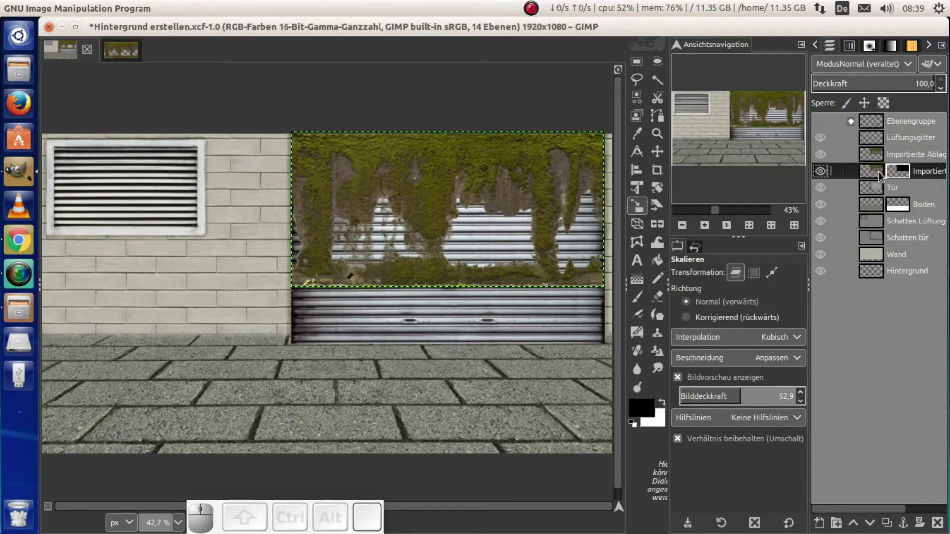
click(876, 157)
click(898, 177)
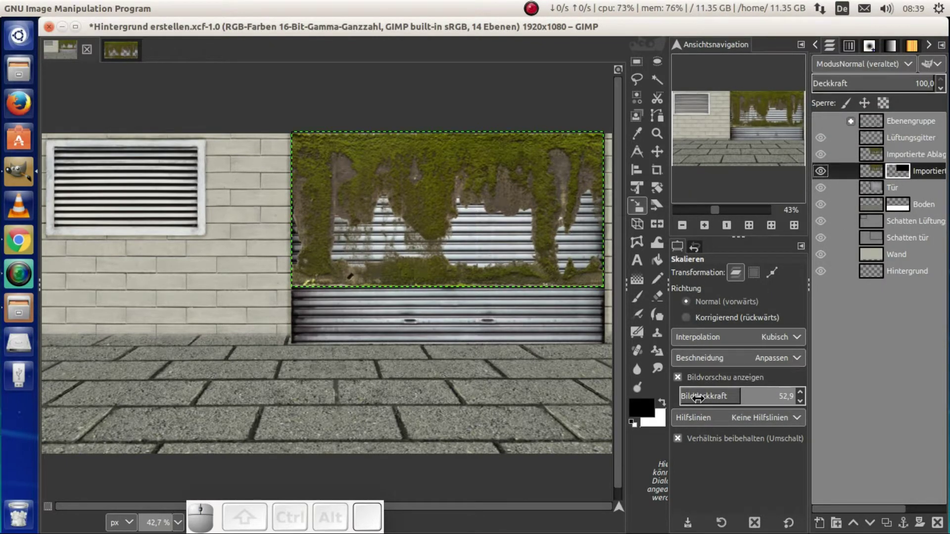
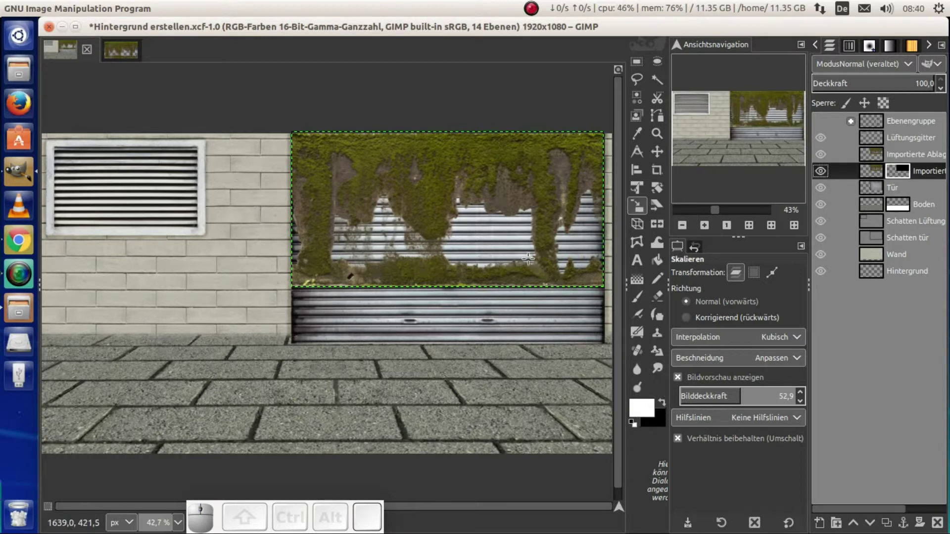
click(643, 303)
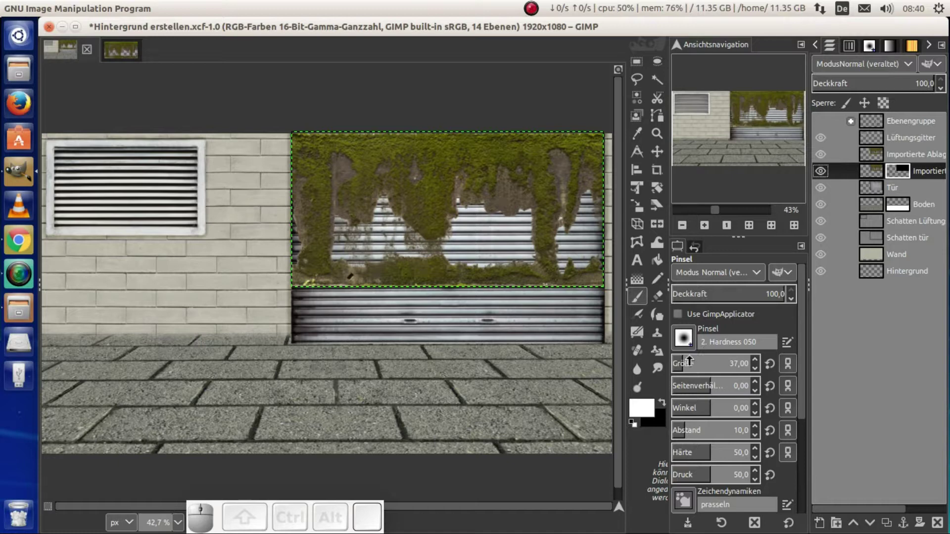
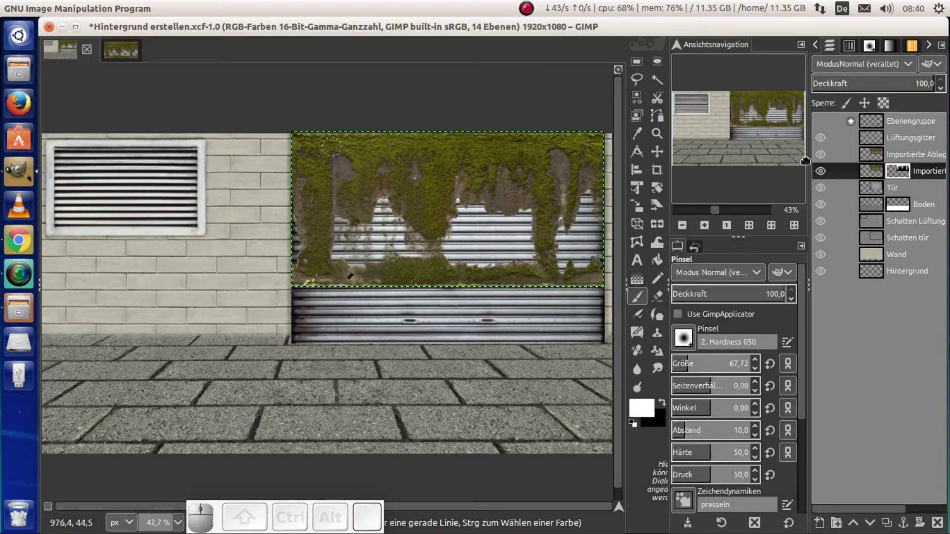
Hide the unmasked moss copy and paint dripping moss shapes into the mask across the door top
click(822, 165)
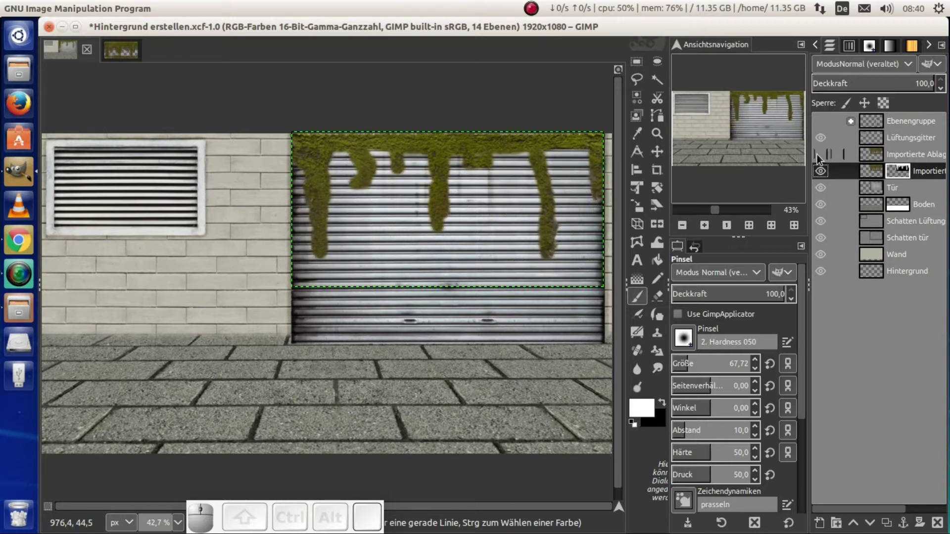
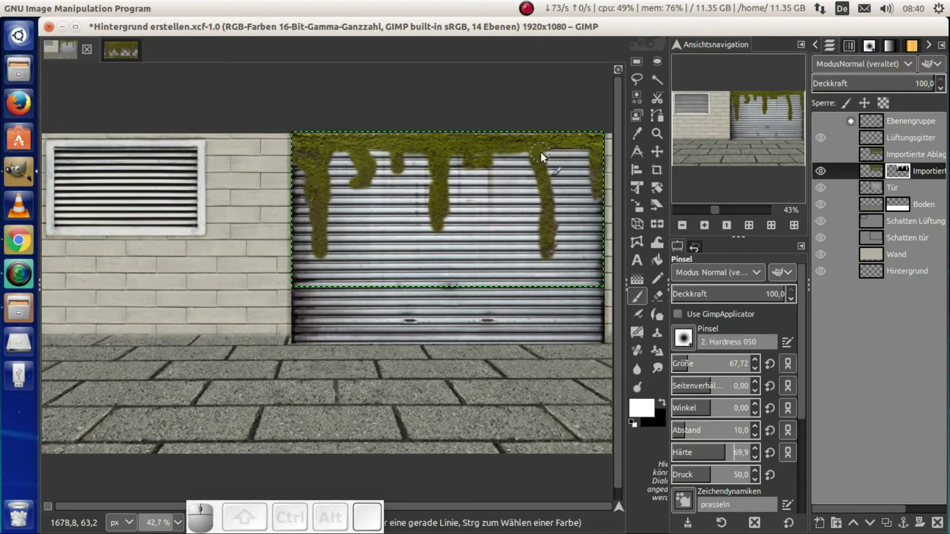
drag(545, 154, 506, 238)
drag(443, 227, 437, 167)
drag(435, 164, 401, 188)
drag(403, 169, 375, 158)
drag(368, 156, 324, 219)
drag(329, 253, 327, 161)
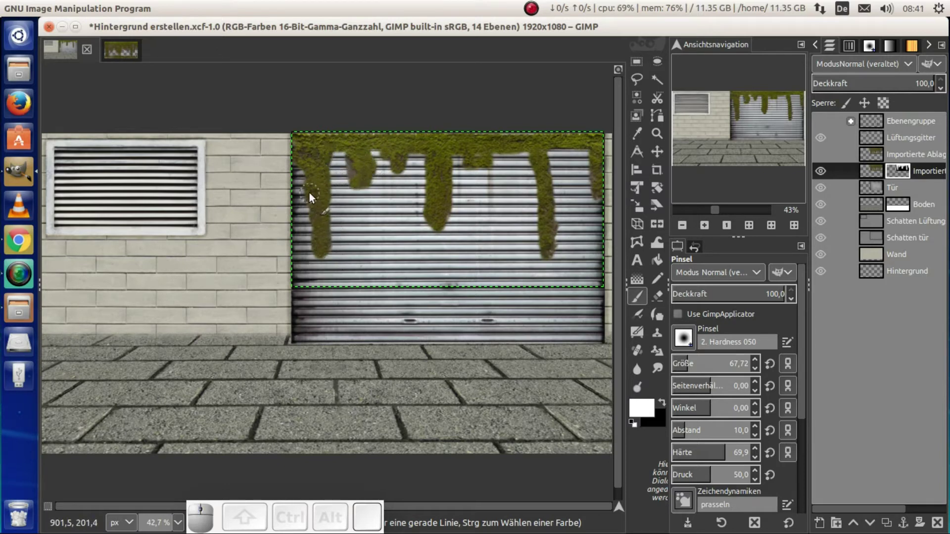
drag(600, 192, 644, 134)
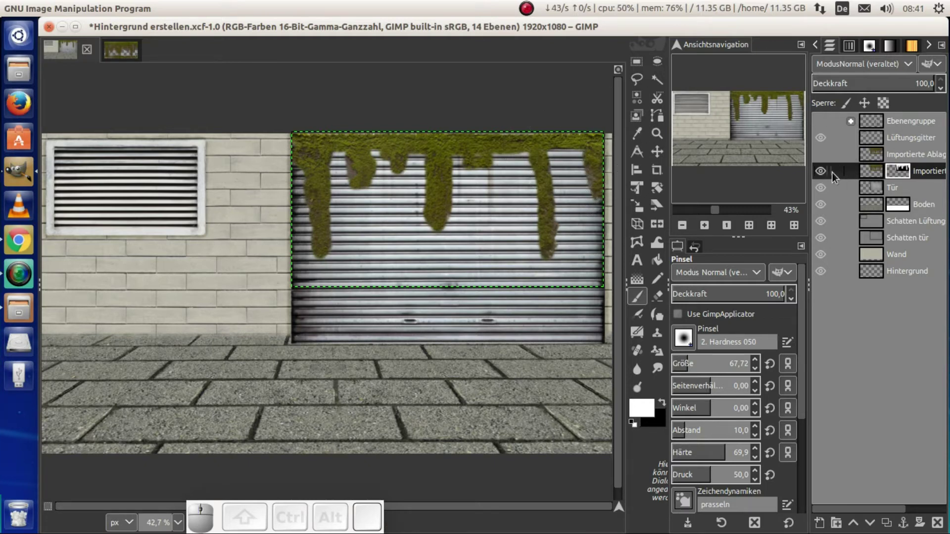
Rename the masked moss layer to 'Moos'
click(924, 177)
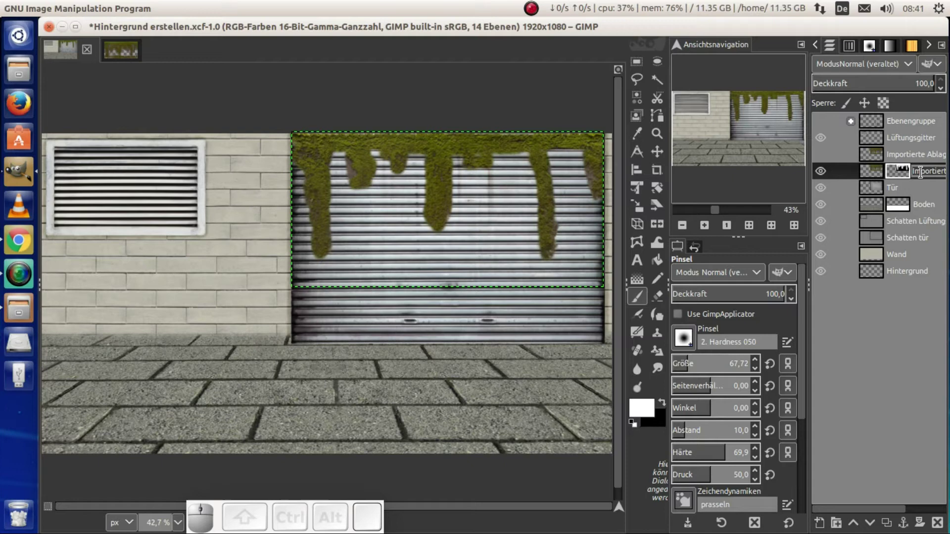
key(shift+Return)
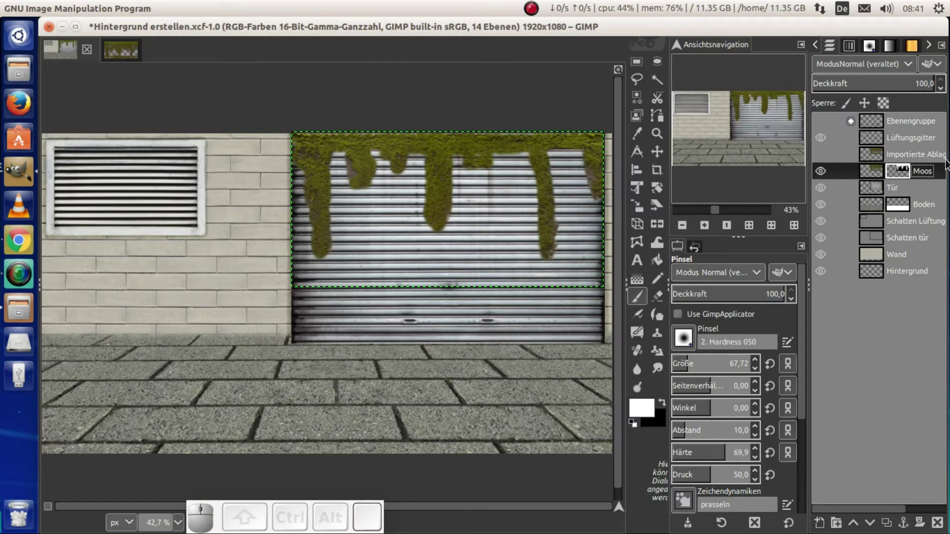
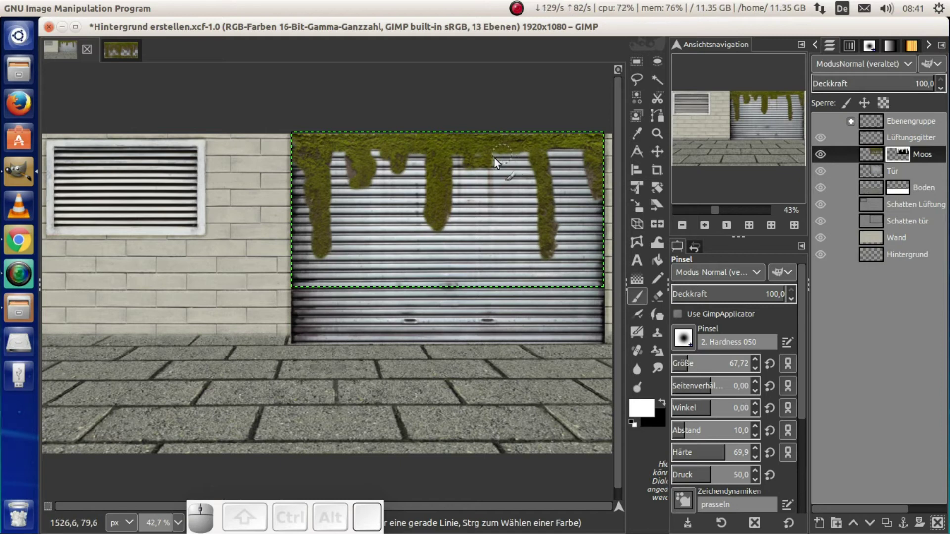
Set the 'Moos' layer to Multiply, show the figure preview group and select the 'Hintergrund' layer
click(481, 162)
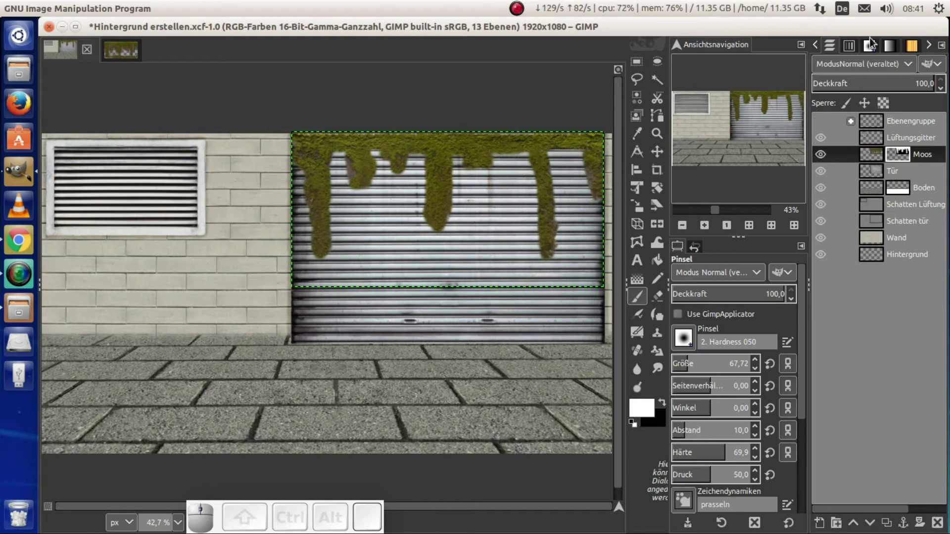
click(872, 62)
click(827, 242)
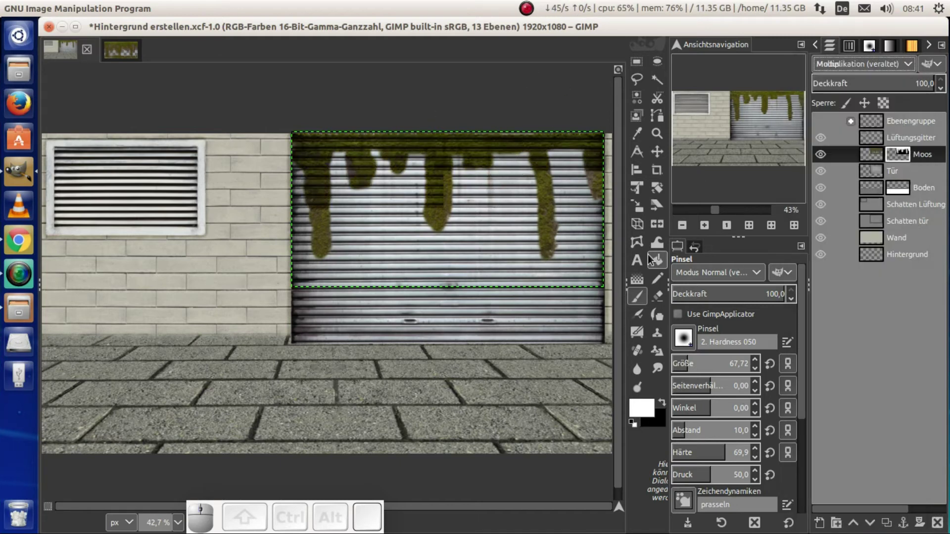
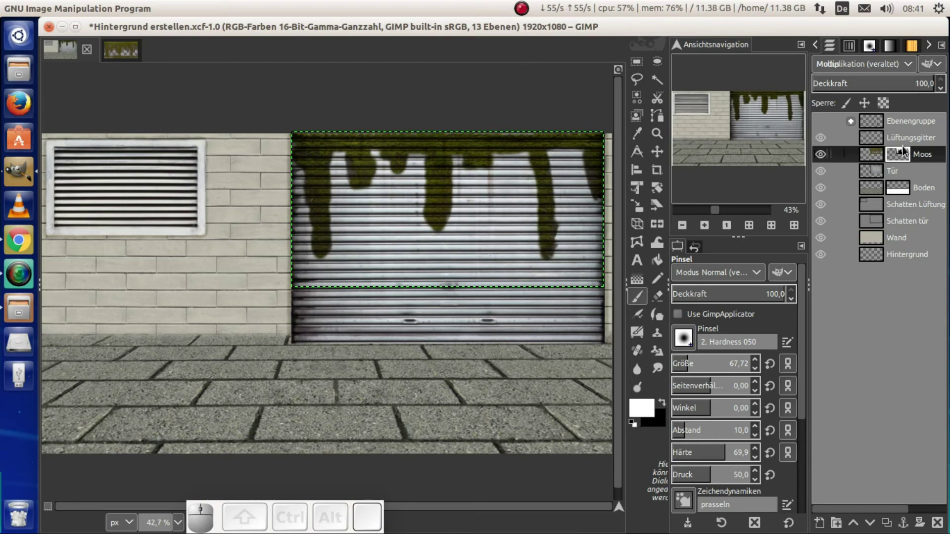
click(818, 126)
click(876, 263)
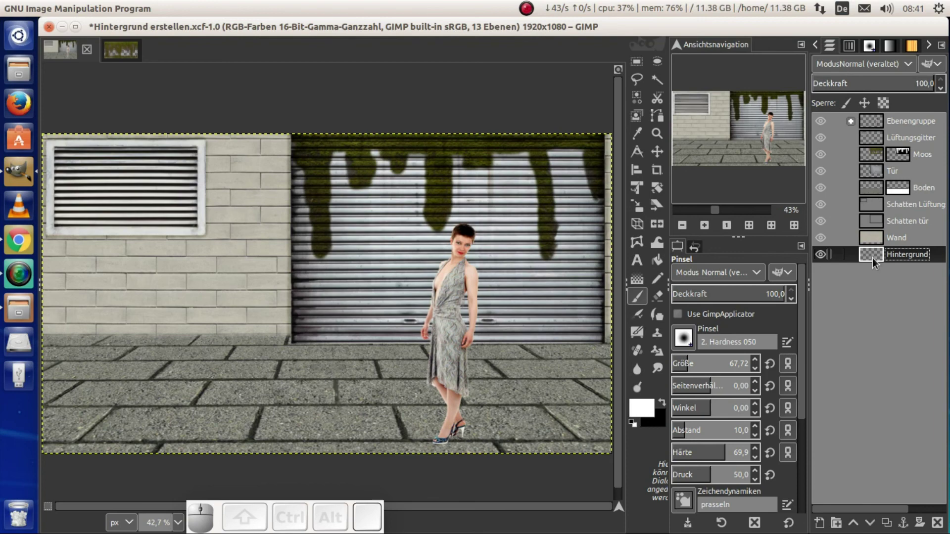
Hide the figure preview layer group again
click(825, 126)
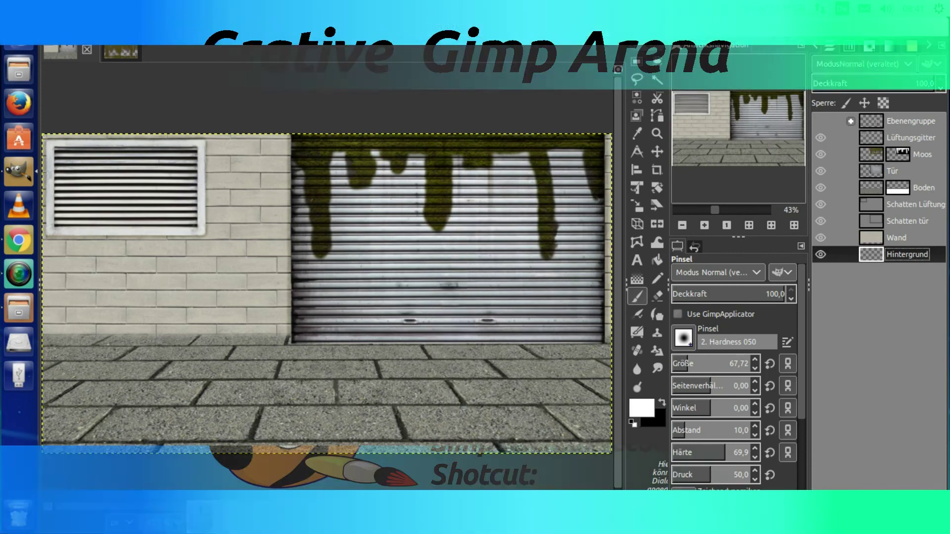